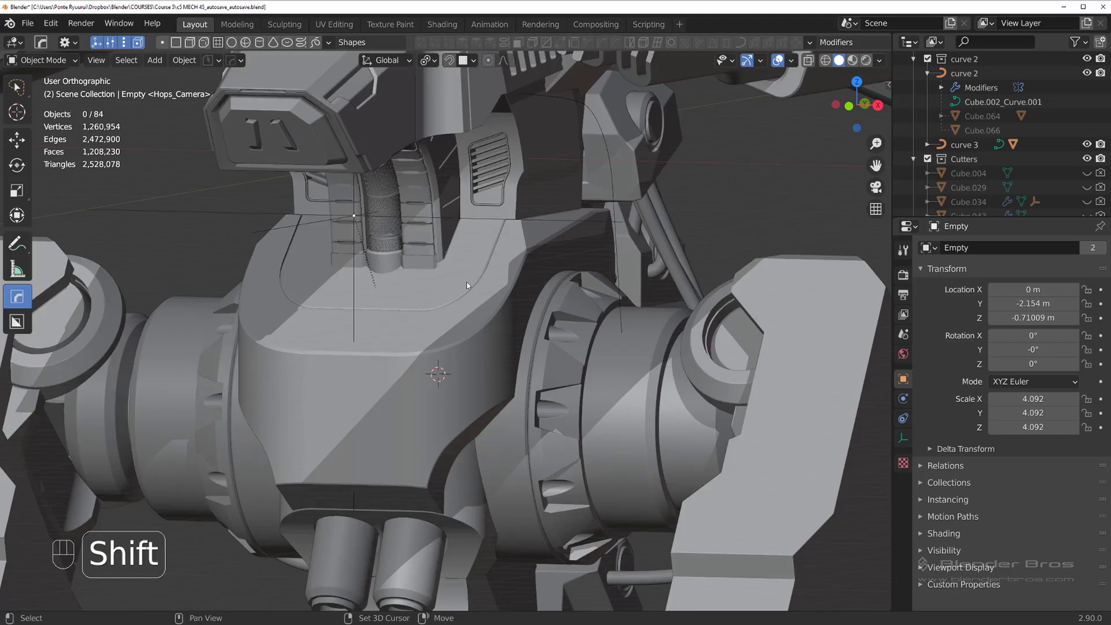
# Frame the chest, activate BoxCutter in box mode and select the Slice.001 object
pyautogui.middleClick(492, 255)
pyautogui.middleClick(492, 300)
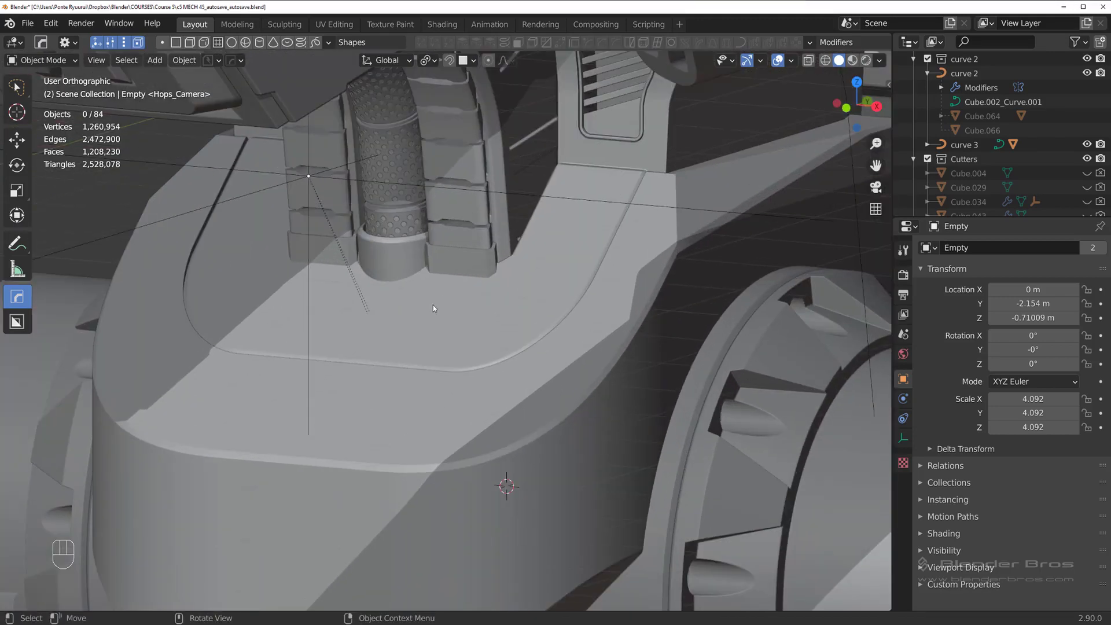
pyautogui.press('d')
pyautogui.moveTo(452, 238); pyautogui.dragTo(742, 241)
pyautogui.press('alt+w')
pyautogui.press('d')
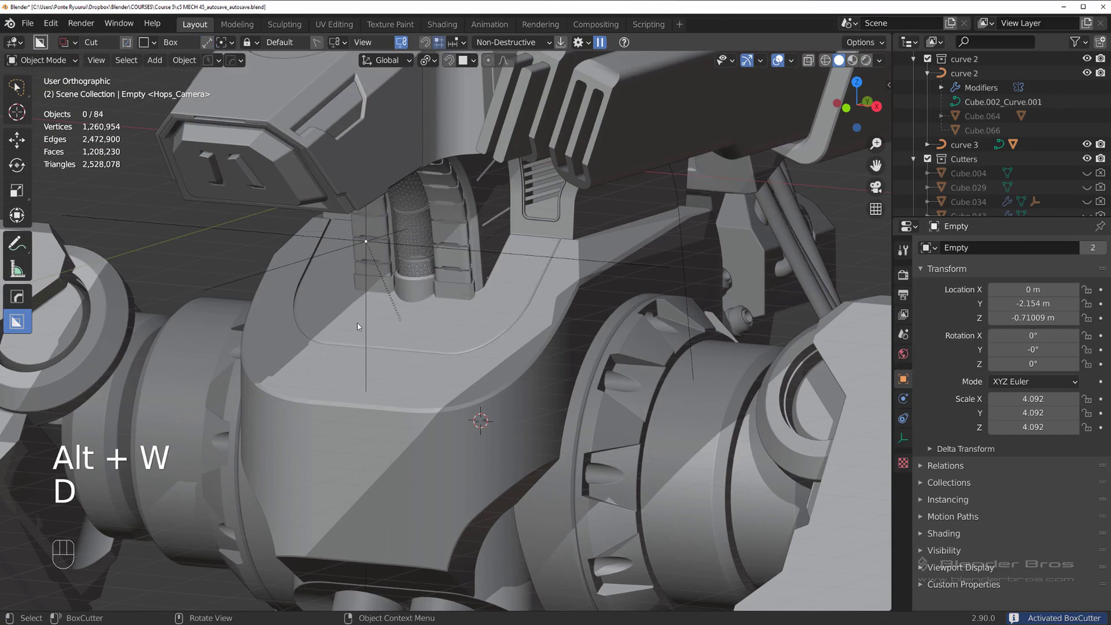
pyautogui.click(209, 45)
pyautogui.press('alt+w')
# Zoom onto the chest panel below the piston and drag out a small cut box
pyautogui.middleClick(508, 308)
pyautogui.middleClick(458, 324)
pyautogui.moveTo(438, 356); pyautogui.dragTo(474, 383)
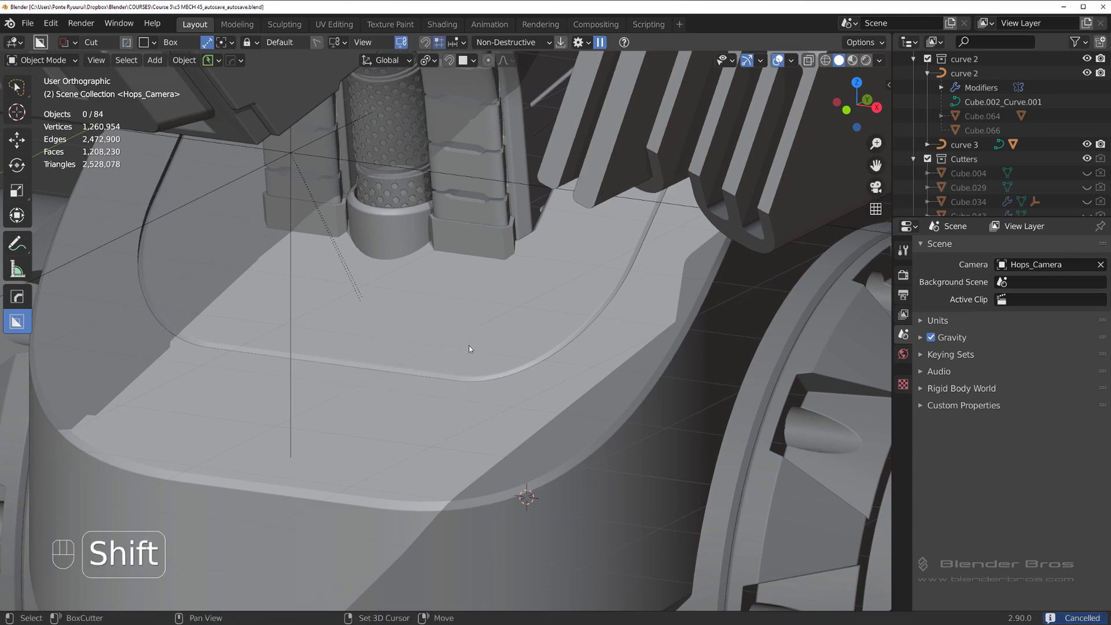
pyautogui.press('shift+v')
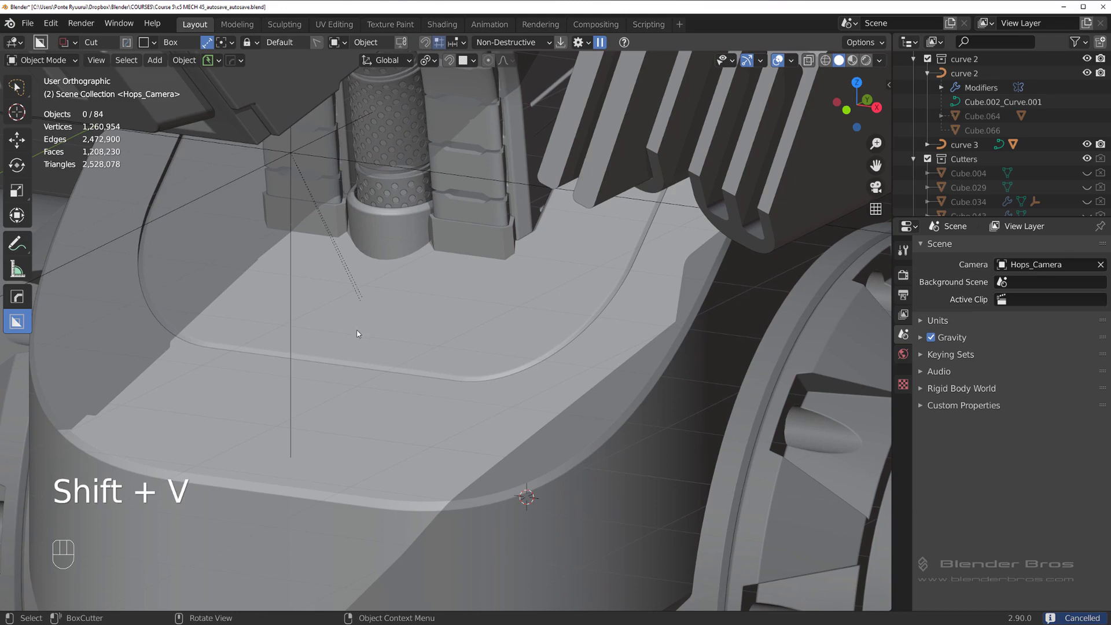
pyautogui.moveTo(442, 346); pyautogui.dragTo(461, 377)
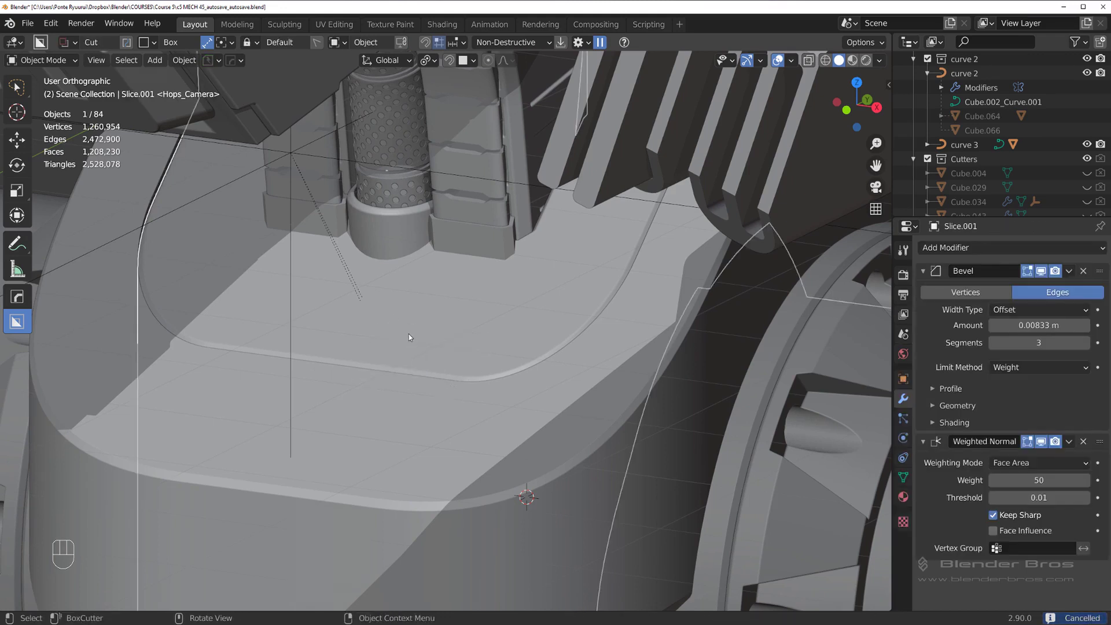
# Outline a small rectangle on the chest panel and extrude it down into a notch
pyautogui.moveTo(461, 353); pyautogui.dragTo(478, 364)
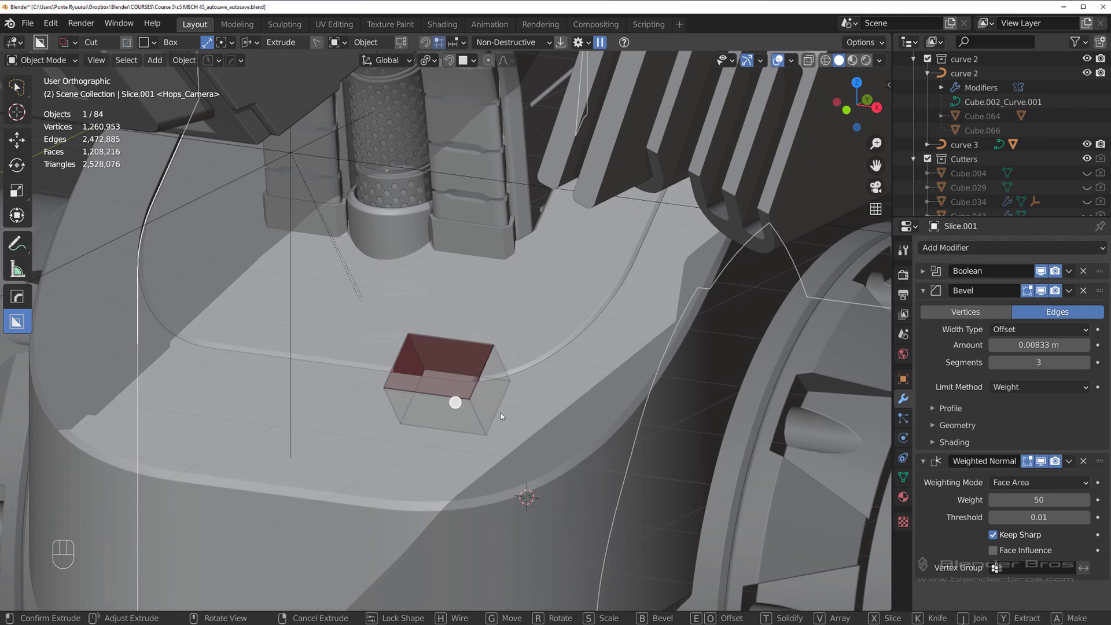
pyautogui.moveTo(427, 340); pyautogui.dragTo(478, 374)
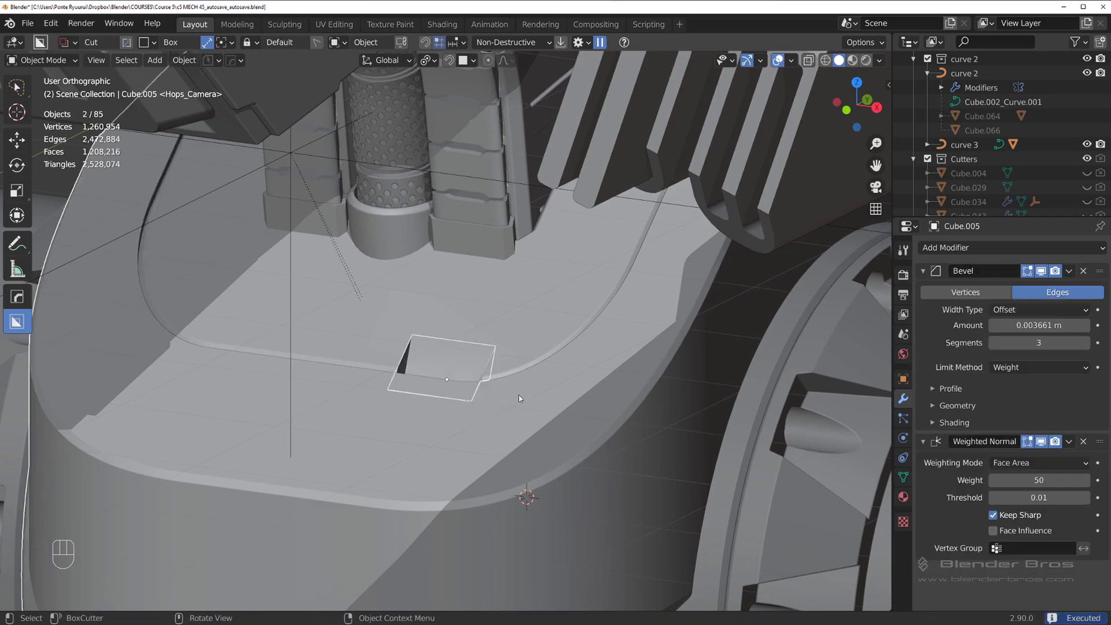
pyautogui.moveTo(480, 371); pyautogui.dragTo(523, 367)
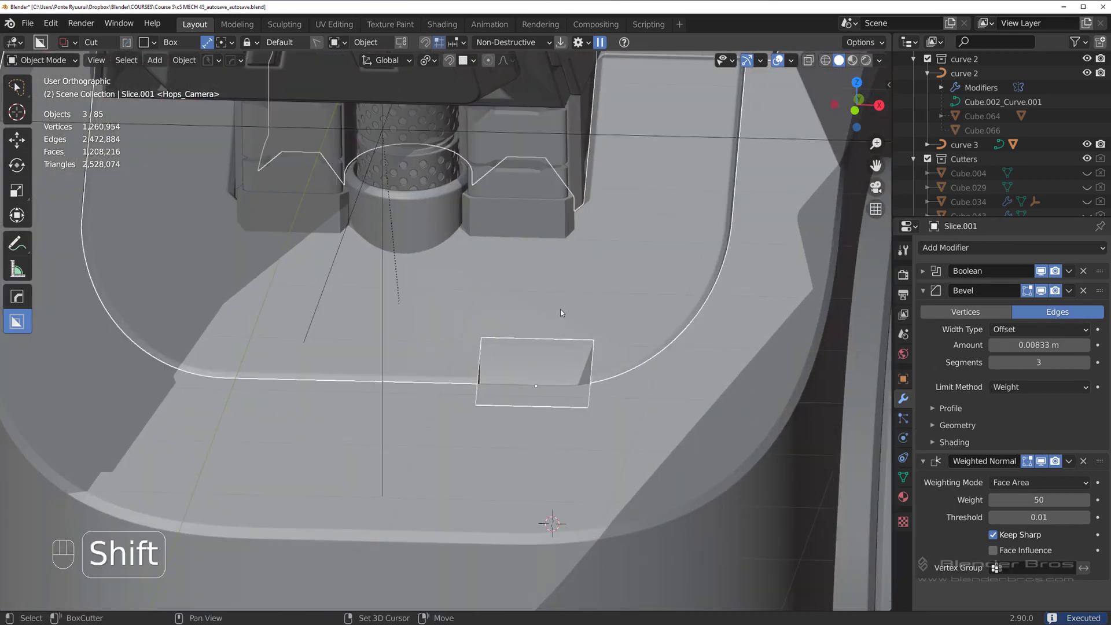
# Mirror the notch across X for a matching pair and hide the Cutters collection
pyautogui.press('alt+x')
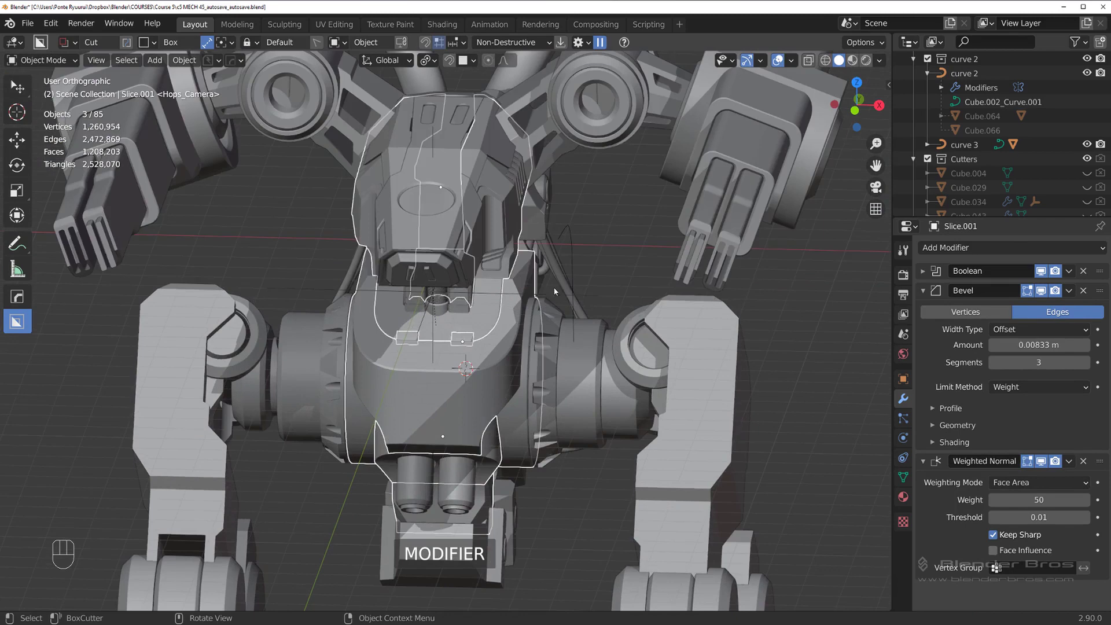
pyautogui.click(598, 272)
pyautogui.moveTo(502, 305); pyautogui.dragTo(482, 308)
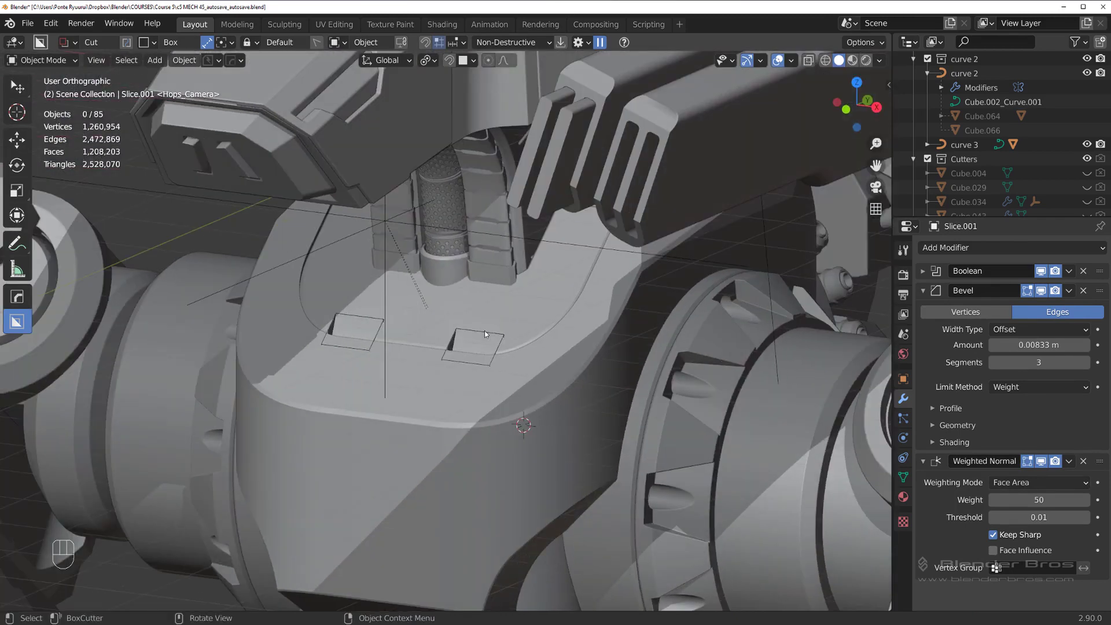
pyautogui.moveTo(473, 332); pyautogui.dragTo(471, 322)
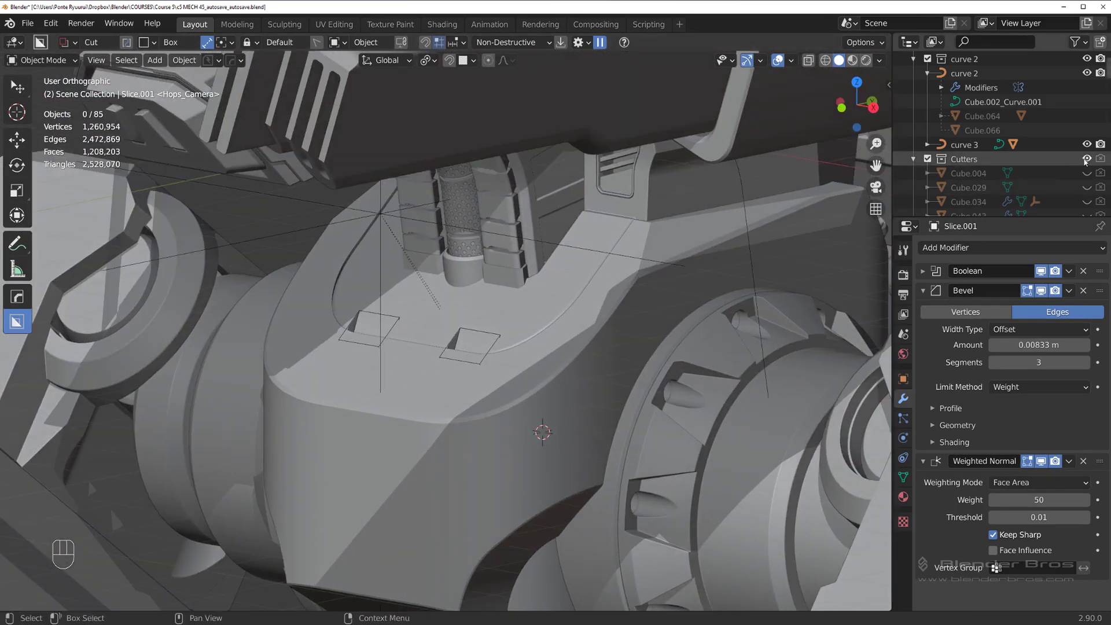
pyautogui.click(1088, 161)
pyautogui.moveTo(493, 302); pyautogui.dragTo(487, 288)
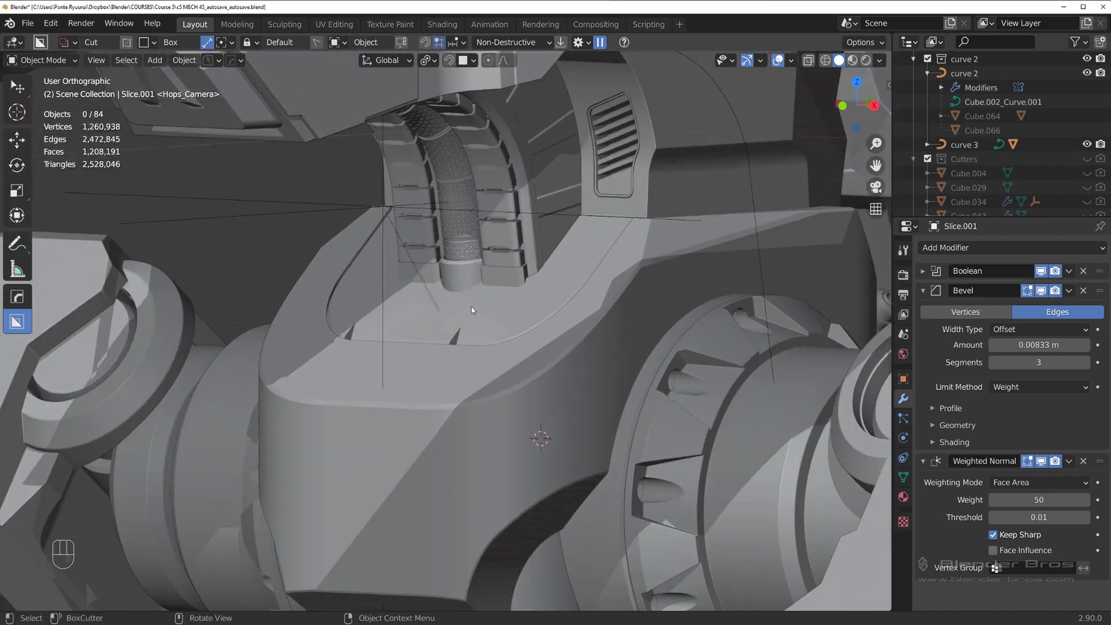
# Draw a rounded slot beside the piston, extrude it into the chest and start the mirror gizmo
pyautogui.moveTo(511, 315); pyautogui.dragTo(510, 306)
pyautogui.moveTo(446, 342); pyautogui.dragTo(386, 350)
pyautogui.middleClick(535, 307)
pyautogui.click(474, 267)
pyautogui.click(498, 271)
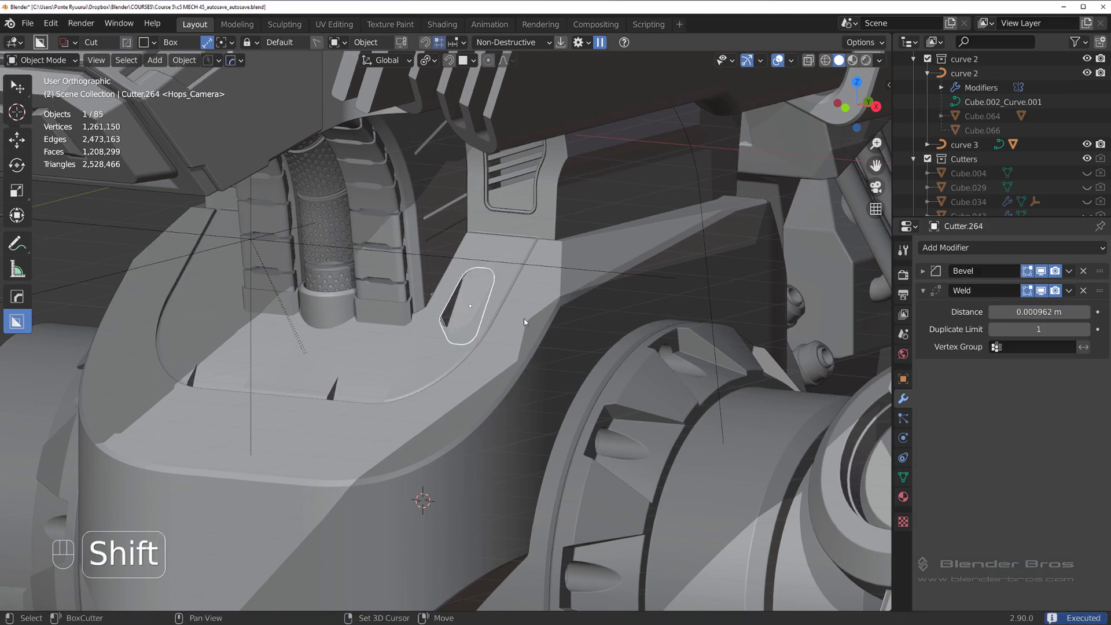
pyautogui.click(432, 334)
pyautogui.press('alt+x')
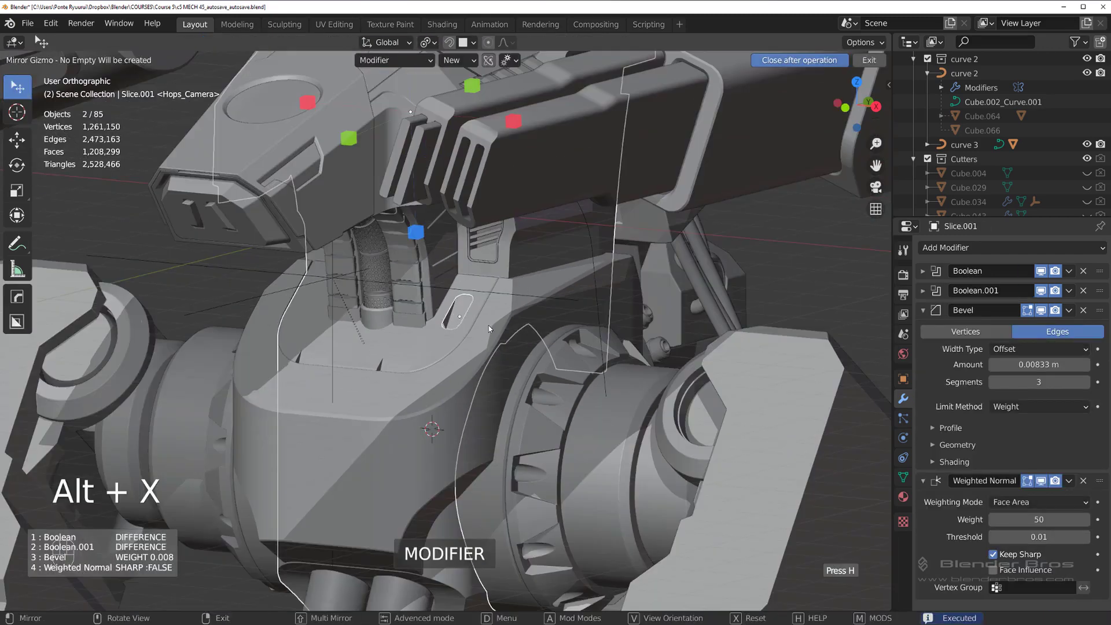
# Mirror the angled slot across the chest centre and zoom in on its rounded end
pyautogui.click(688, 317)
pyautogui.moveTo(468, 299); pyautogui.dragTo(433, 301)
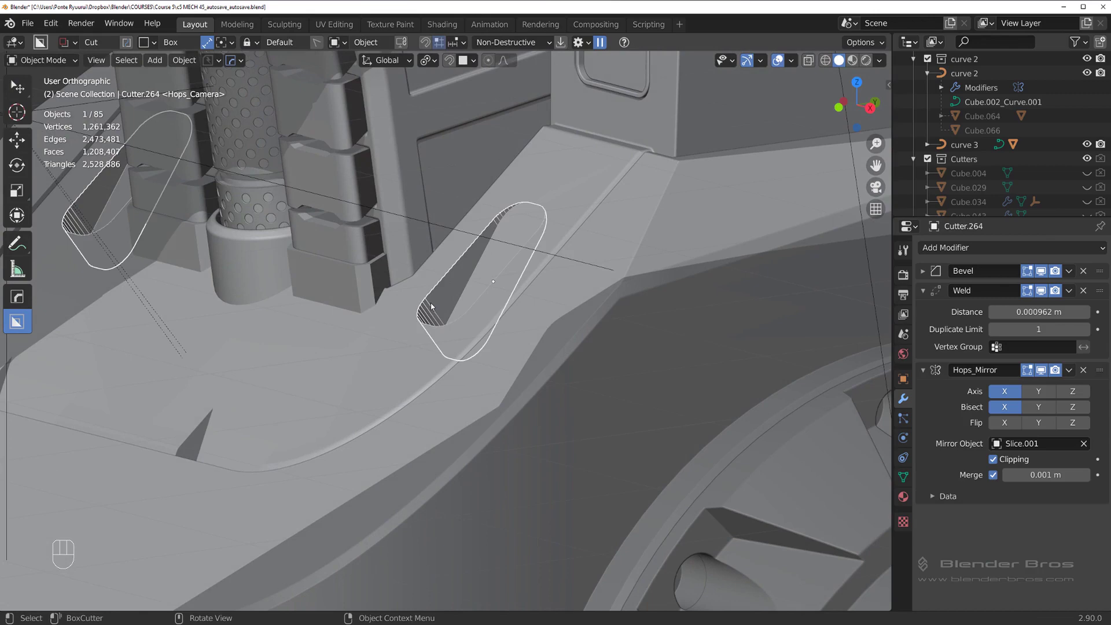
pyautogui.press('g')
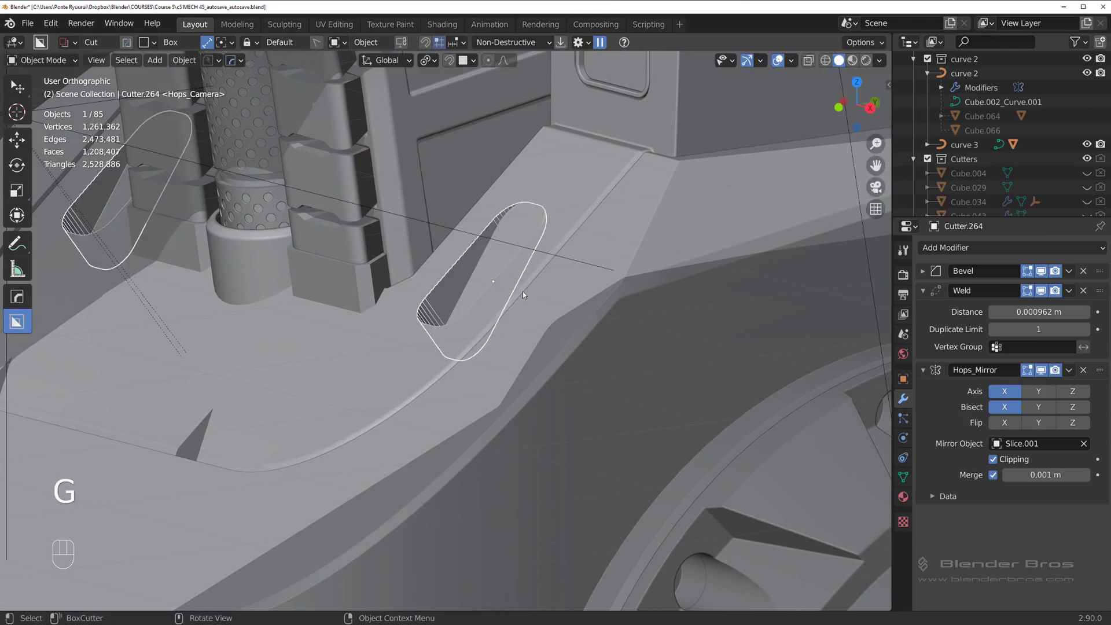
pyautogui.press('f')
pyautogui.press('h')
pyautogui.moveTo(524, 302); pyautogui.dragTo(548, 297)
pyautogui.moveTo(479, 302); pyautogui.dragTo(465, 354)
pyautogui.moveTo(444, 319); pyautogui.dragTo(391, 311)
# Cycle to the slot's boolean cutter and move it along Z to adjust the cut depth
pyautogui.click(501, 264)
pyautogui.press('q')
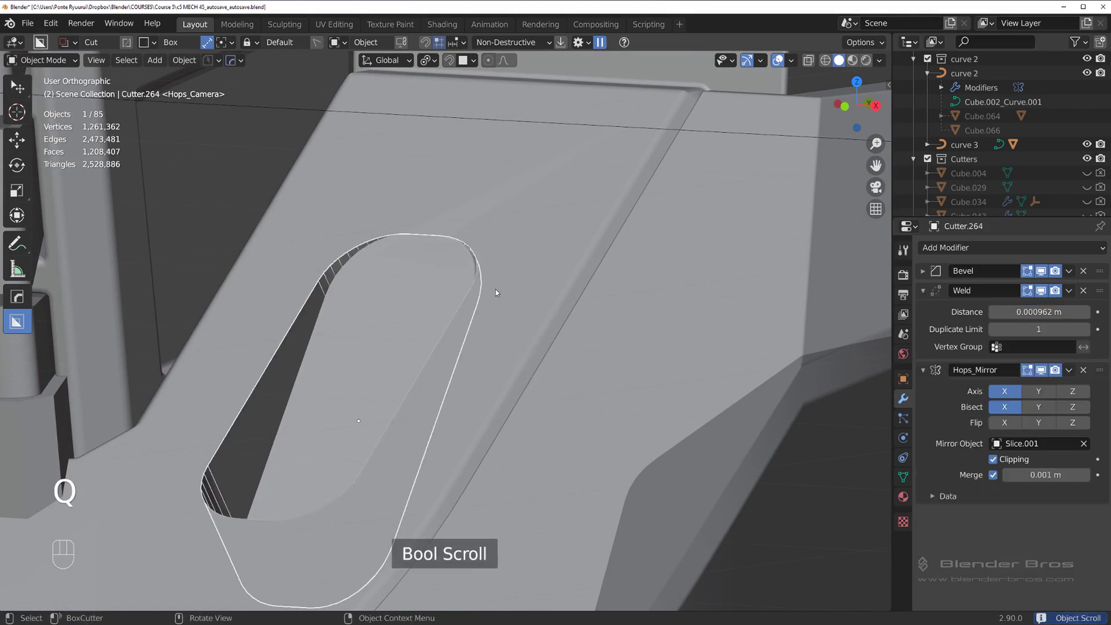
pyautogui.middleClick(495, 286)
pyautogui.press('g')
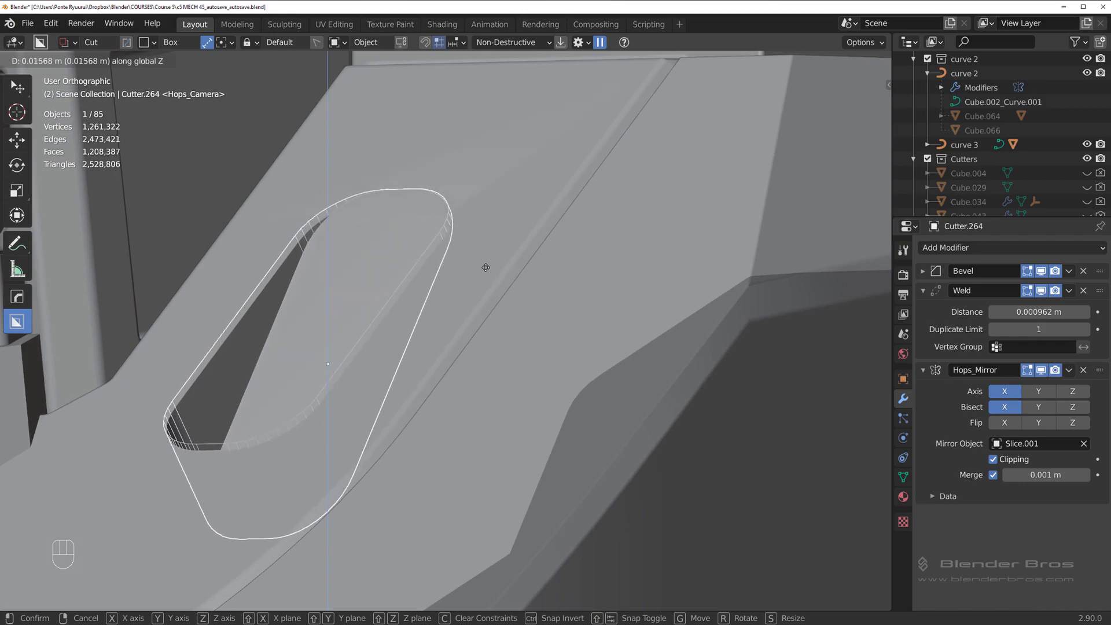
pyautogui.press('h')
pyautogui.moveTo(434, 328); pyautogui.dragTo(423, 336)
pyautogui.middleClick(421, 314)
pyautogui.moveTo(426, 319); pyautogui.dragTo(559, 233)
pyautogui.click(379, 352)
# Isolate the chest piece in local view and bring up the HardOps Q menu
pyautogui.press('/')
pyautogui.moveTo(462, 357); pyautogui.dragTo(437, 317)
pyautogui.press('q')
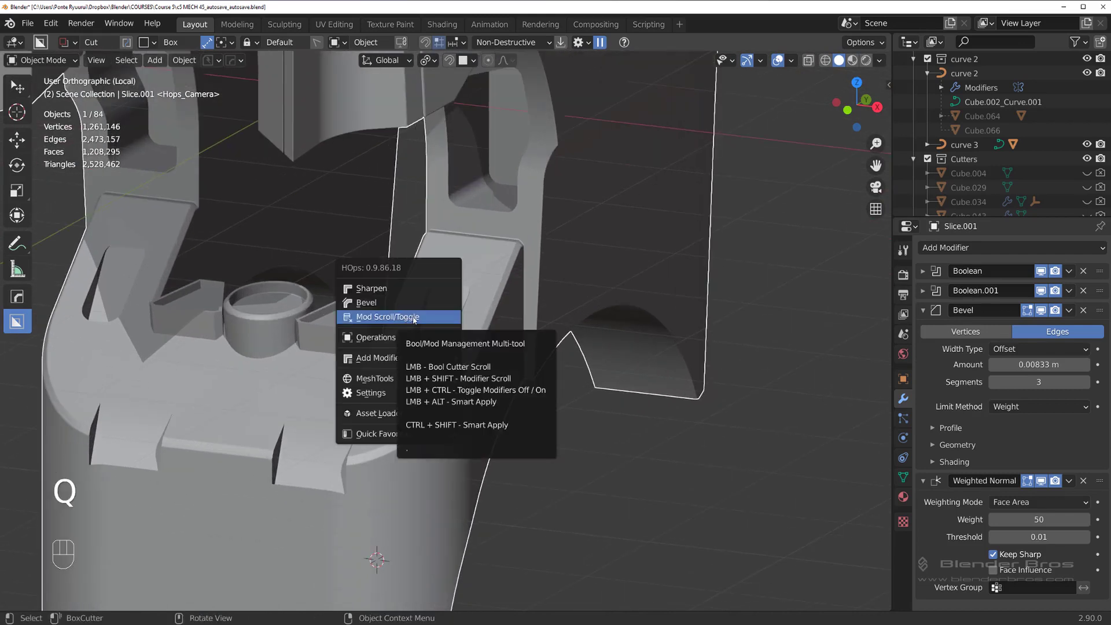
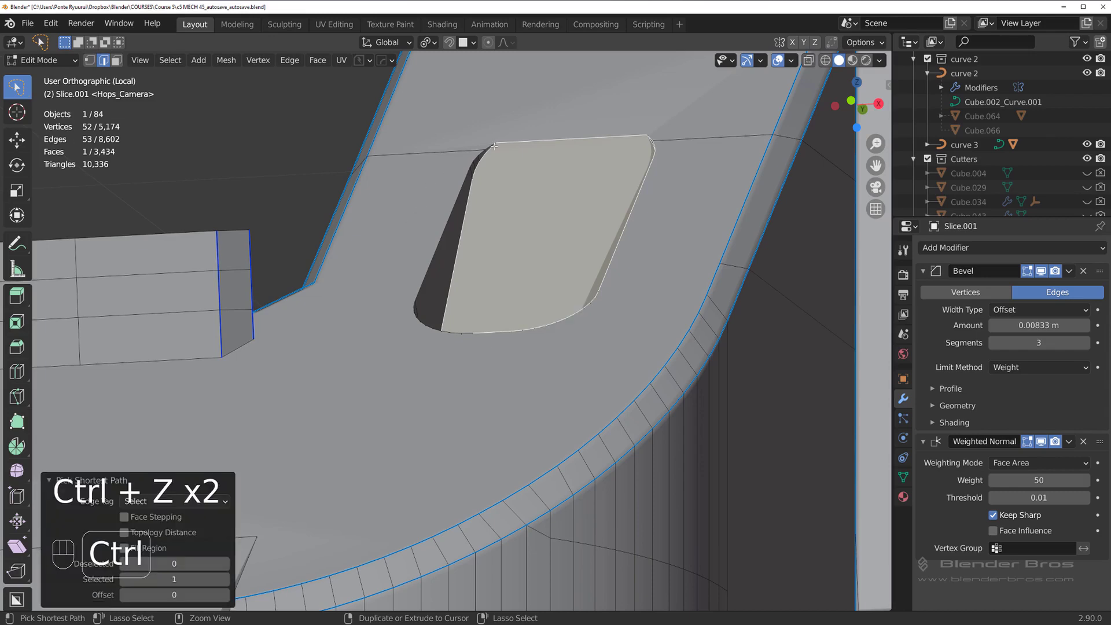
# Mark the slot border edges sharp and return to editing the chest mesh
pyautogui.press('q')
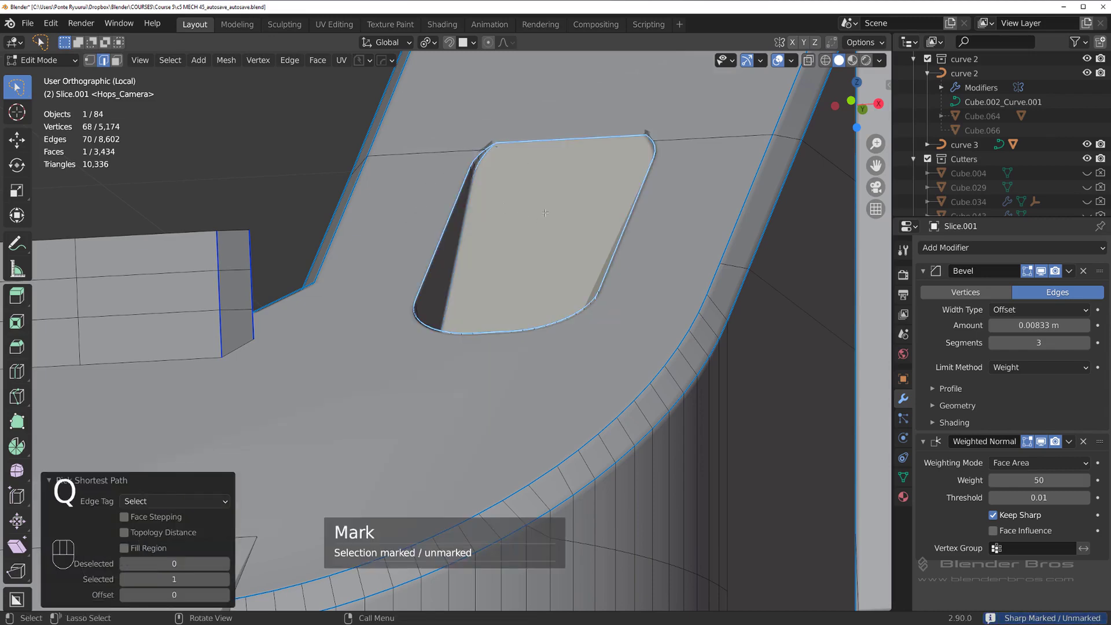
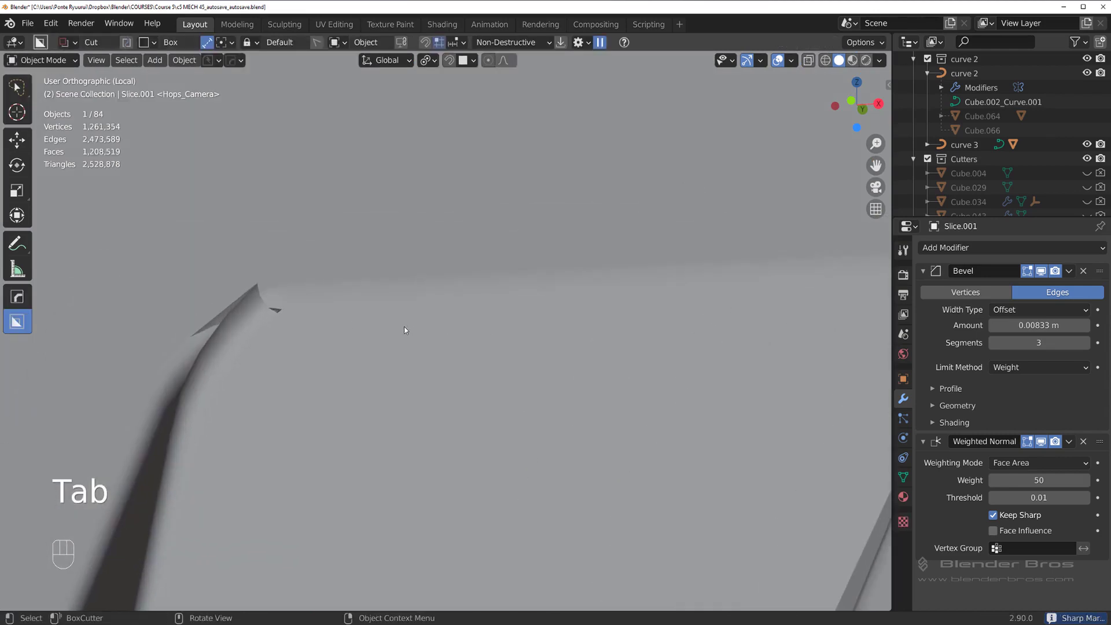
pyautogui.press('Tab')
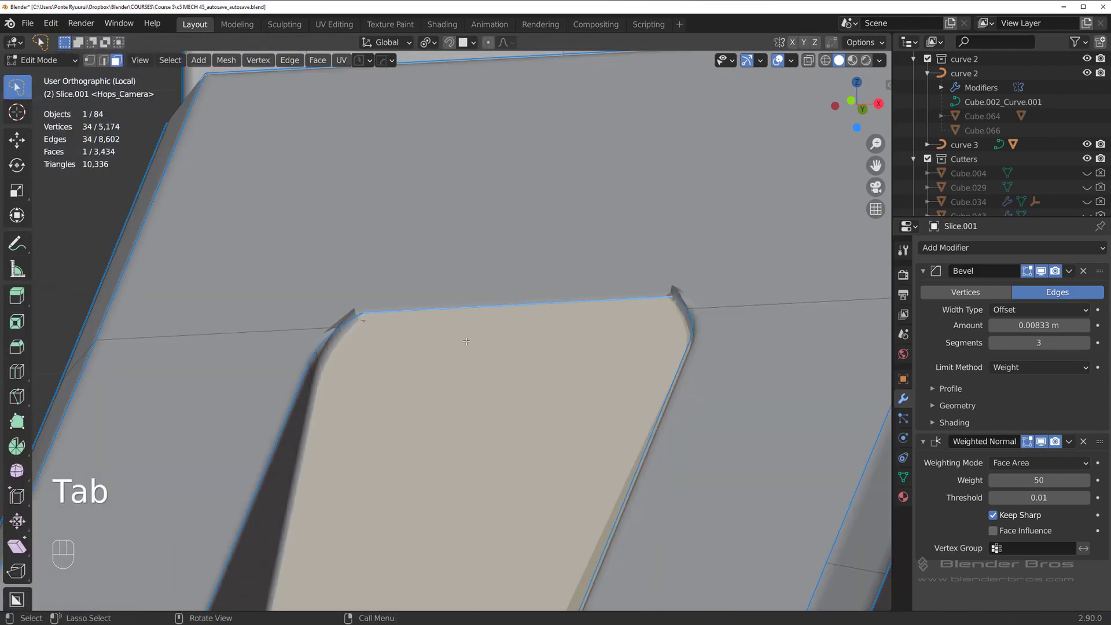
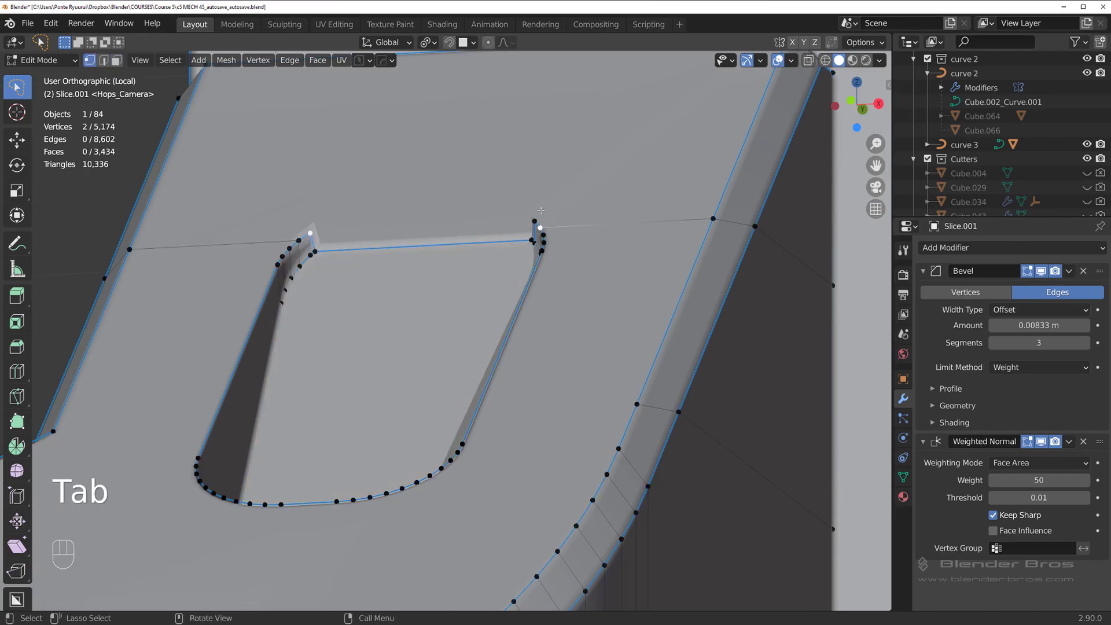
pyautogui.press('ctrl+z')
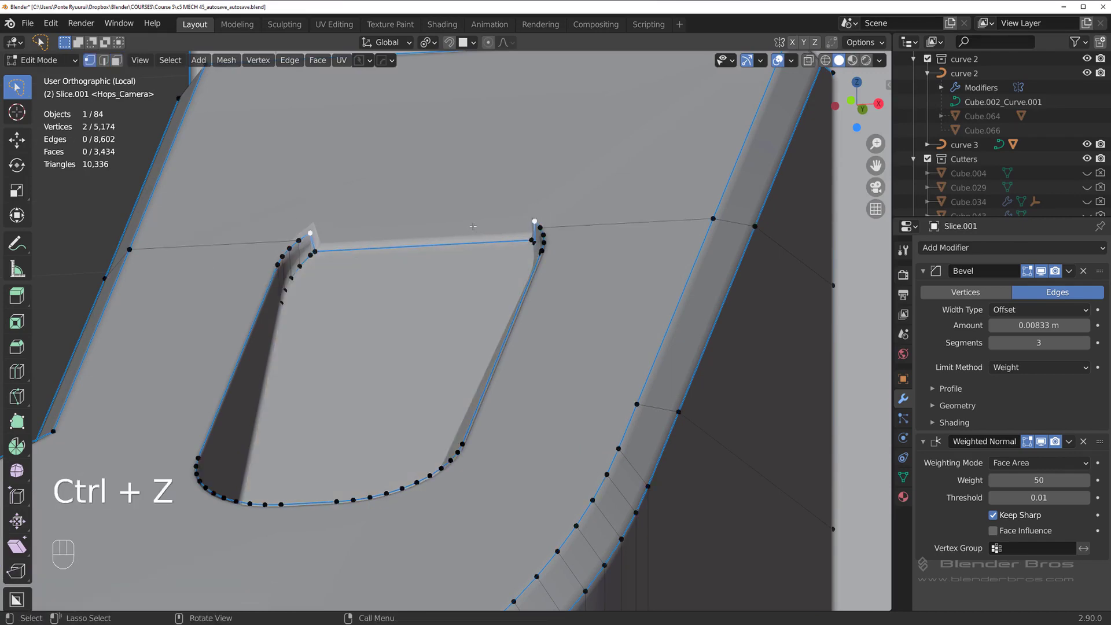
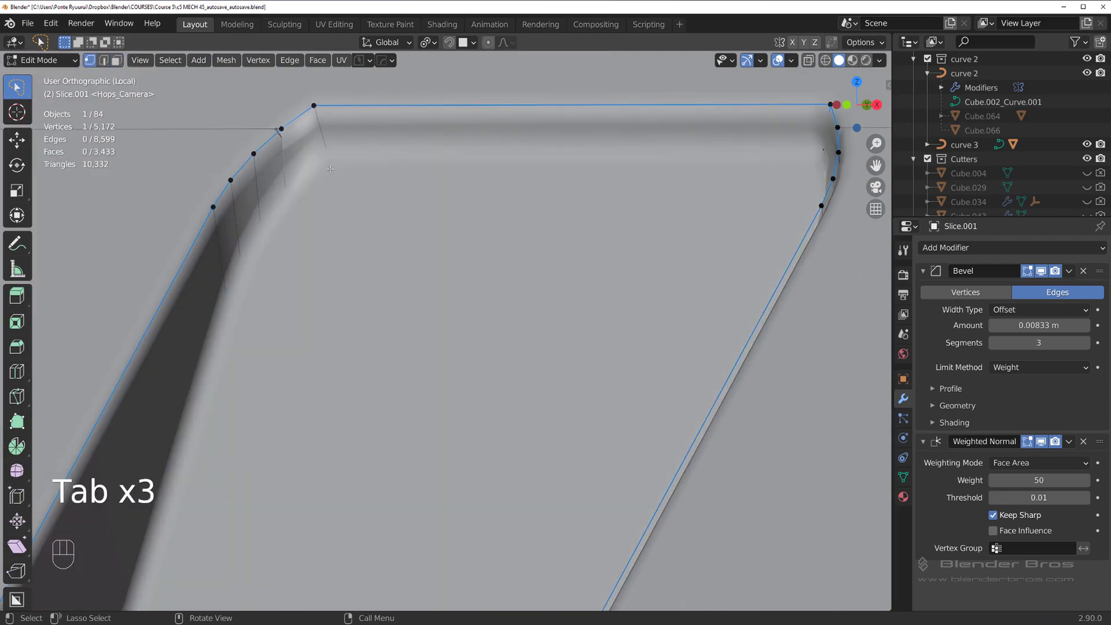
# Slide the stray corner vertices into place, mark the notch edges sharp and return to object mode
pyautogui.press('g')
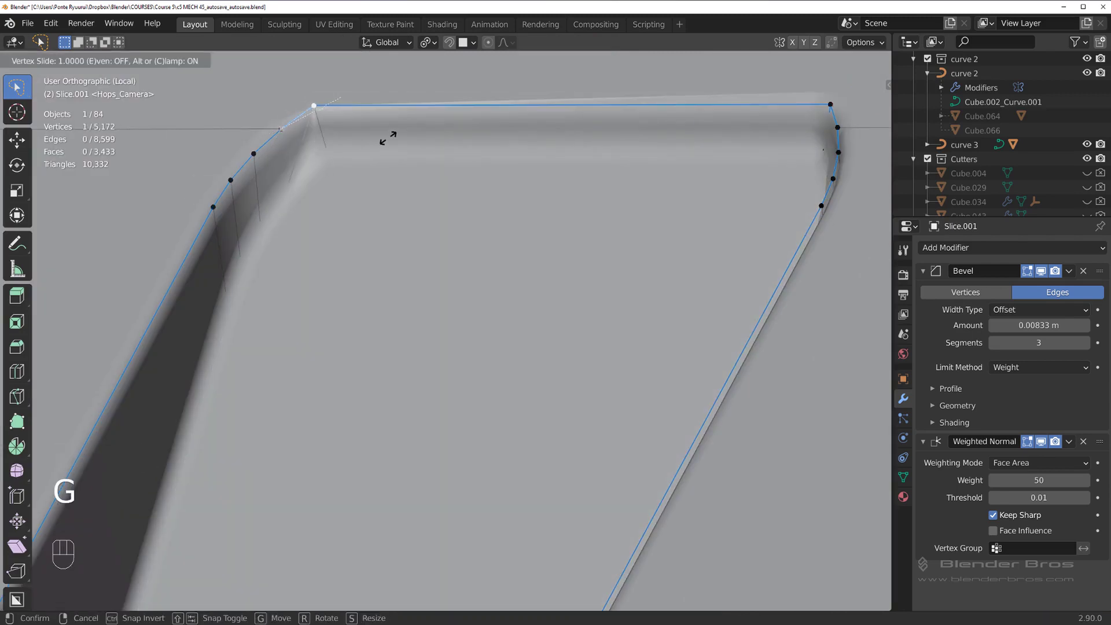
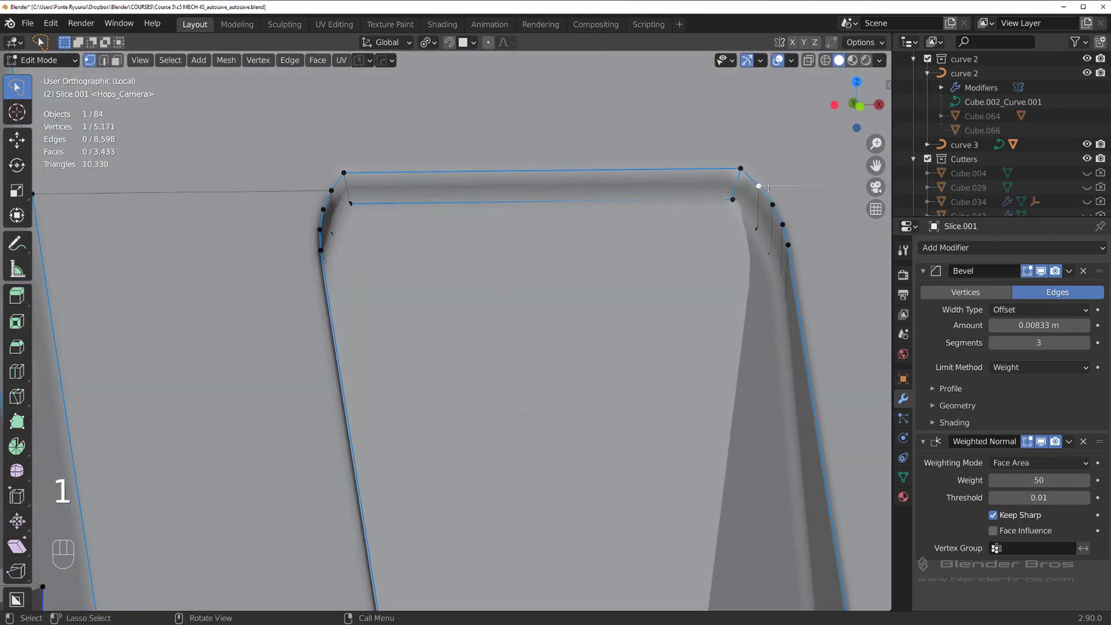
pyautogui.press('g')
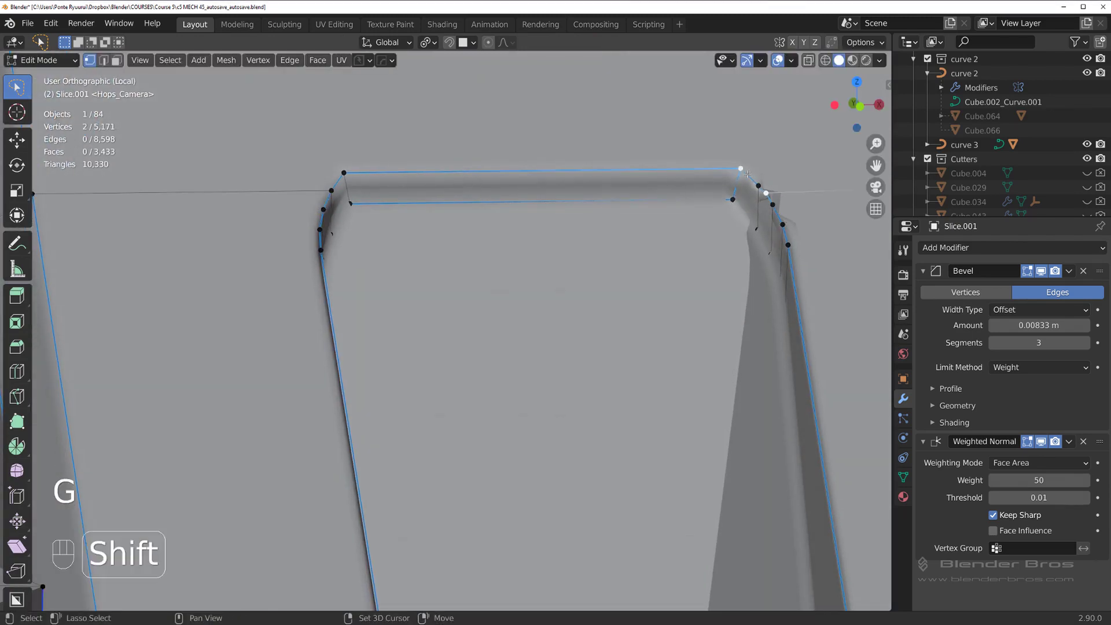
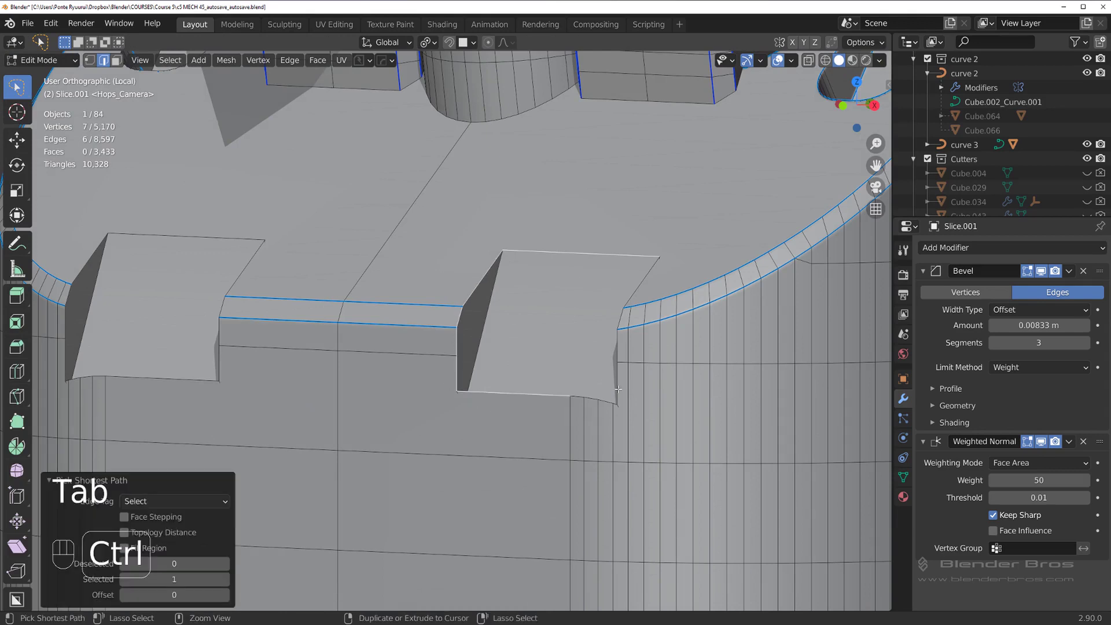
pyautogui.press('q')
pyautogui.press('Tab')
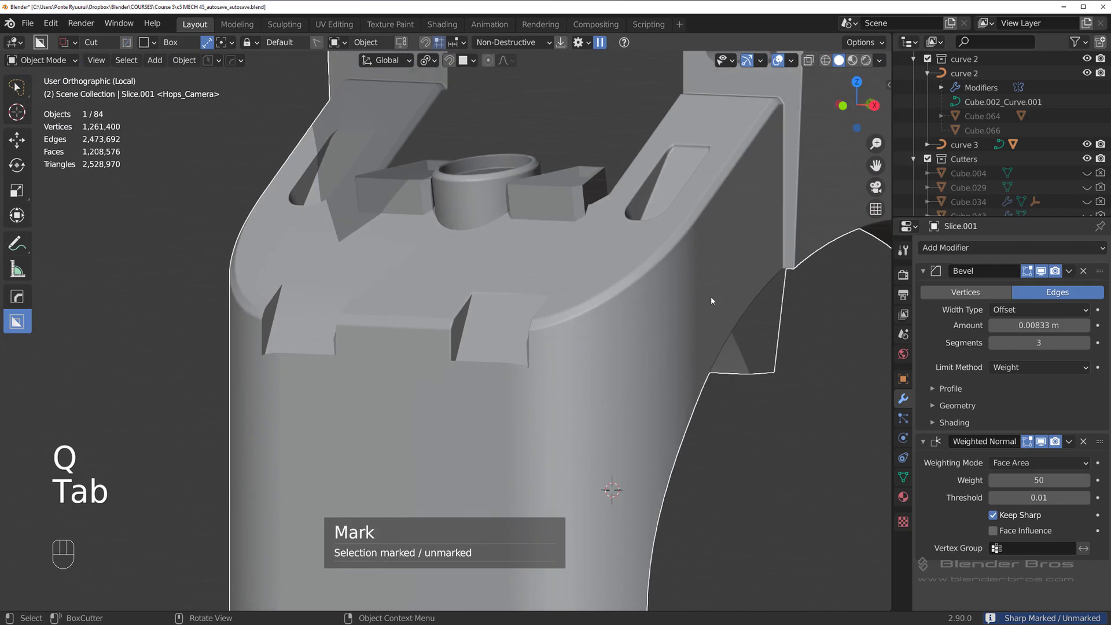
# Symmetrize Slice.001 across its centre with the HardOps mirror gizmo so both notches match
pyautogui.press('alt+x')
pyautogui.click(583, 301)
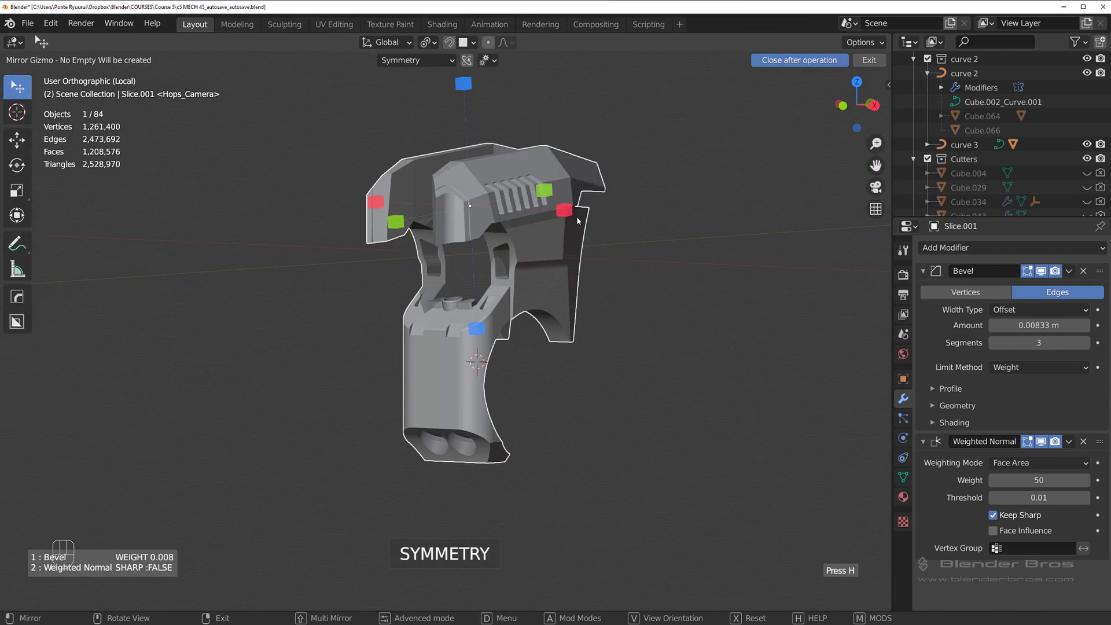
pyautogui.click(659, 253)
pyautogui.click(678, 263)
pyautogui.moveTo(560, 280); pyautogui.dragTo(573, 281)
pyautogui.press('/')
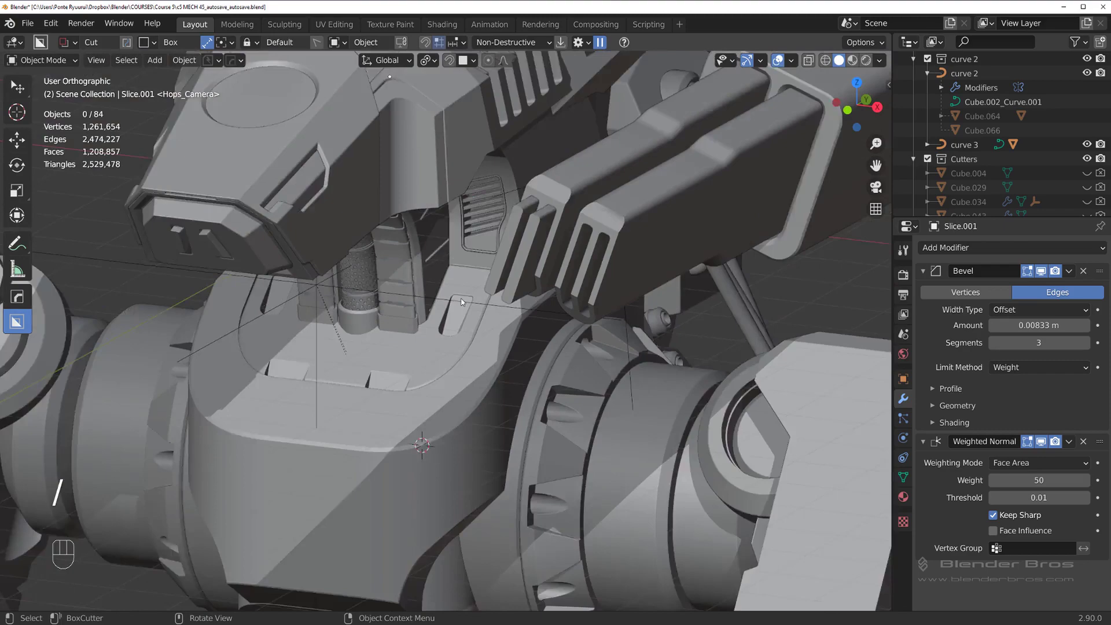
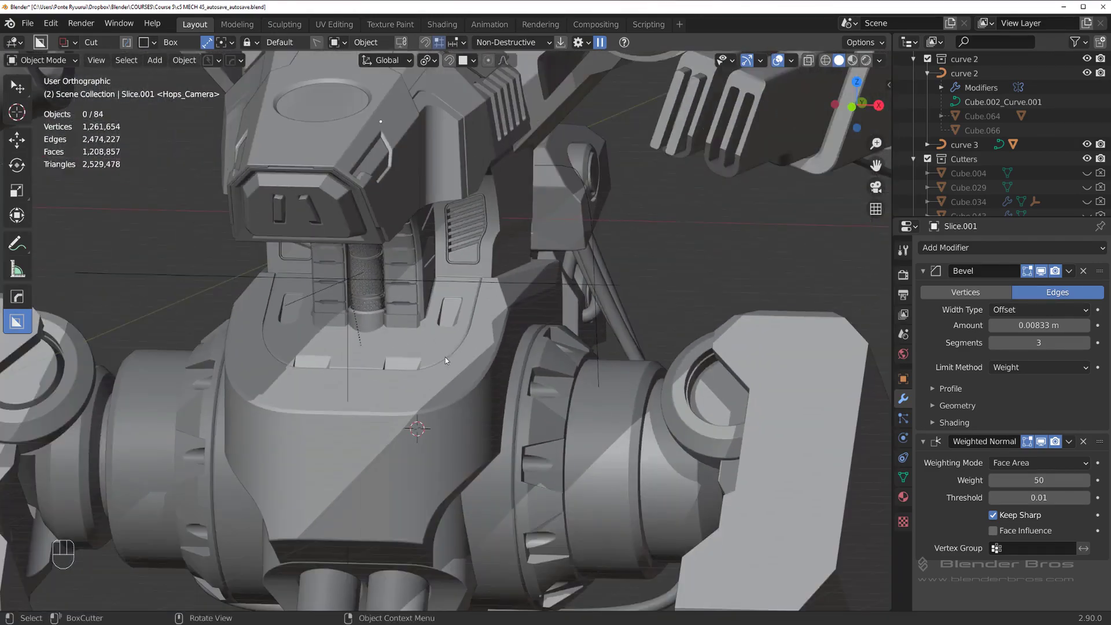
# Orbit around the lower chest to inspect the slot from below and the side
pyautogui.moveTo(519, 252); pyautogui.dragTo(532, 262)
pyautogui.moveTo(556, 269); pyautogui.dragTo(534, 264)
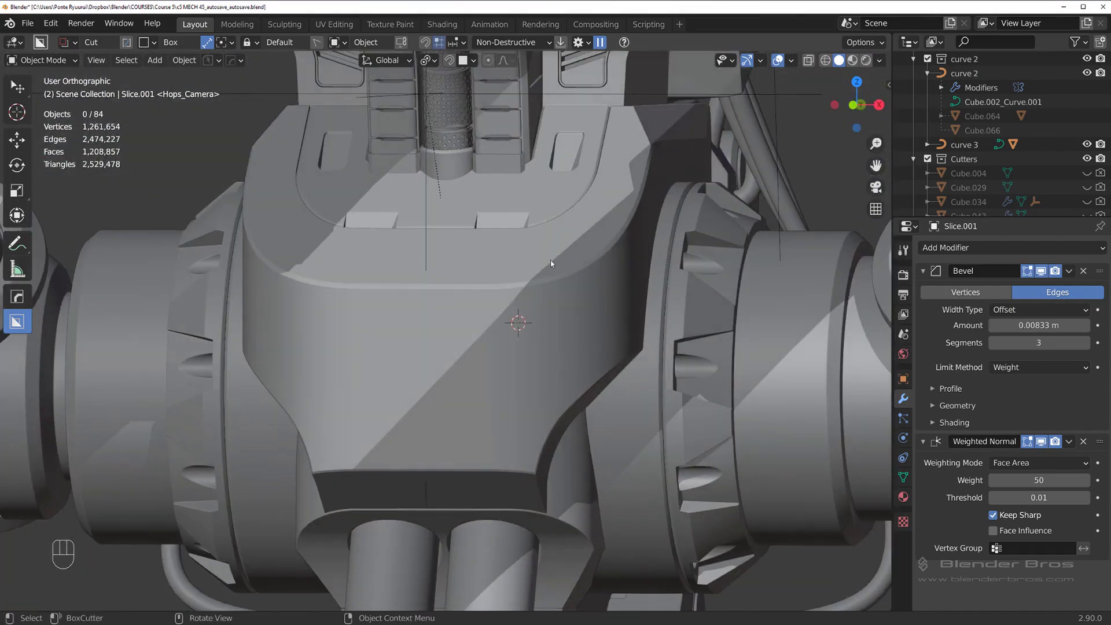
pyautogui.moveTo(493, 281); pyautogui.dragTo(491, 279)
pyautogui.moveTo(495, 275); pyautogui.dragTo(598, 284)
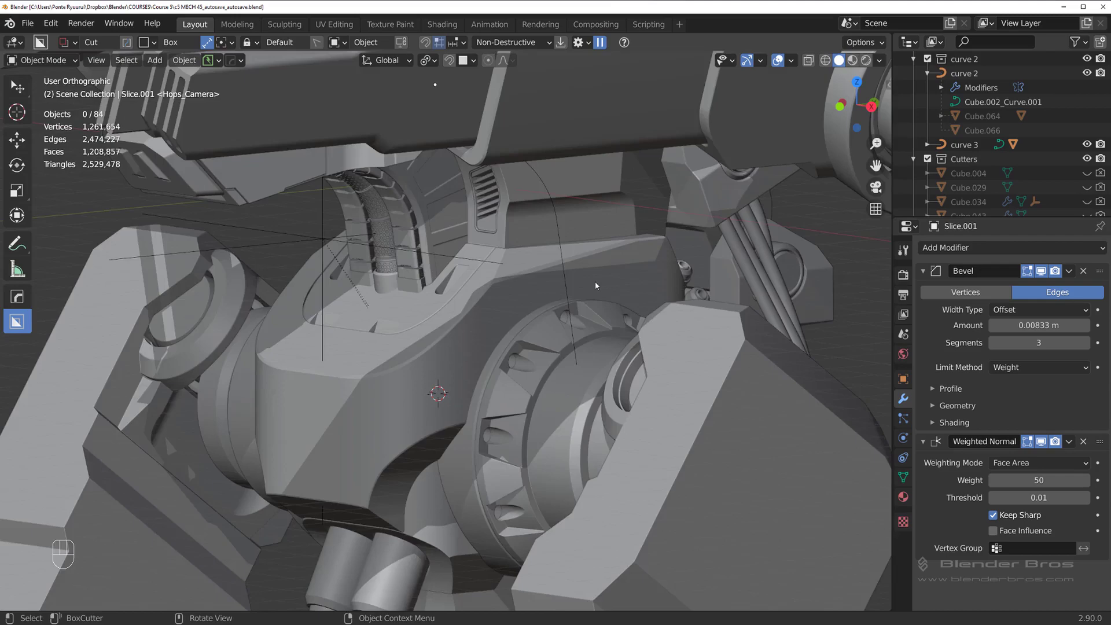
pyautogui.moveTo(561, 291); pyautogui.dragTo(387, 351)
pyautogui.moveTo(469, 319); pyautogui.dragTo(483, 302)
pyautogui.middleClick(491, 288)
# Frame the side of the chest slot, select the chest and add a cylinder mesh via Shift+A
pyautogui.moveTo(407, 280); pyautogui.dragTo(236, 282)
pyautogui.moveTo(433, 298); pyautogui.dragTo(482, 308)
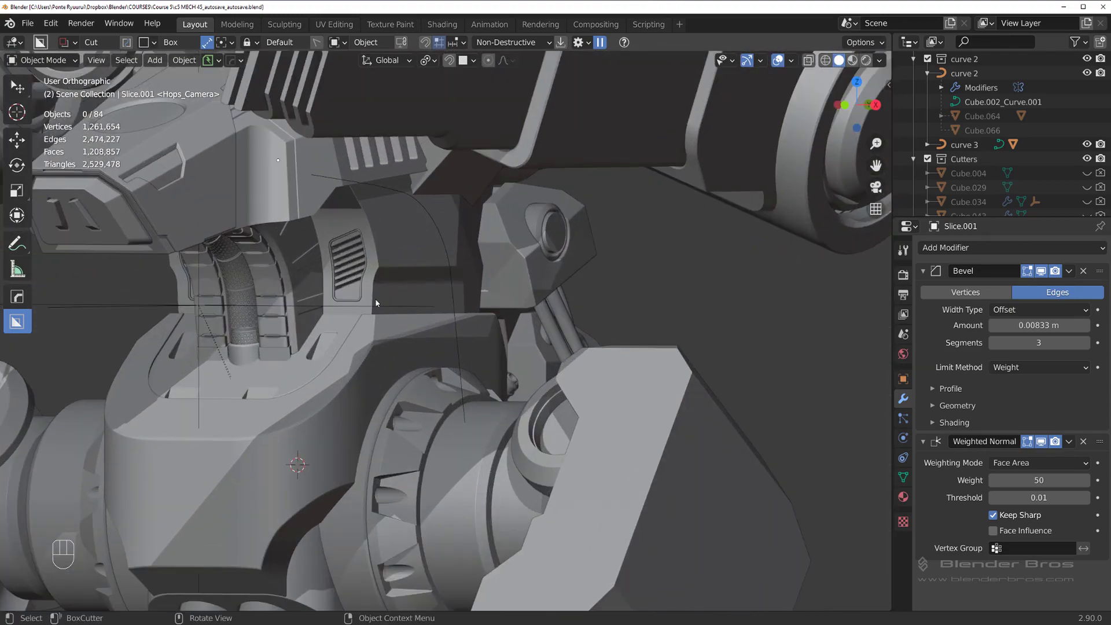
pyautogui.moveTo(463, 283); pyautogui.dragTo(396, 295)
pyautogui.click(366, 268)
pyautogui.press('shift+a')
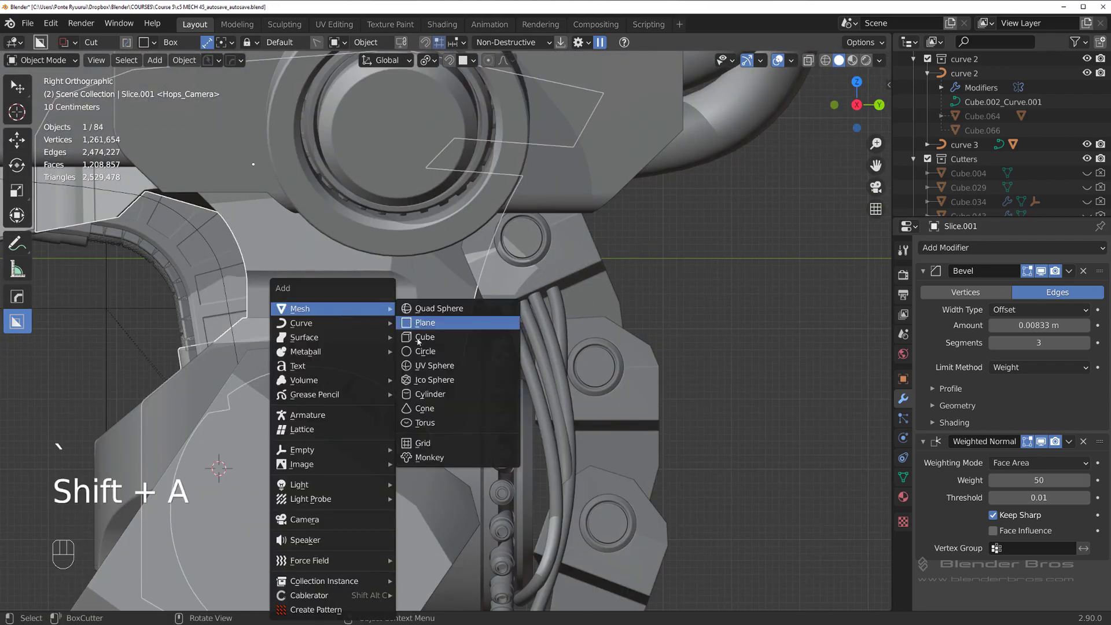
# Move the new cylinder up beside the chest and choose Sharpen from the HardOps Q menu
pyautogui.press('g')
pyautogui.middleClick(518, 317)
pyautogui.press('ctrl+z')
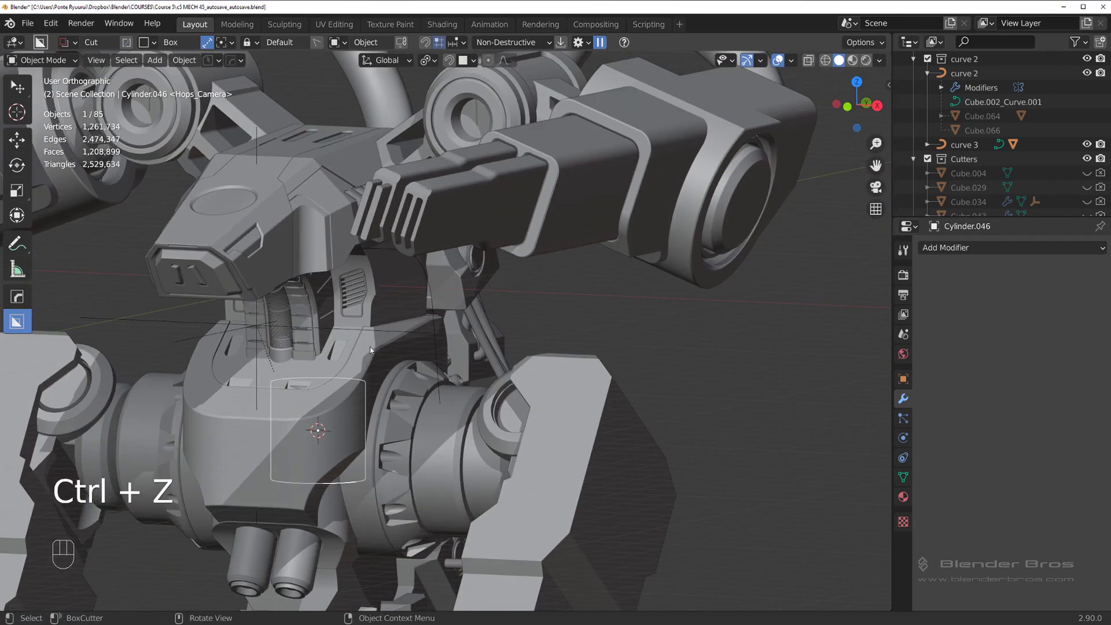
pyautogui.press('g')
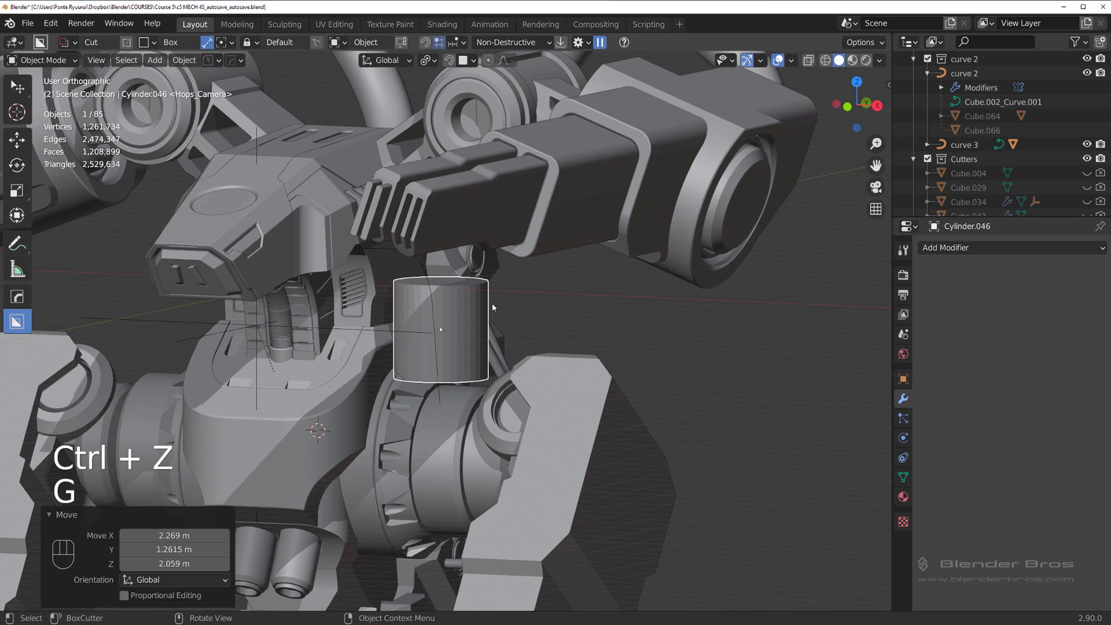
pyautogui.press('q')
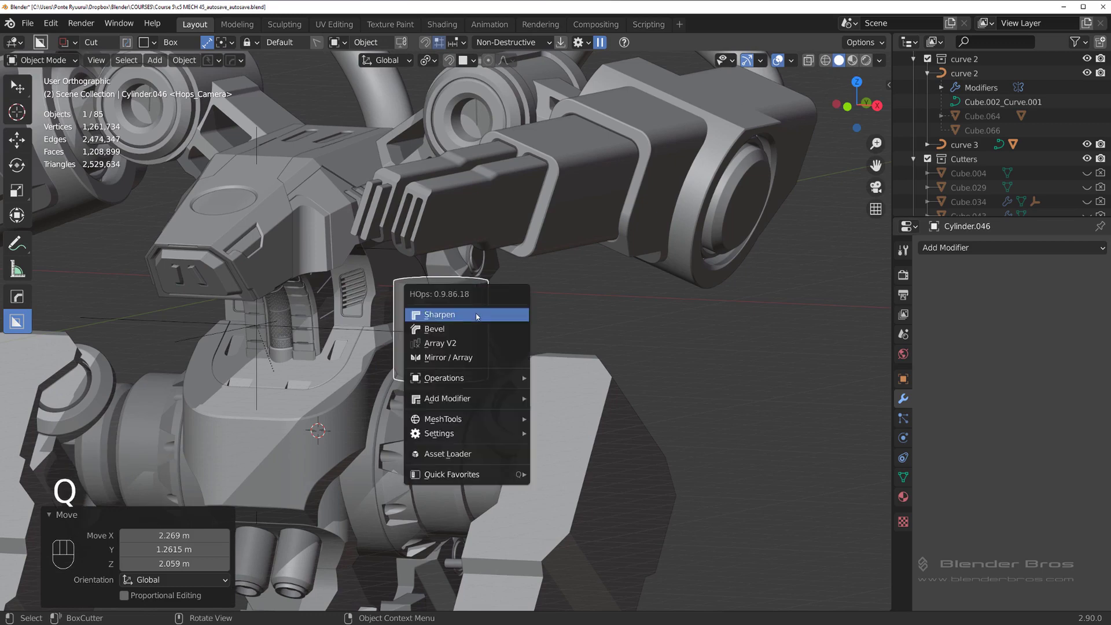
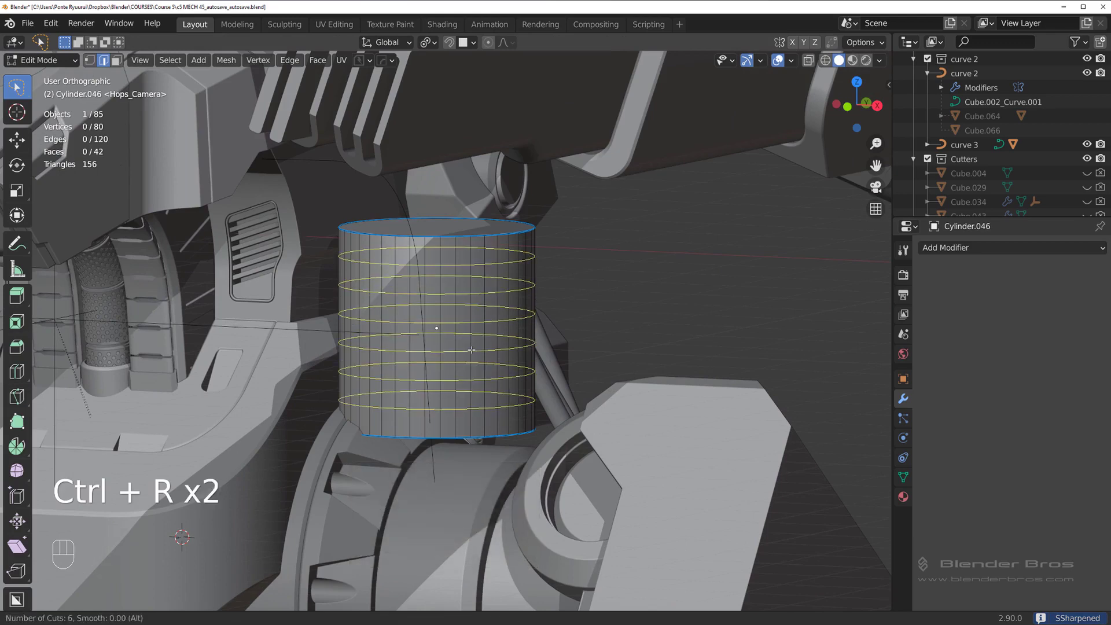
# Add loop rings to the cylinder, rotate it 90° sideways, stretch it to slot length and move it into the slot
pyautogui.press('Tab')
pyautogui.press('r')
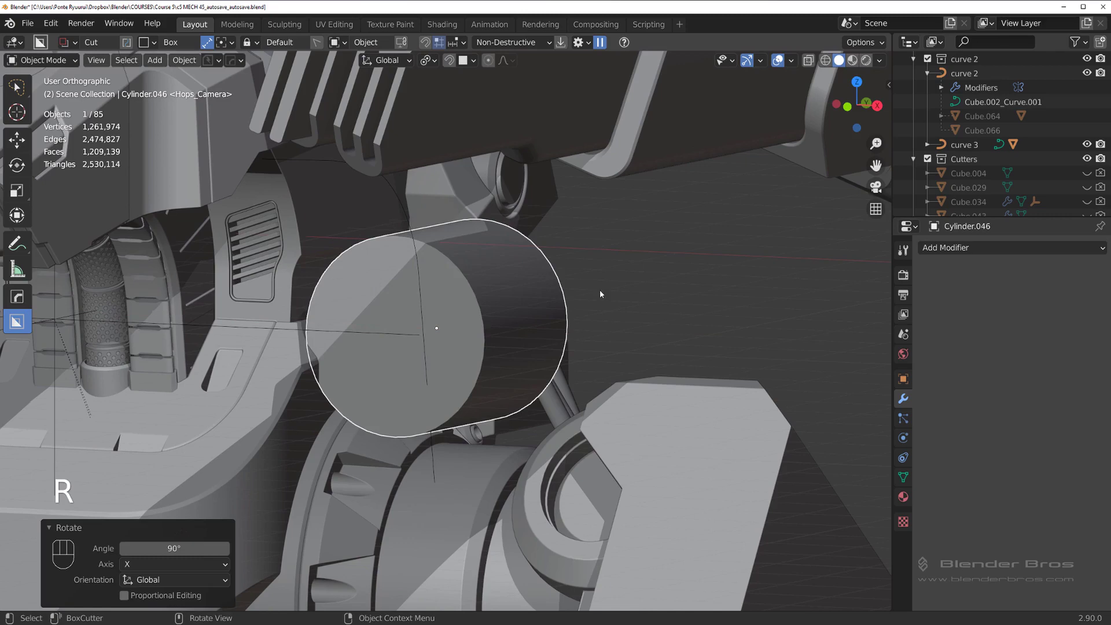
pyautogui.press('s')
pyautogui.press('`')
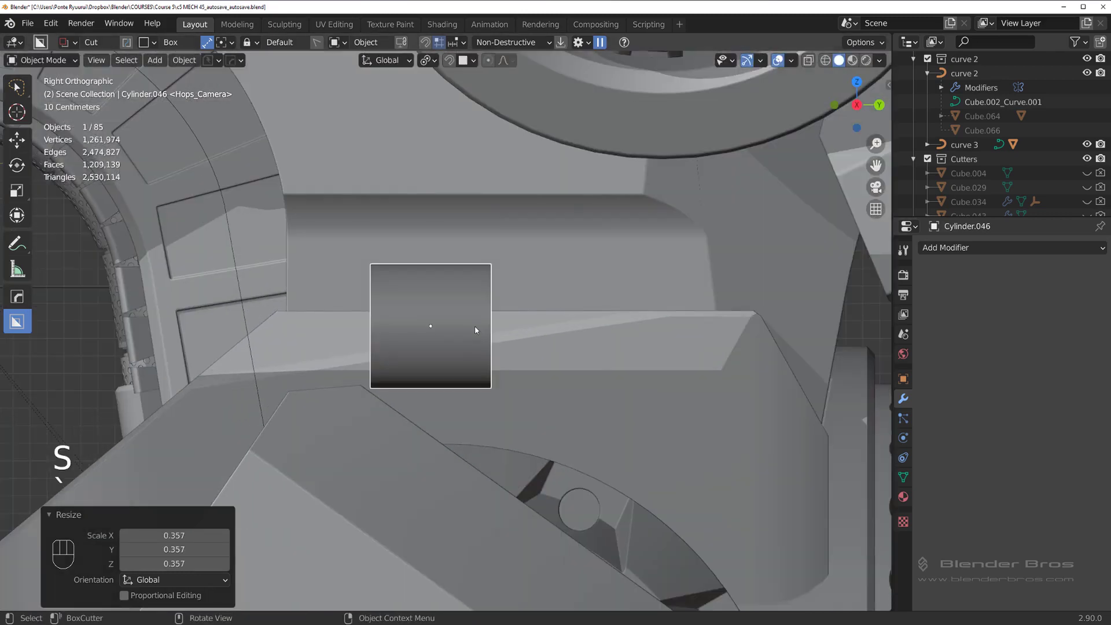
pyautogui.press('g')
pyautogui.press('s')
pyautogui.press('s')
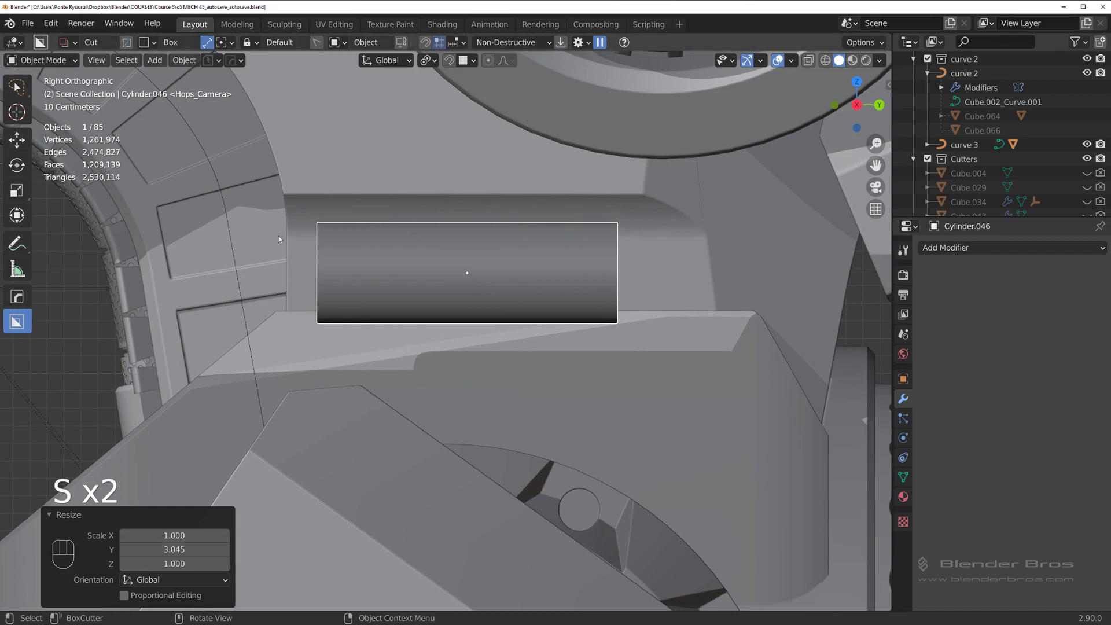
pyautogui.press('g')
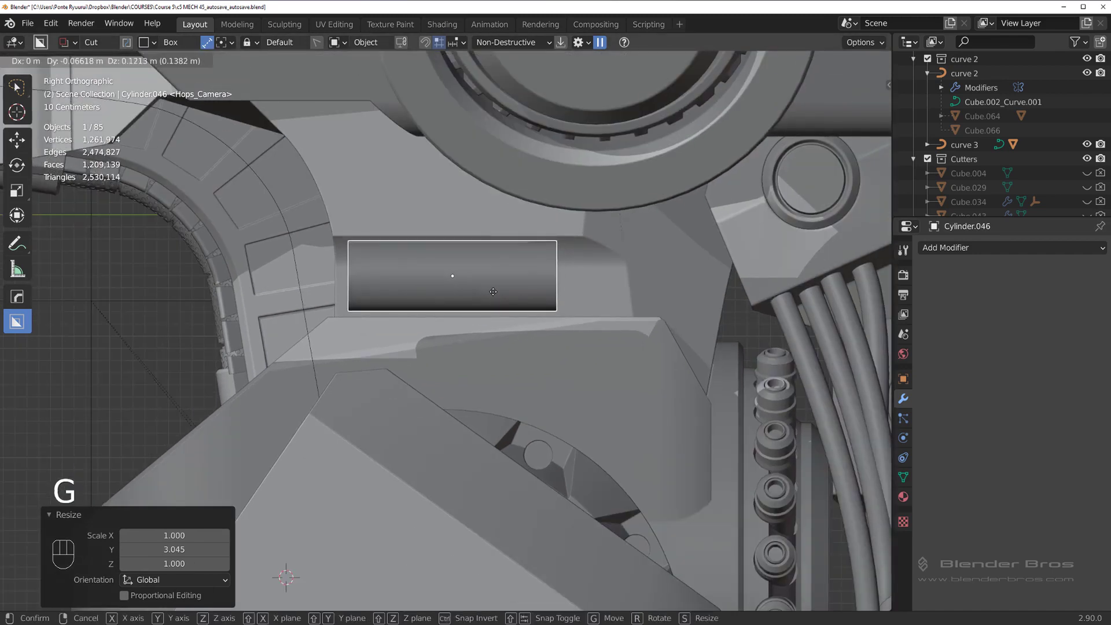
pyautogui.middleClick(570, 300)
# Slide the piston along X and resize it in side view until it fits inside the slot
pyautogui.press('g')
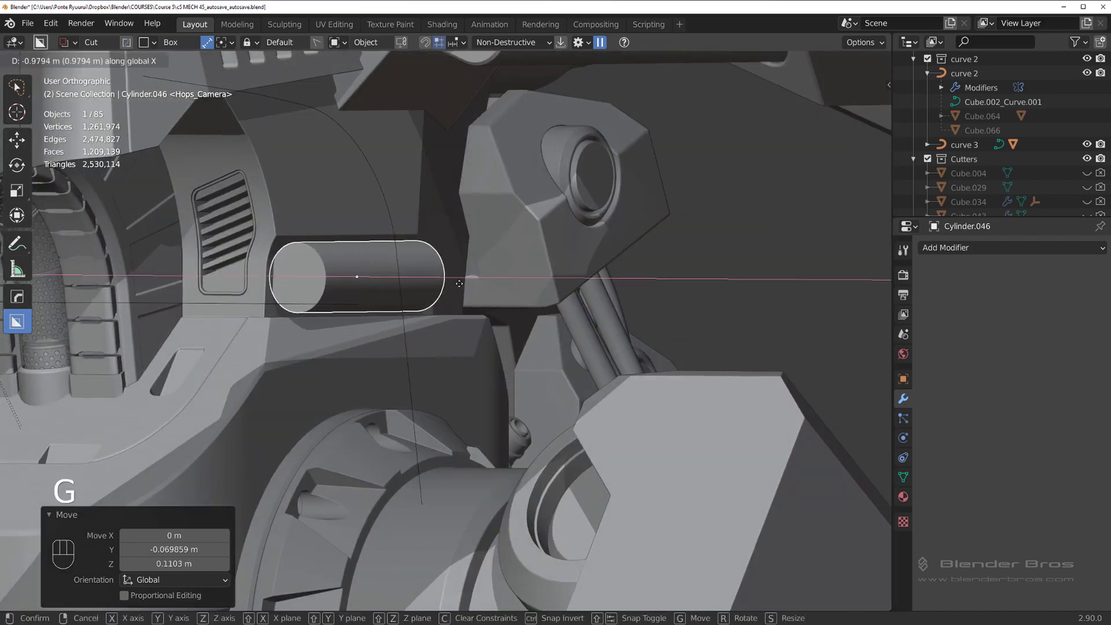
pyautogui.moveTo(388, 288); pyautogui.dragTo(328, 286)
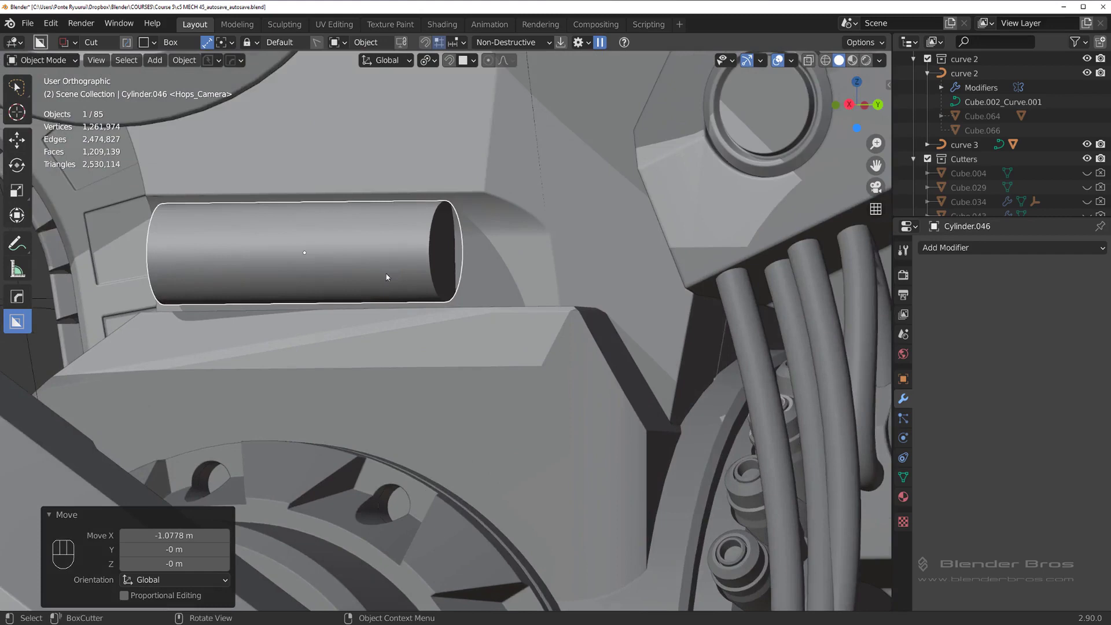
pyautogui.moveTo(414, 274); pyautogui.dragTo(359, 224)
pyautogui.press('`')
pyautogui.press('`')
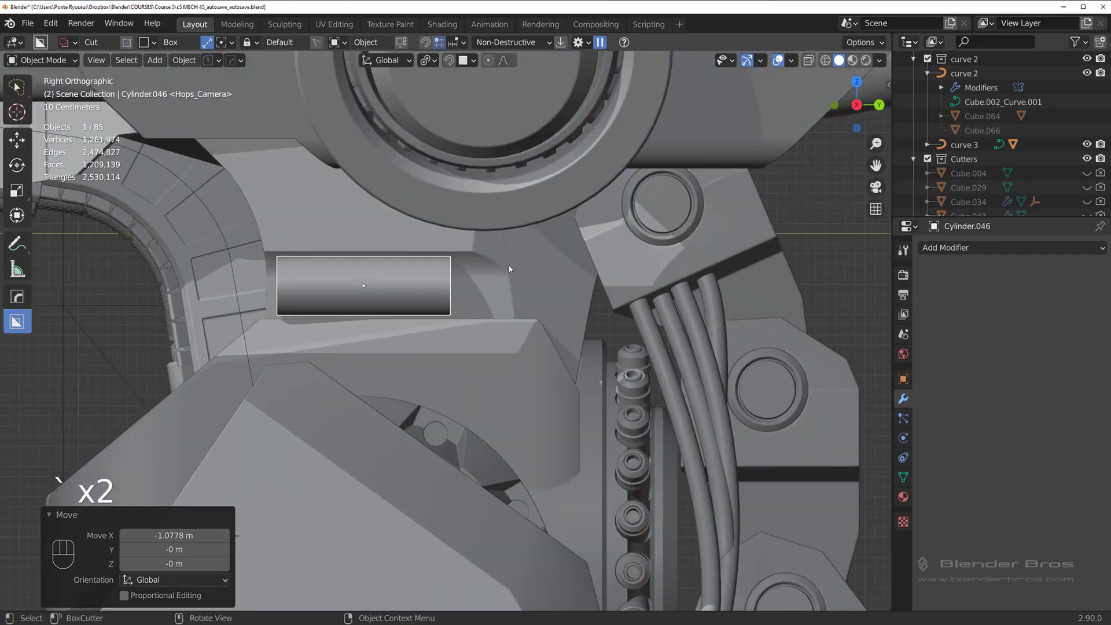
pyautogui.middleClick(452, 289)
pyautogui.press('s')
pyautogui.moveTo(509, 294); pyautogui.dragTo(517, 292)
pyautogui.press('s')
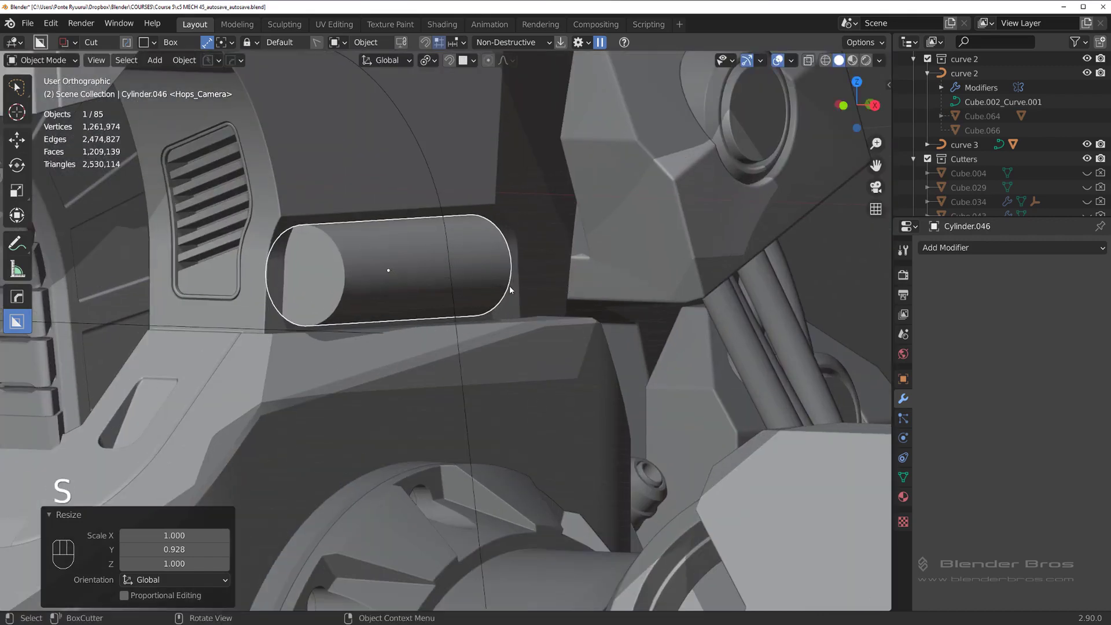
# Duplicate the piston as a slightly larger groove cutter and remove the extra duplicate
pyautogui.press('shift+d')
pyautogui.press('s')
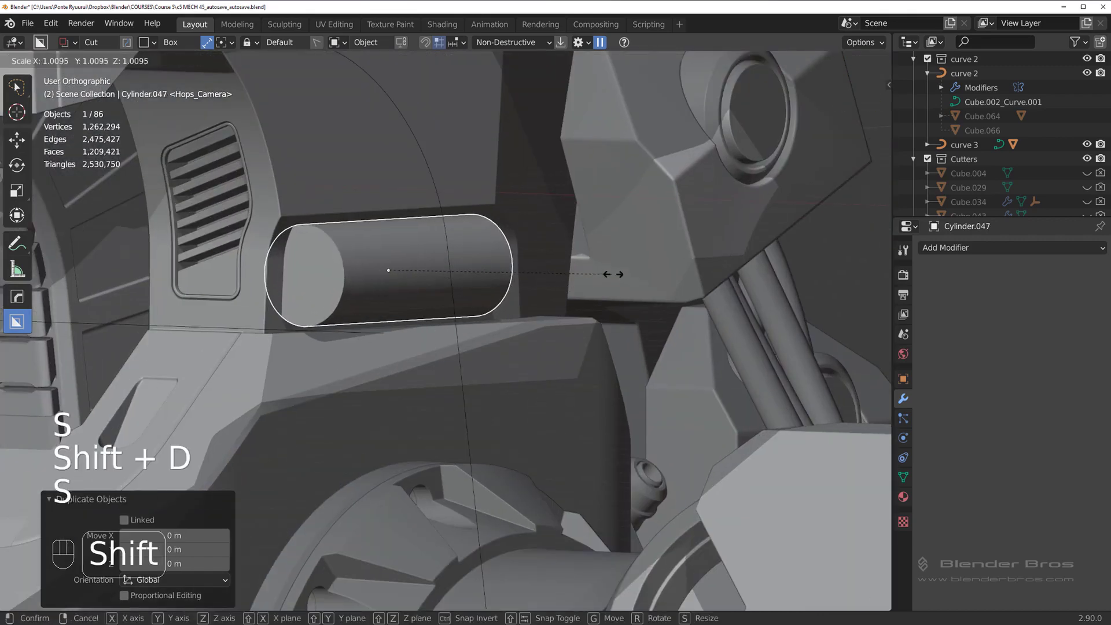
pyautogui.press('q')
pyautogui.middleClick(508, 233)
pyautogui.press('h')
pyautogui.moveTo(438, 241); pyautogui.dragTo(376, 249)
pyautogui.middleClick(415, 250)
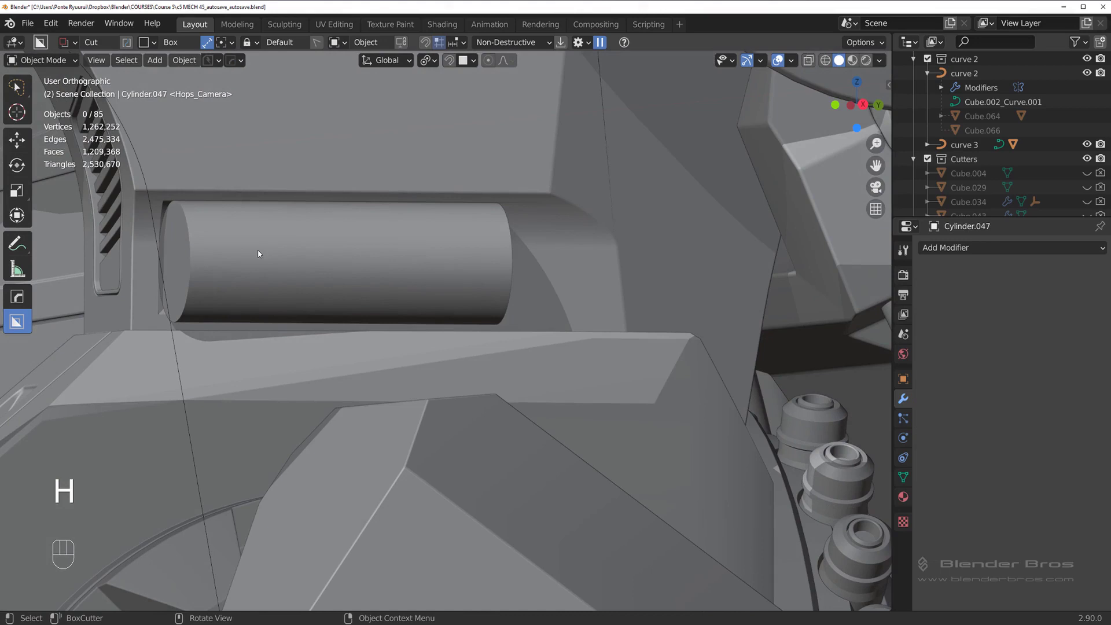
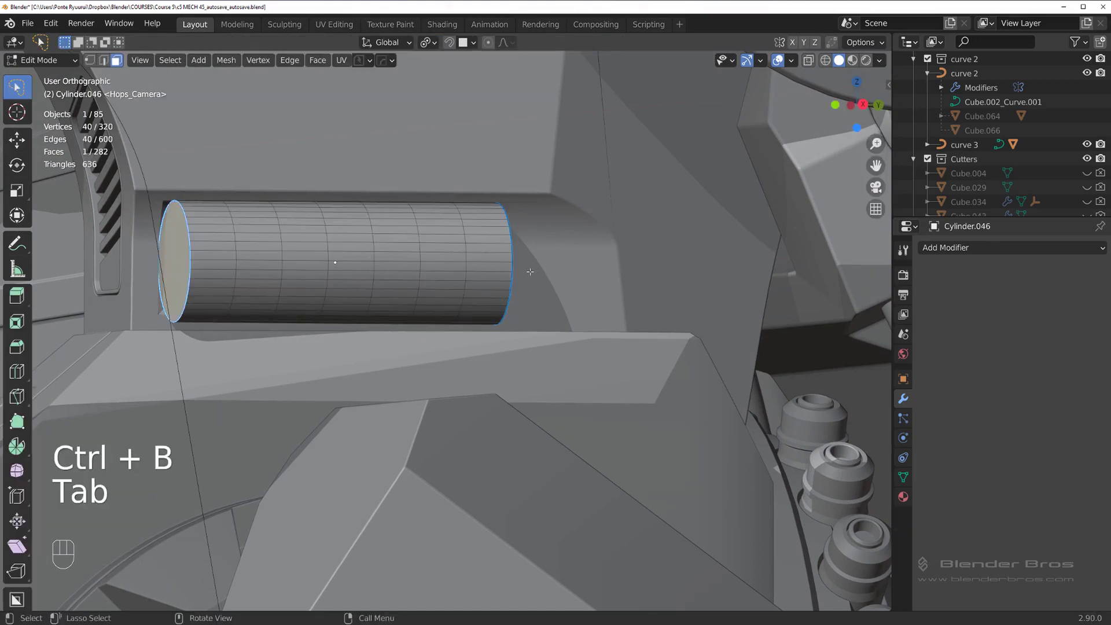
# Undo the stray edit and apply the piston's scale with Ctrl+A
pyautogui.press('ctrl+b')
pyautogui.press('Tab')
pyautogui.press('ctrl+z')
pyautogui.press('Tab')
pyautogui.press('ctrl+a')
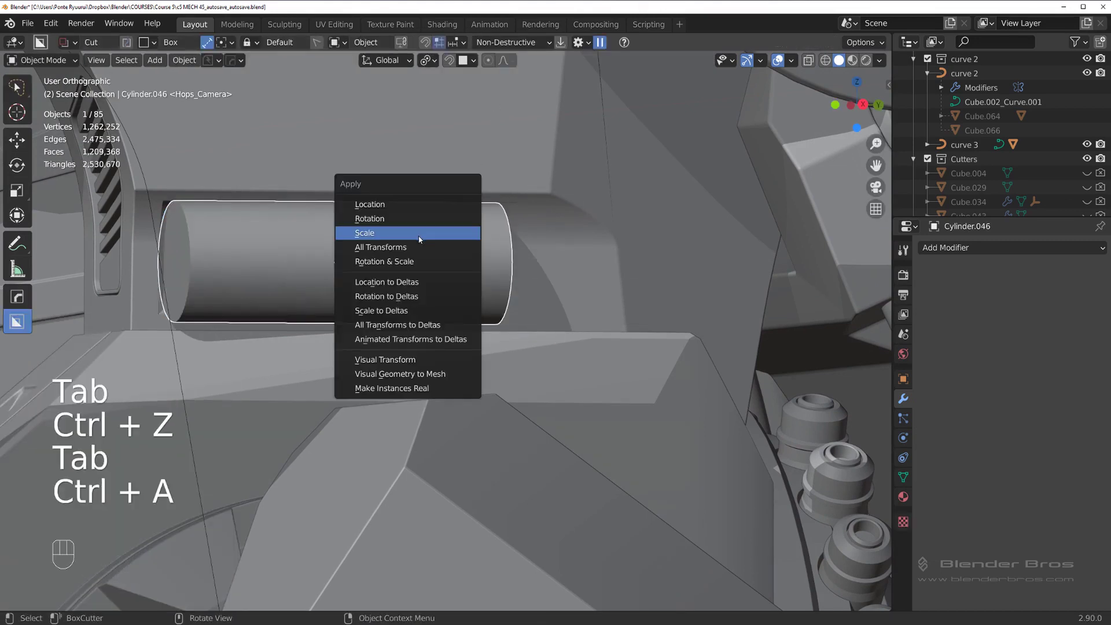
pyautogui.press('Tab')
# Bevel the edges around the piston's front cap and return to object mode
pyautogui.press('ctrl+b')
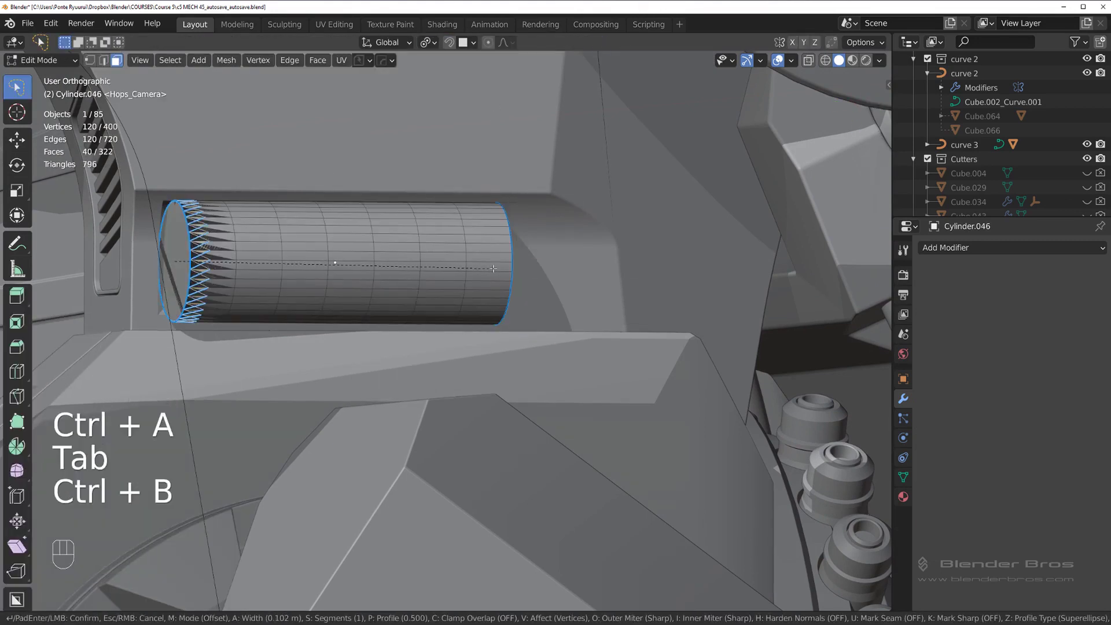
pyautogui.press('Tab')
pyautogui.press('ctrl+b')
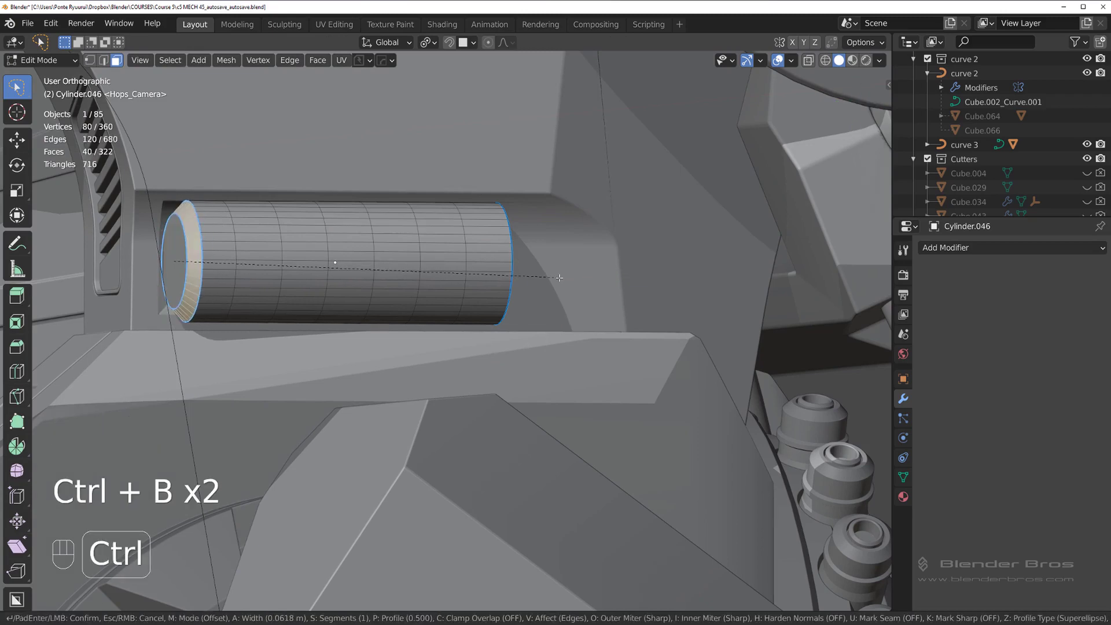
pyautogui.press('Tab')
pyautogui.moveTo(451, 230); pyautogui.dragTo(424, 227)
pyautogui.press('`')
pyautogui.press('`')
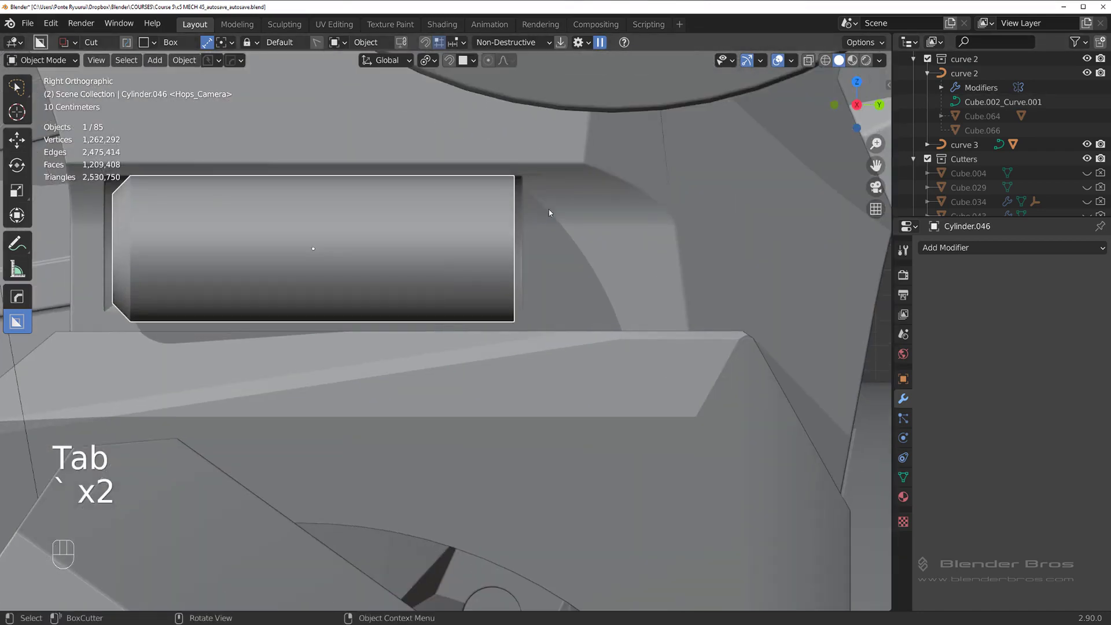
# Shrink the piston slightly and shift it along Y so it sits neatly in the slot's groove
pyautogui.press('s')
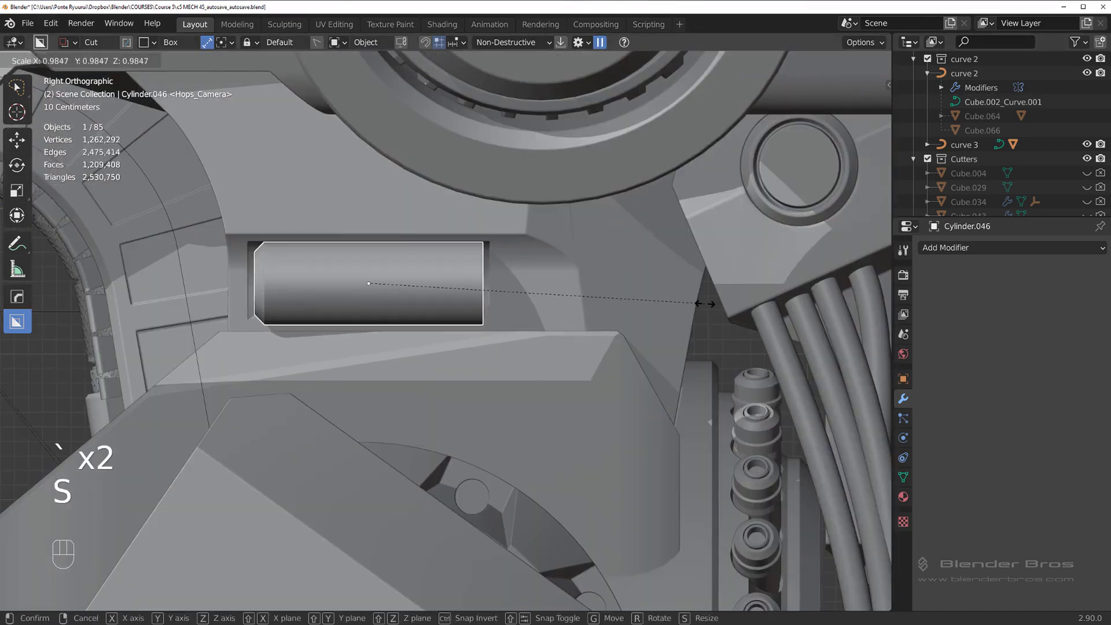
pyautogui.moveTo(528, 306); pyautogui.dragTo(599, 304)
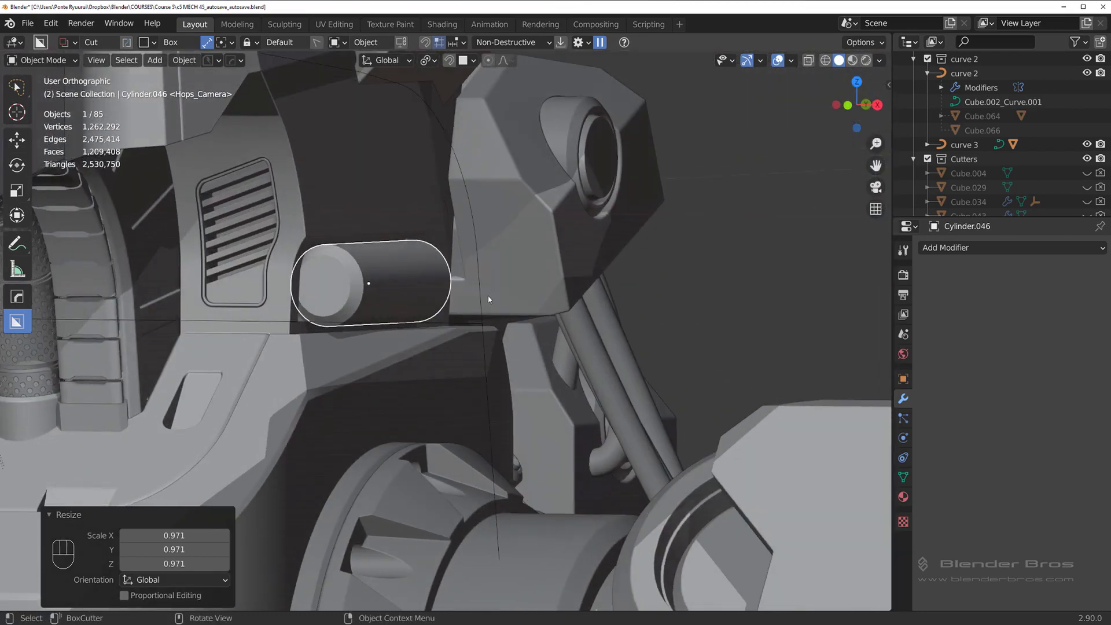
pyautogui.rightClick(494, 279)
pyautogui.moveTo(537, 258); pyautogui.dragTo(489, 248)
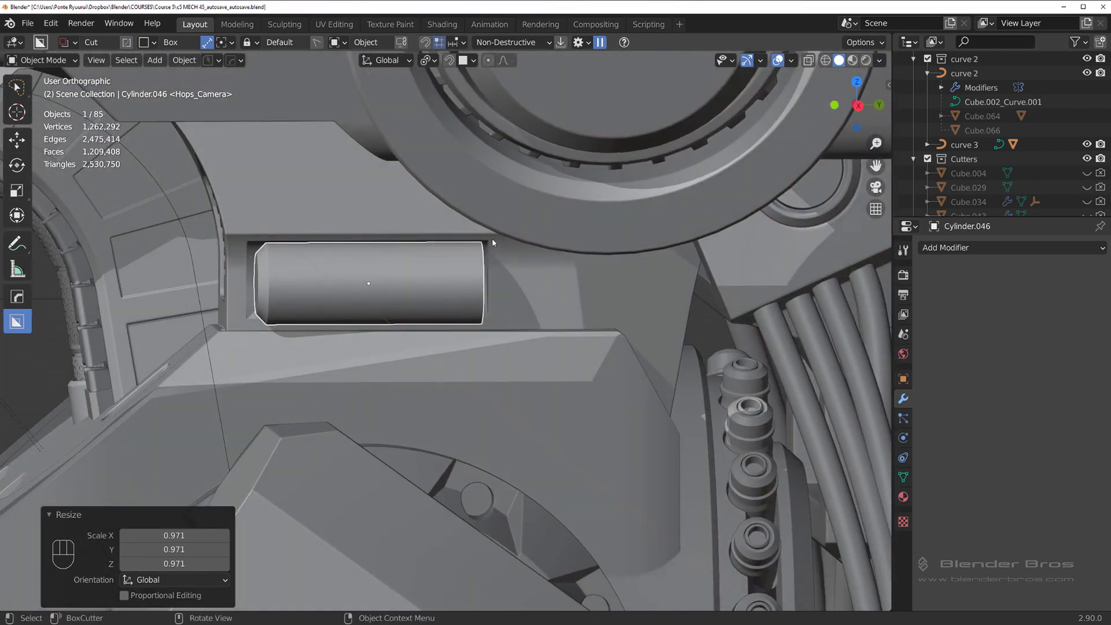
pyautogui.press('s')
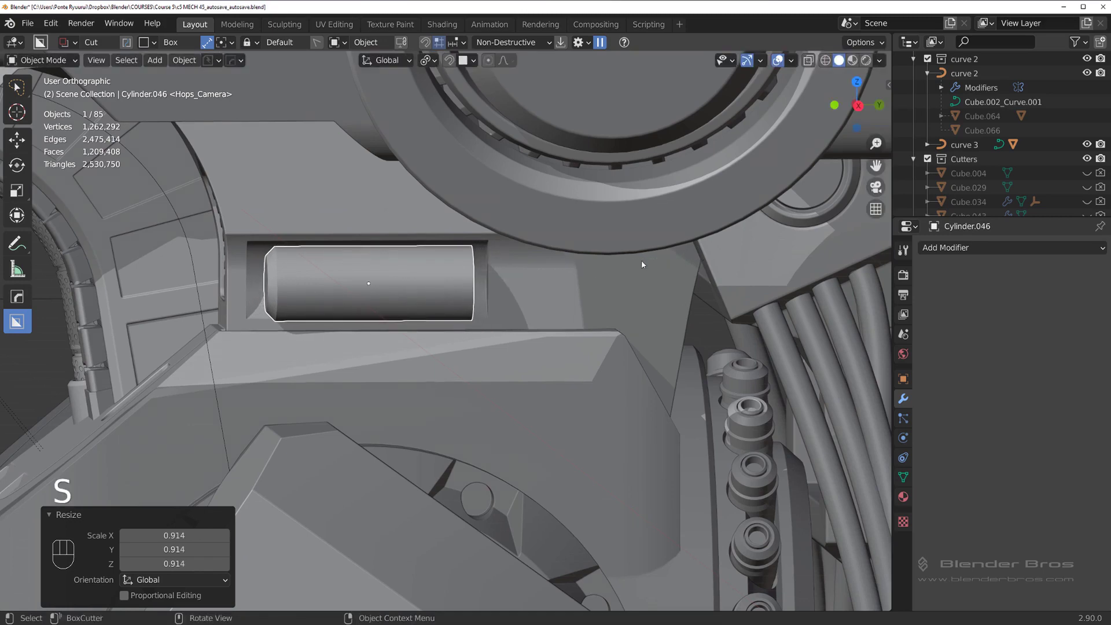
pyautogui.moveTo(441, 272); pyautogui.dragTo(432, 266)
pyautogui.press('g')
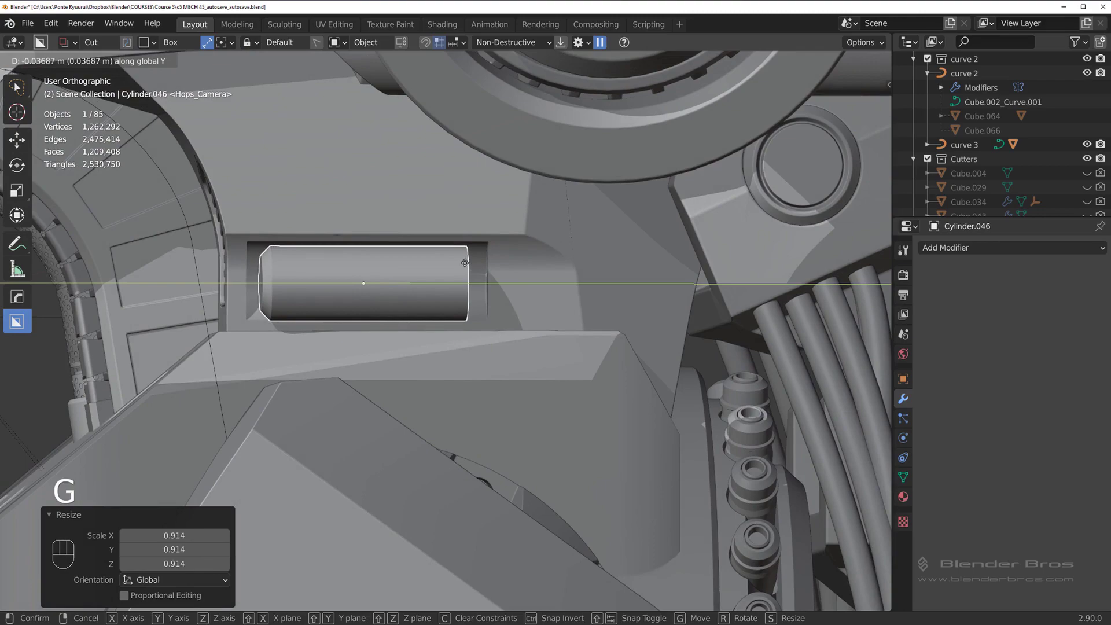
pyautogui.moveTo(328, 251); pyautogui.dragTo(333, 245)
pyautogui.moveTo(317, 249); pyautogui.dragTo(348, 256)
pyautogui.press('Tab')
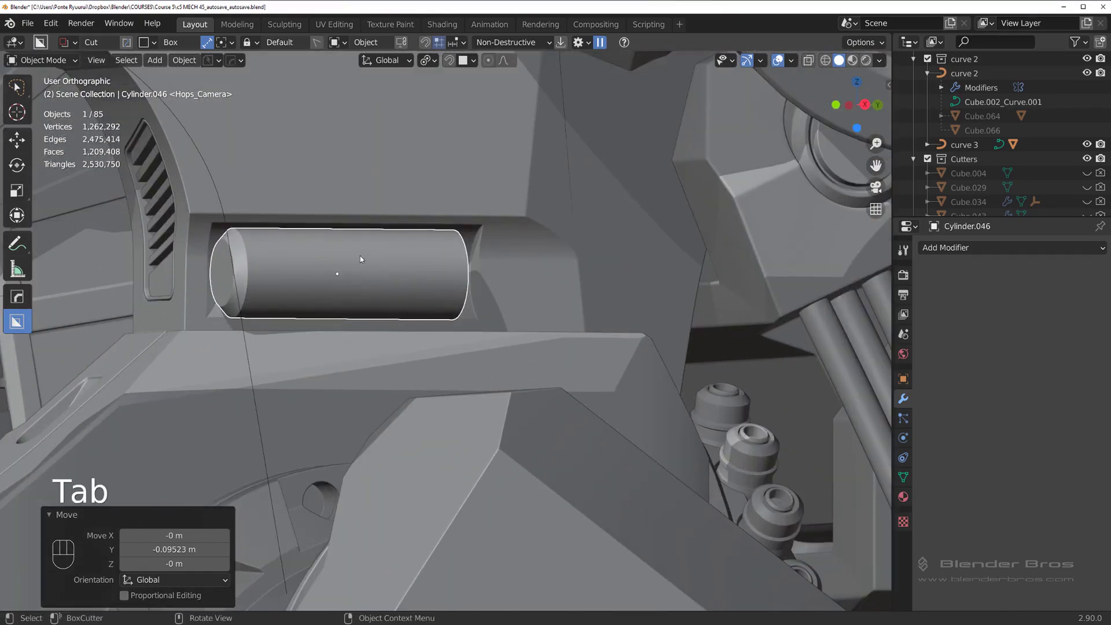
# Switch to editing the piston and panel two selected face loops into recessed bands with HardOps Panel Face
pyautogui.click(364, 258)
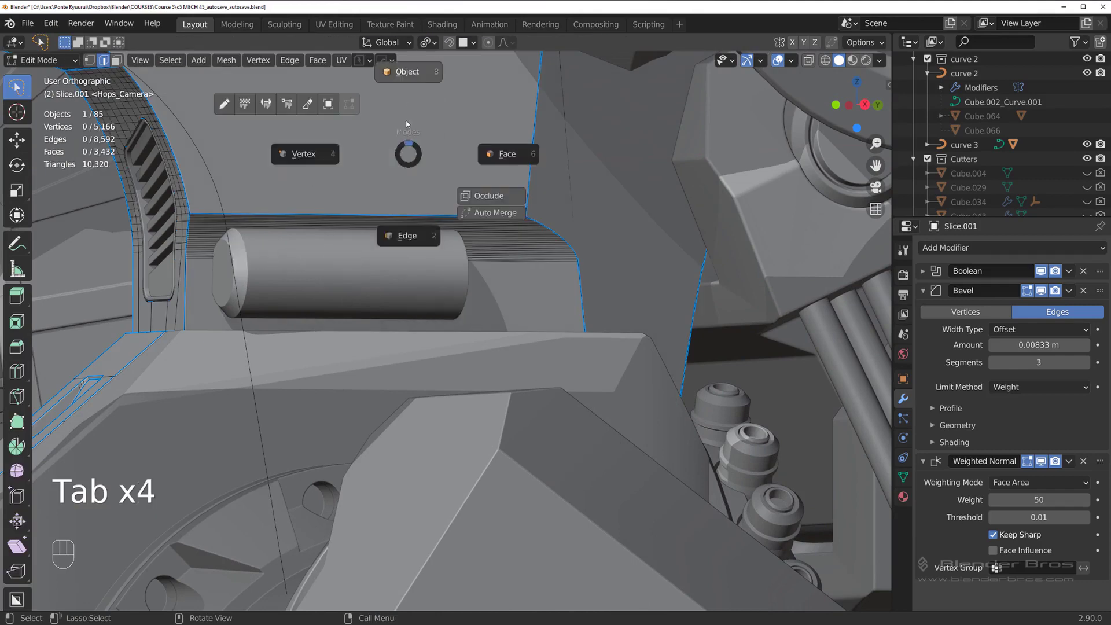
pyautogui.click(348, 252)
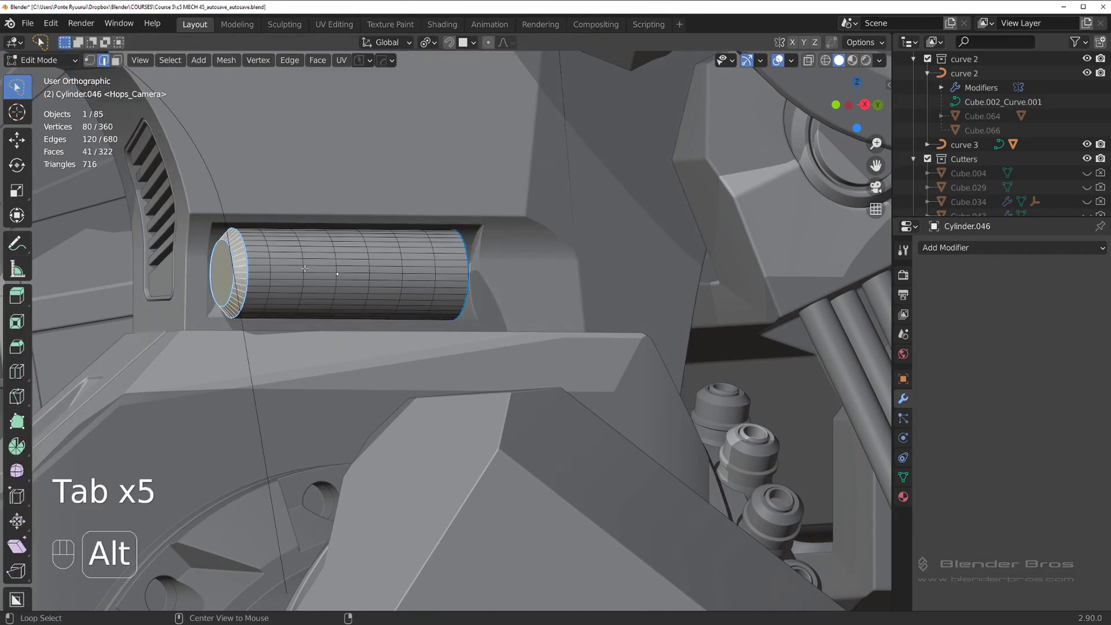
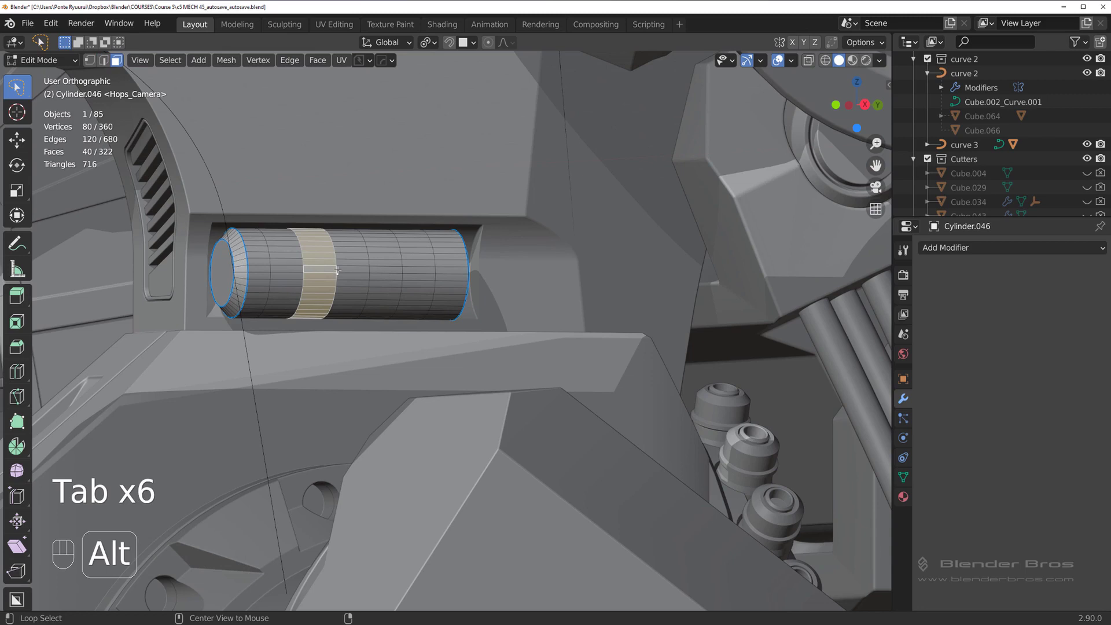
pyautogui.press('q')
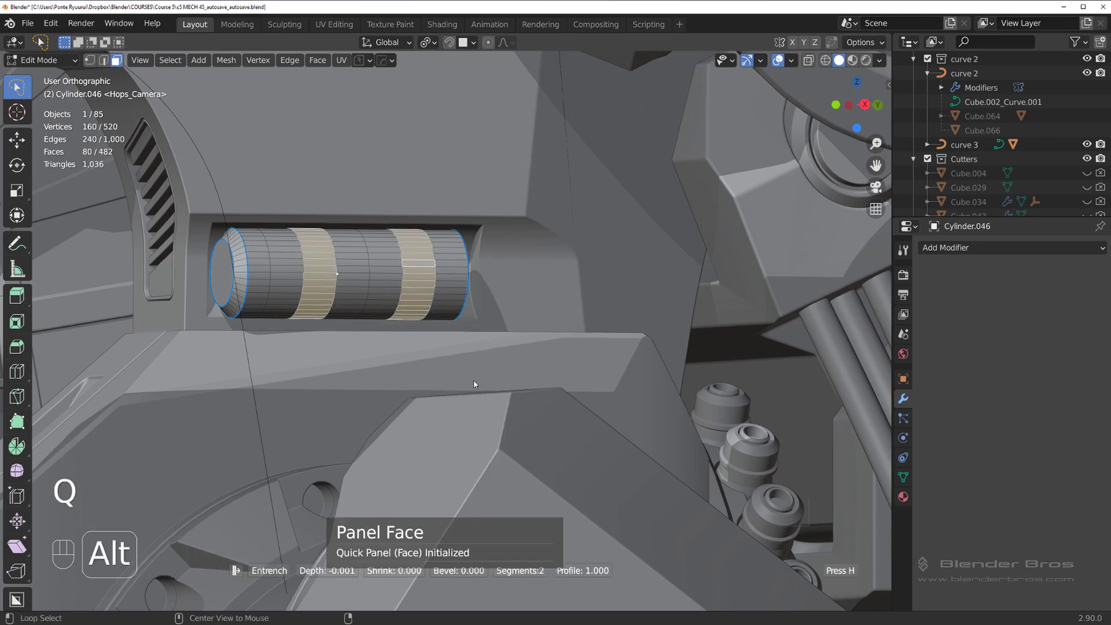
pyautogui.press('Tab')
pyautogui.moveTo(468, 290); pyautogui.dragTo(445, 284)
pyautogui.middleClick(479, 283)
# Edge-slide the piston's end loop and bevel the ring around its cap for rounded ends
pyautogui.press('Tab')
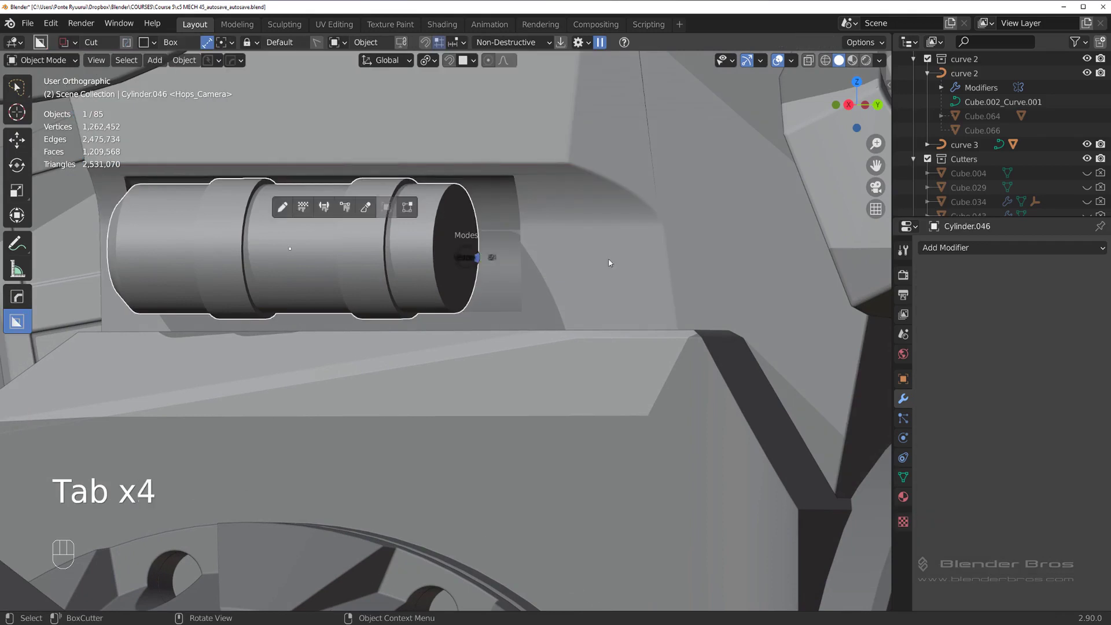
pyautogui.press('g')
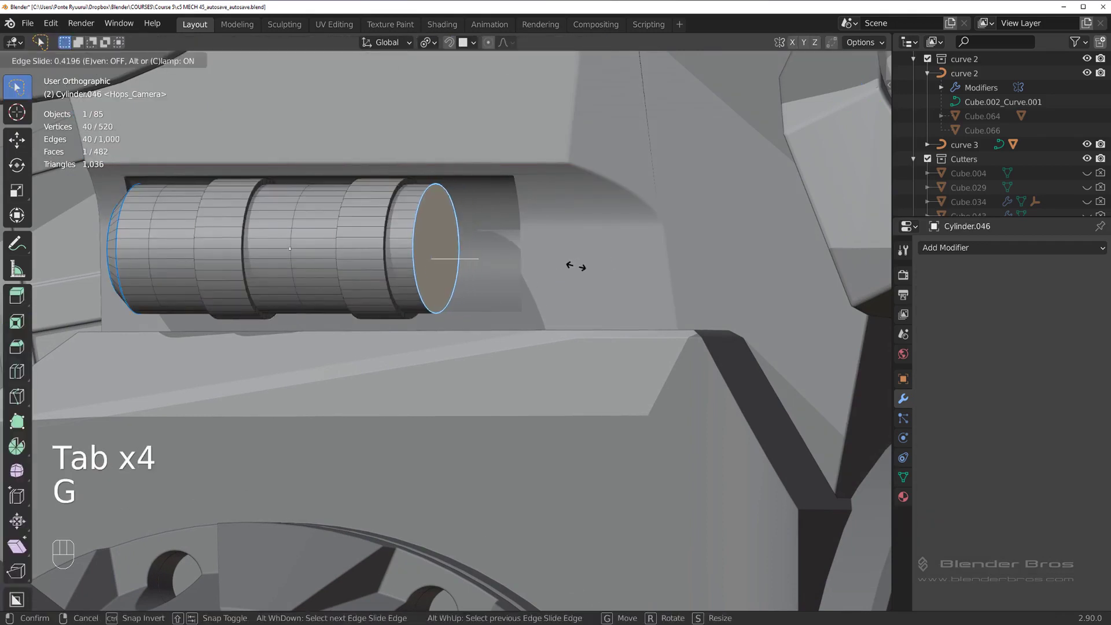
pyautogui.press('ctrl+b')
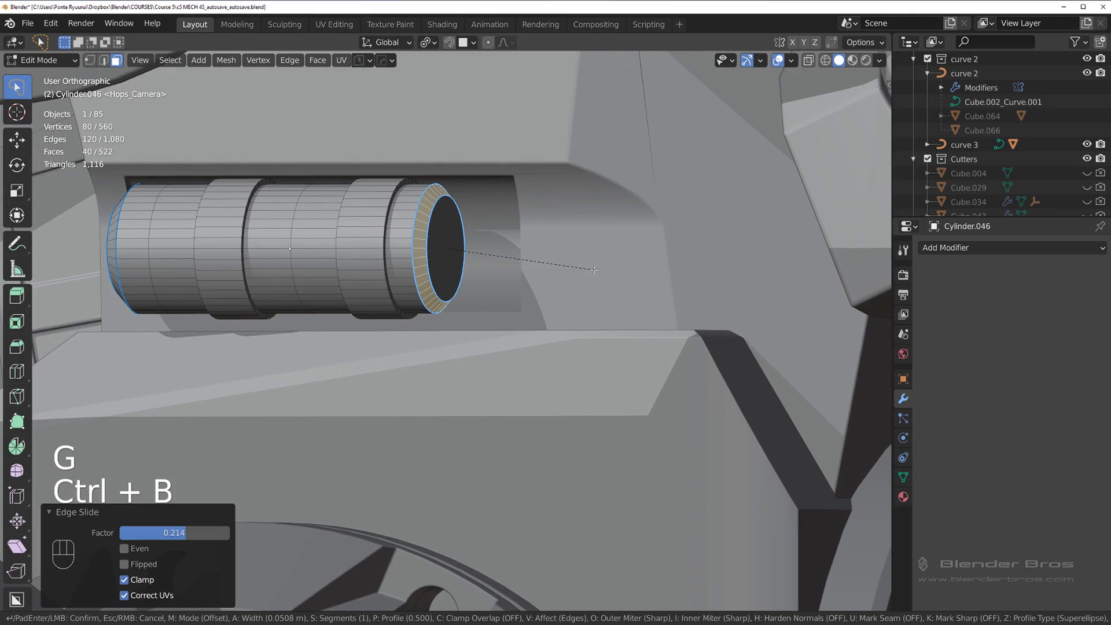
pyautogui.press('Tab')
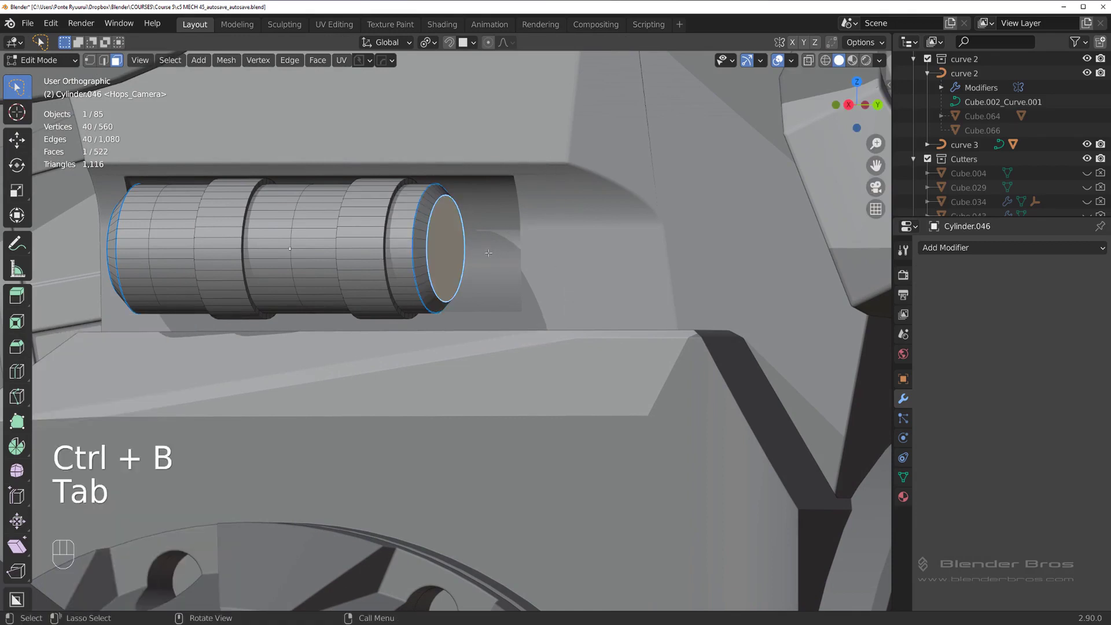
# Inset three concentric rings into the piston's front cap face, then review the ends in object mode
pyautogui.press('s')
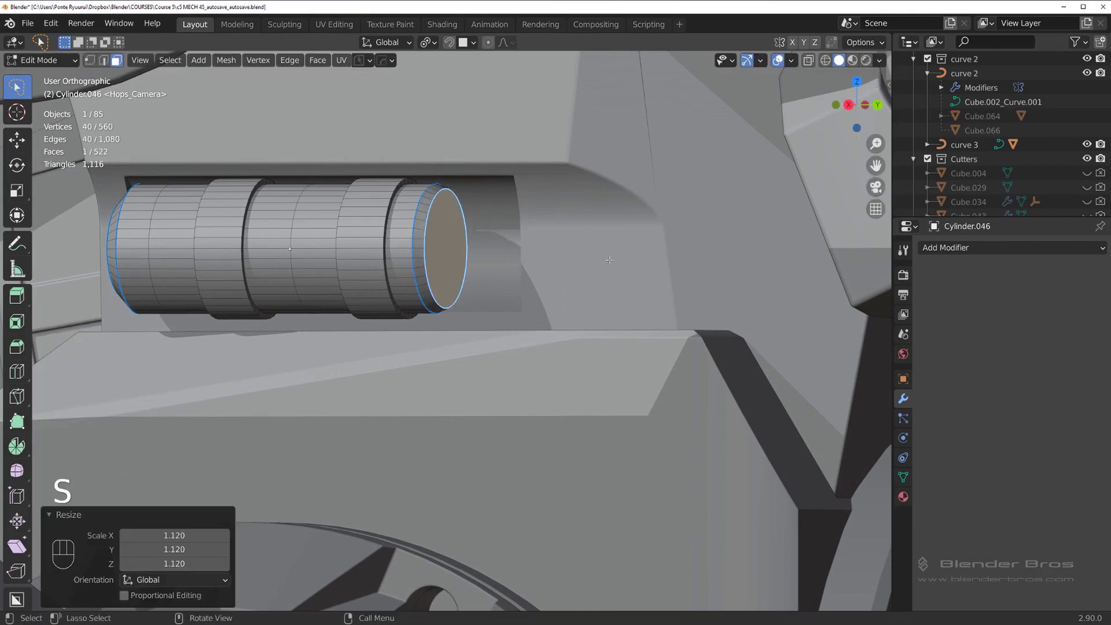
pyautogui.press('i')
pyautogui.press('e')
pyautogui.press('s')
pyautogui.press('i')
pyautogui.press('e')
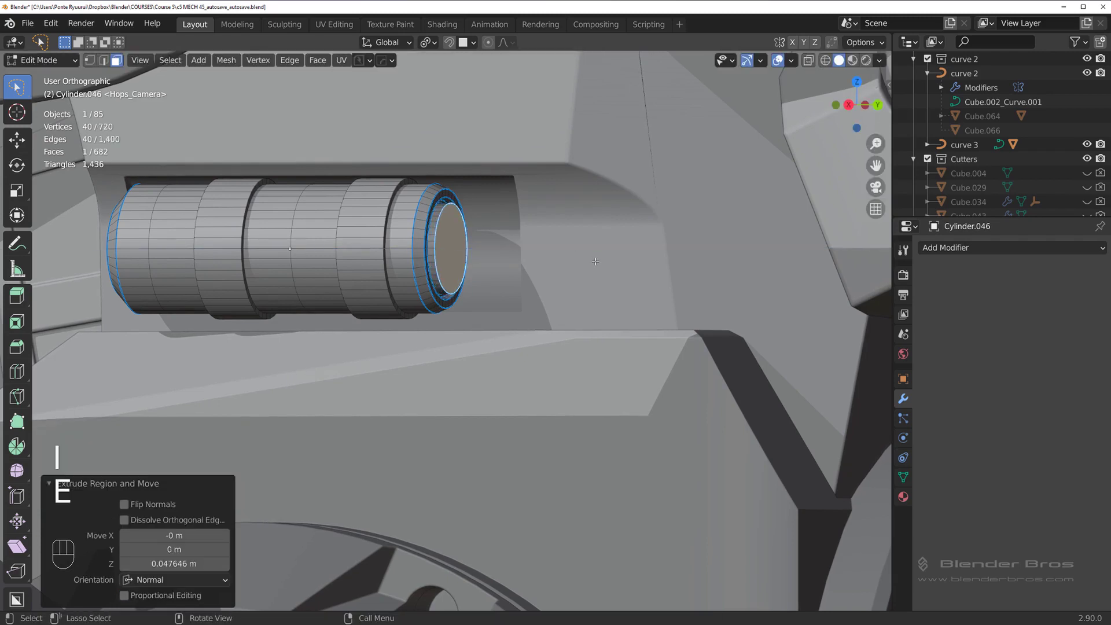
pyautogui.press('i')
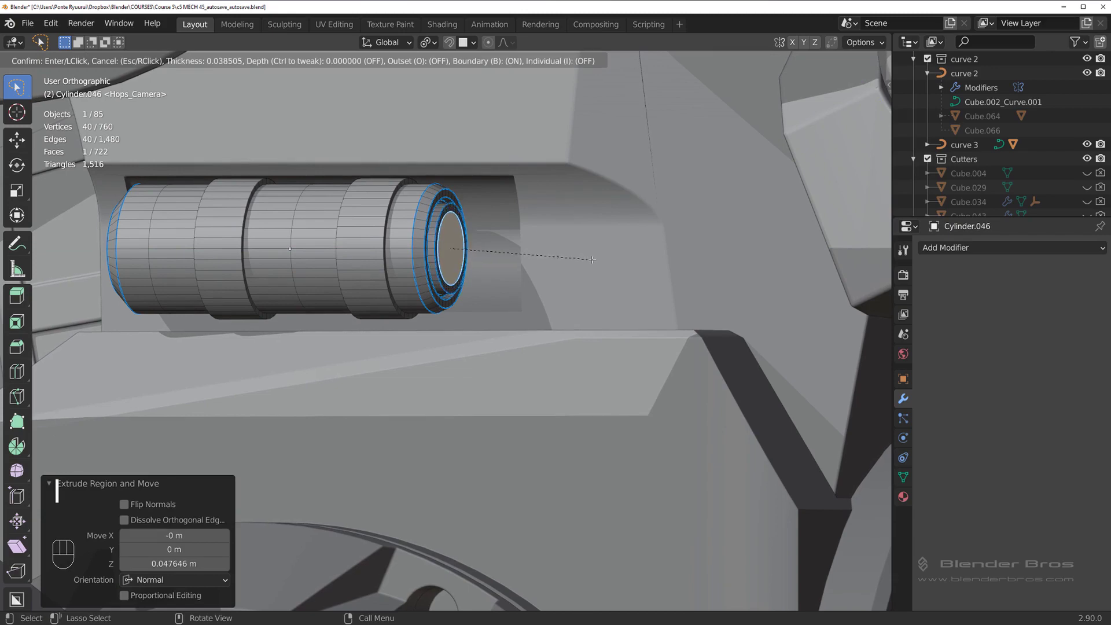
pyautogui.press('e')
pyautogui.press('Tab')
pyautogui.middleClick(489, 273)
pyautogui.middleClick(473, 263)
pyautogui.moveTo(536, 268); pyautogui.dragTo(585, 263)
pyautogui.moveTo(514, 262); pyautogui.dragTo(473, 256)
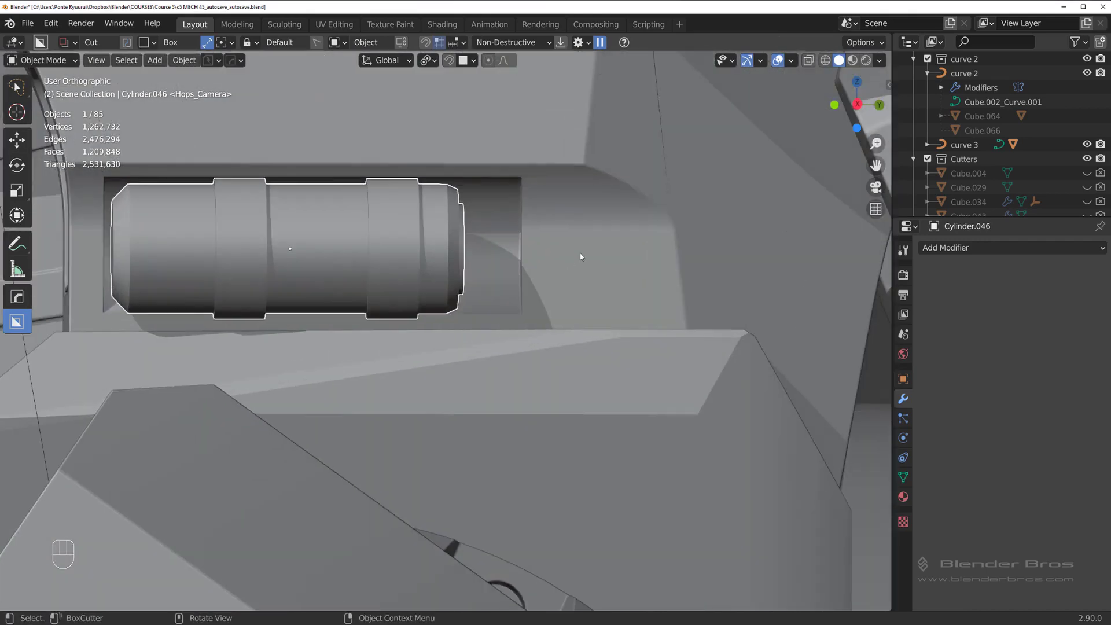
# Create a cylinder cutter from the piston and scale it larger around the piston
pyautogui.press('q')
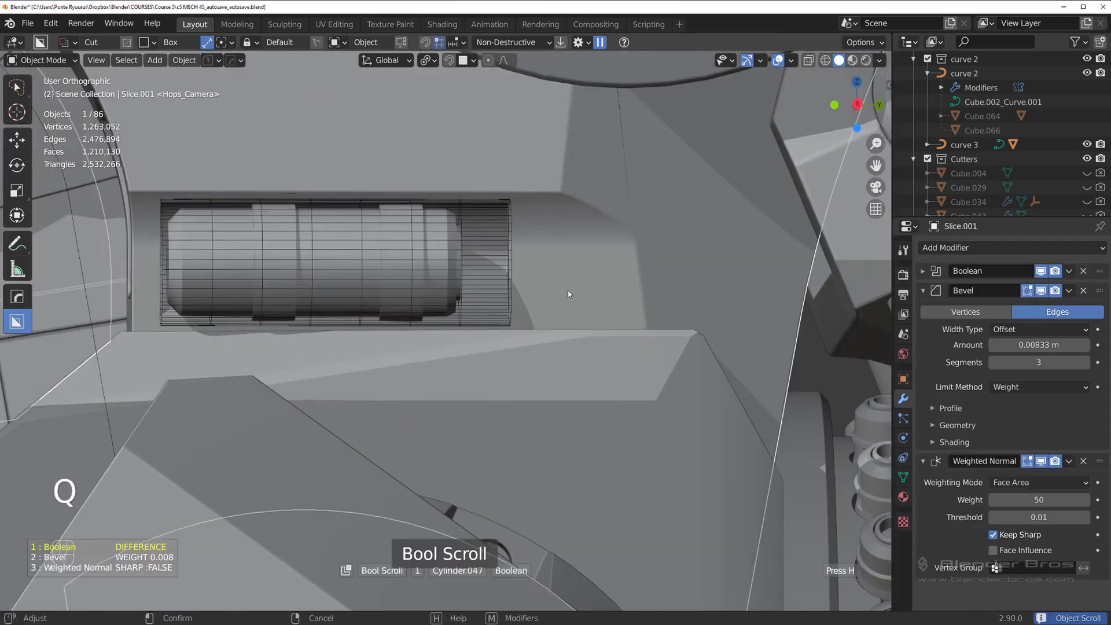
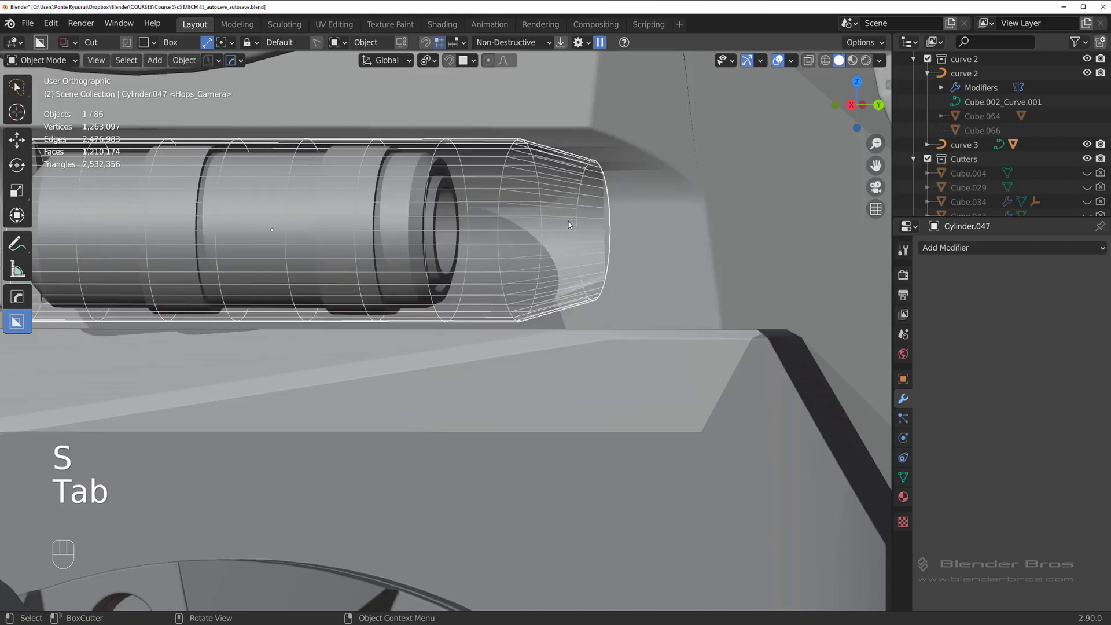
pyautogui.moveTo(584, 258); pyautogui.dragTo(600, 259)
# Cut the channel into the chest slot with the cutter and select the chest slice piece
pyautogui.press('h')
pyautogui.moveTo(531, 299); pyautogui.dragTo(526, 291)
pyautogui.middleClick(441, 338)
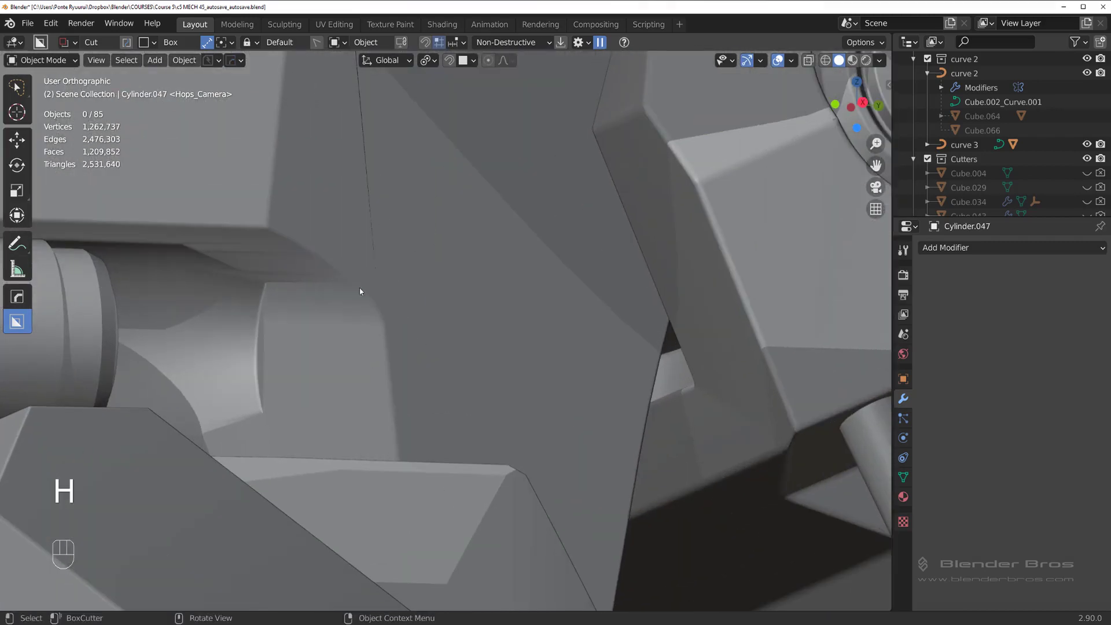
pyautogui.click(355, 288)
# Enter mesh editing on Slice.001 and isolate it in local view to expose its edge structure
pyautogui.press('Tab')
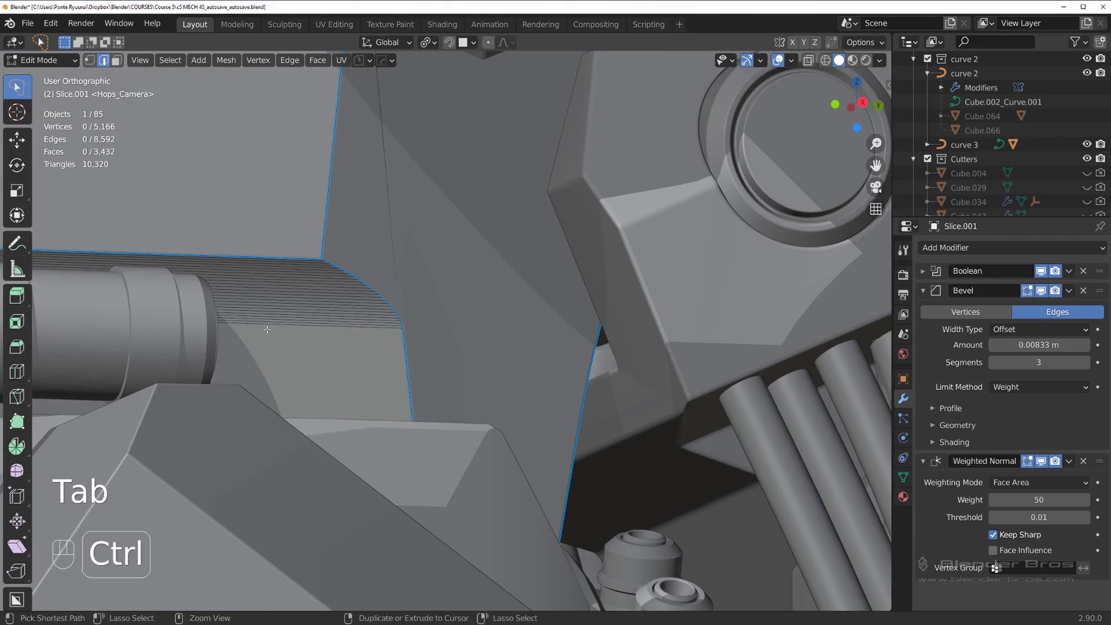
pyautogui.press('ctrl+r')
pyautogui.press('Tab')
pyautogui.press('/')
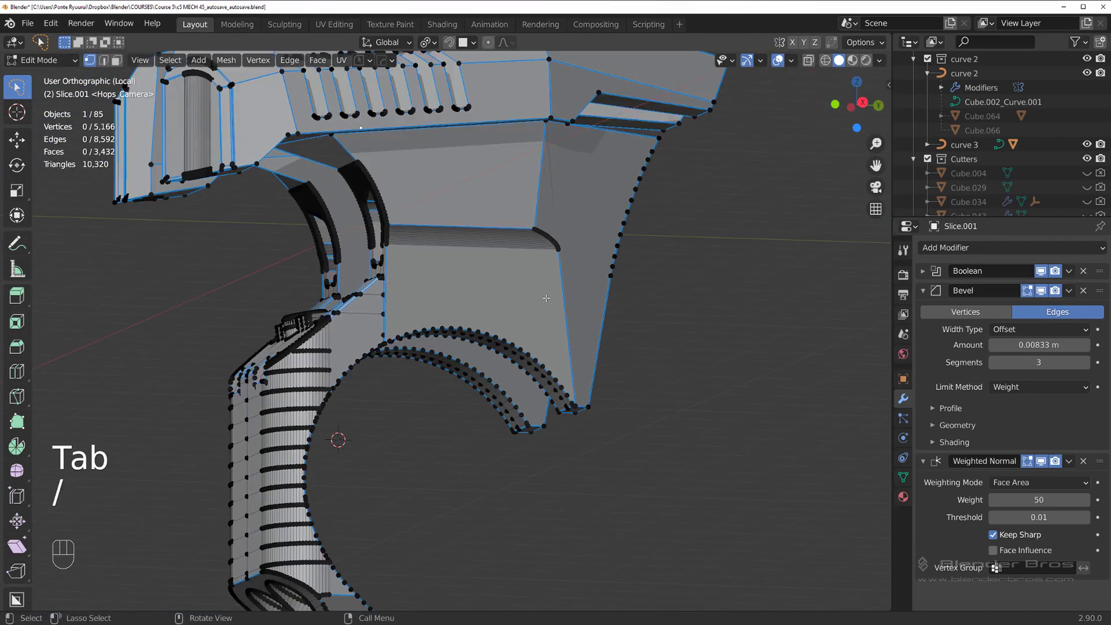
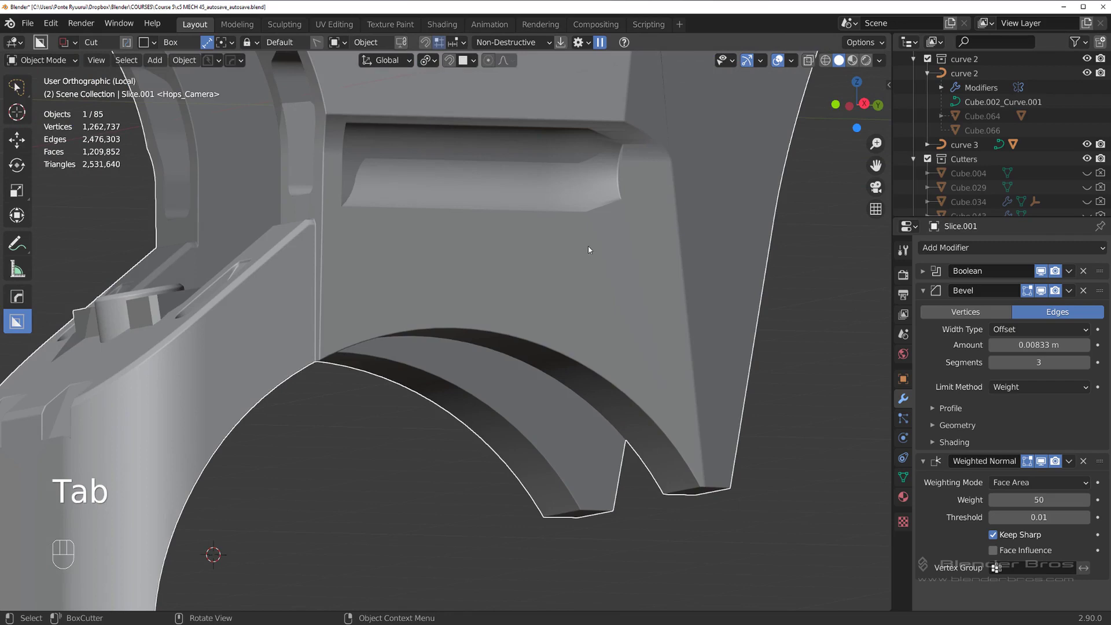
# Re-enter editing on the chest slice in vertex mode and view the slot straight from the side
pyautogui.press('`')
pyautogui.press('`')
pyautogui.press('KP_5')
pyautogui.press('Tab')
# Knife-cut a horizontal edge across the face below the slot and start another cut from the slot corner
pyautogui.press('k')
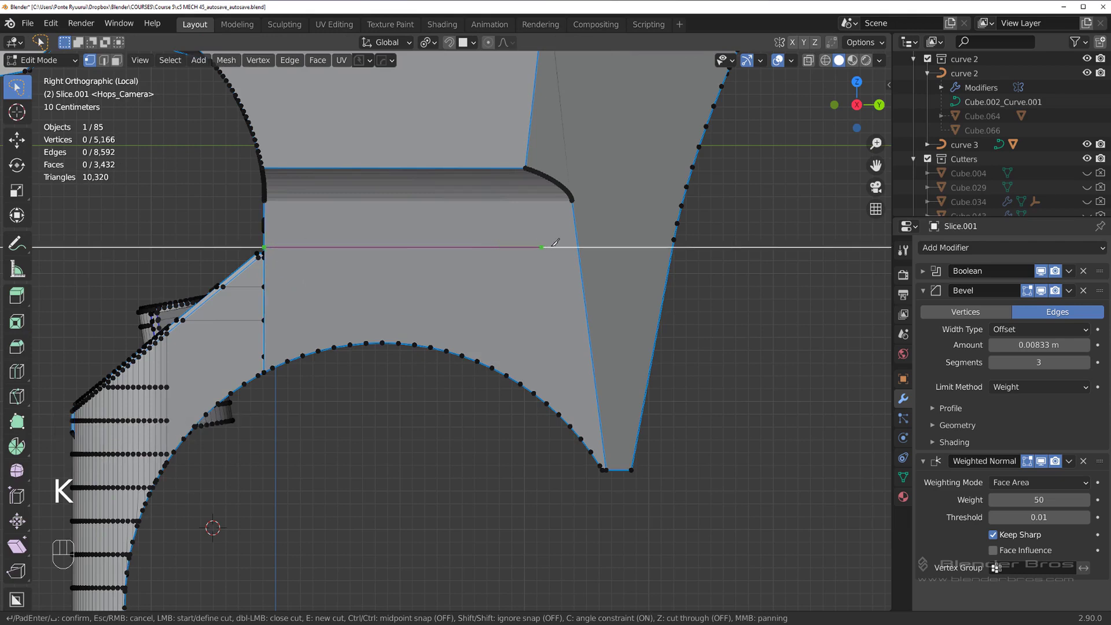
pyautogui.press('Return')
pyautogui.press('k')
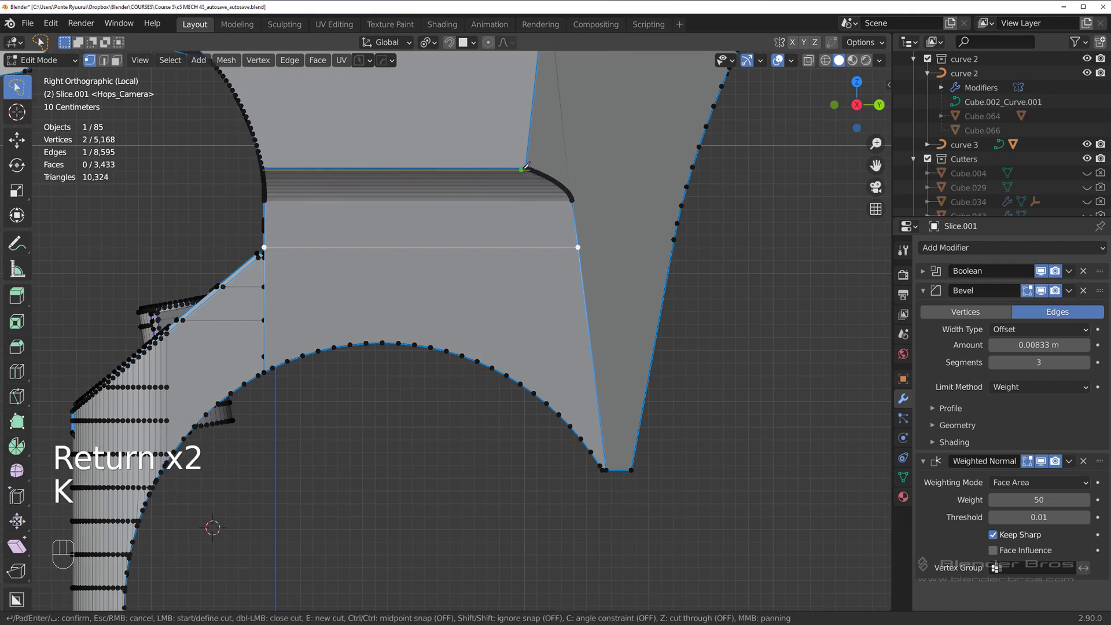
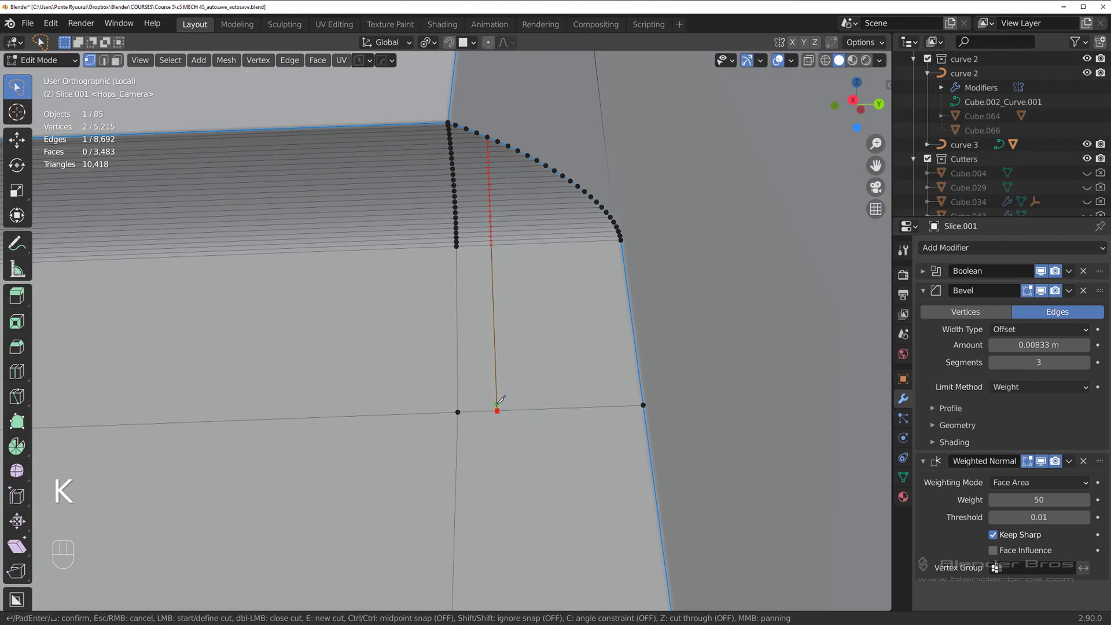
# Knife-cut vertical edges from the slot's curved corner vertices down to the horizontal edge
pyautogui.press('k')
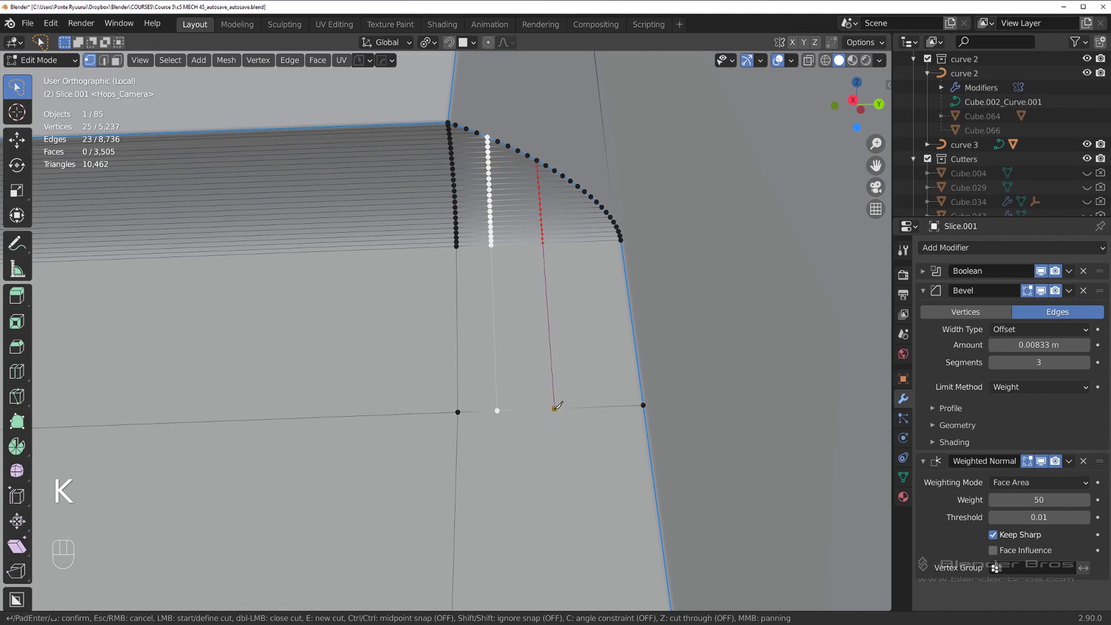
pyautogui.press('k')
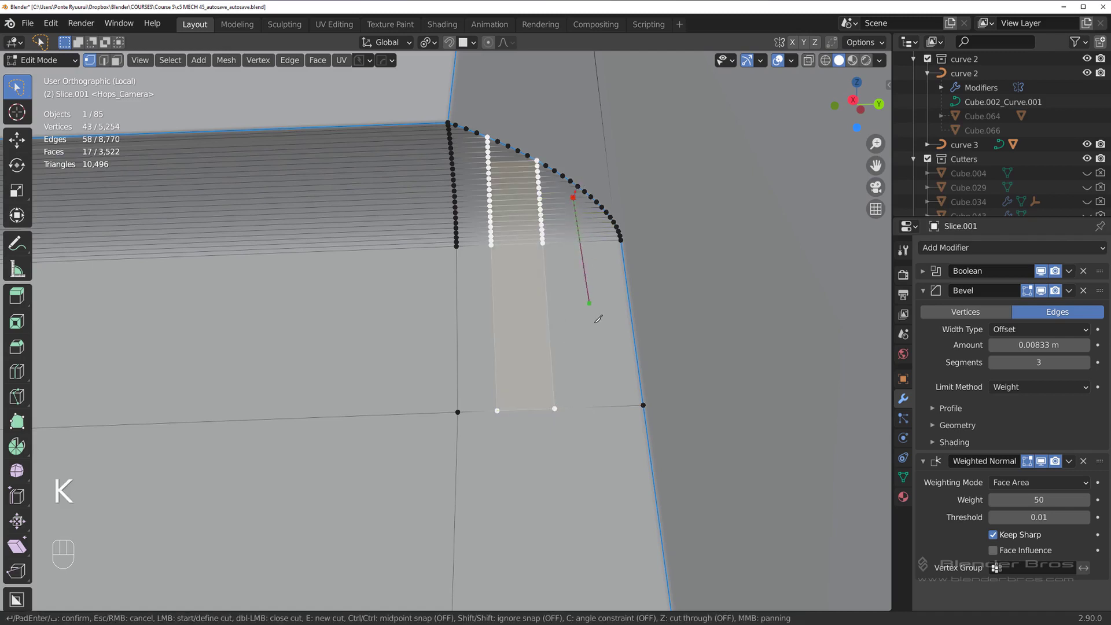
pyautogui.press('Tab')
pyautogui.middleClick(474, 304)
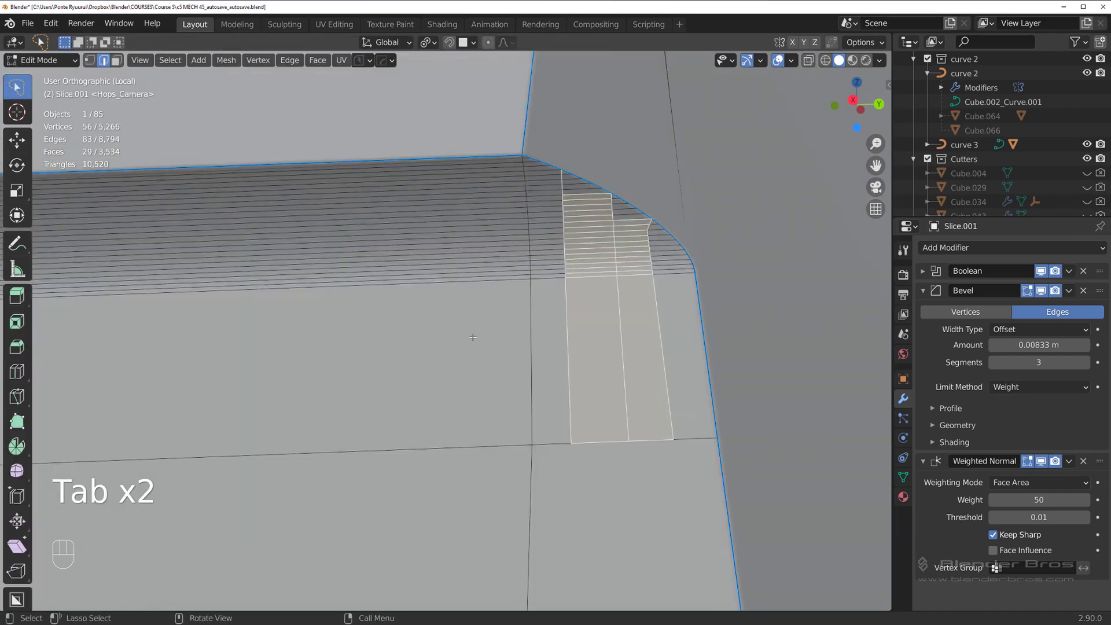
# Add one more vertical cut further left and review the smoother shading in object mode
pyautogui.press('k')
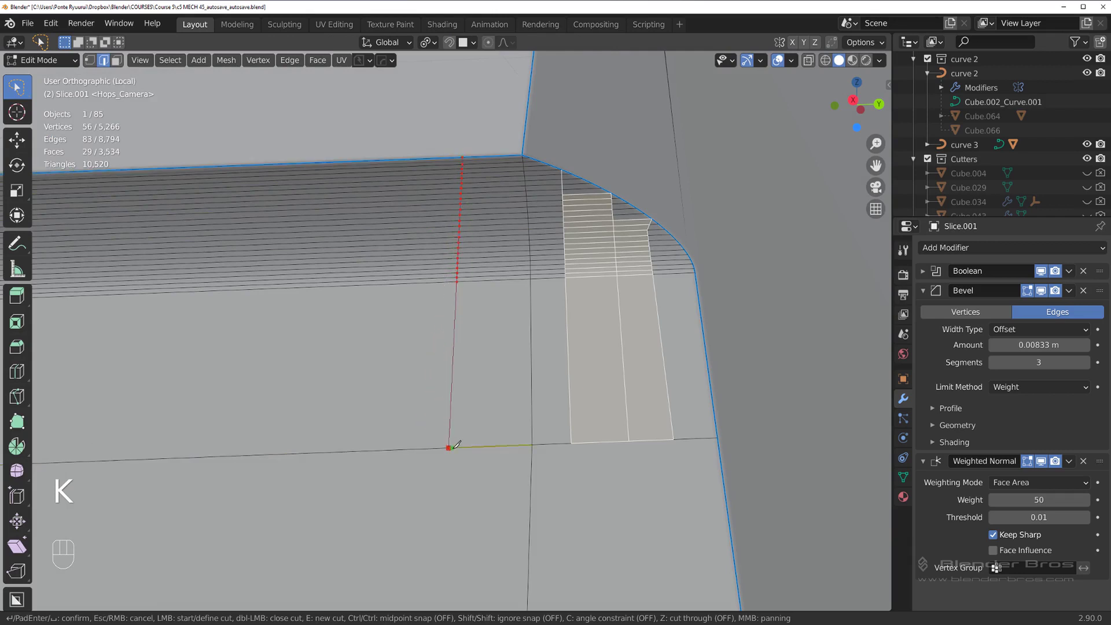
pyautogui.press('k')
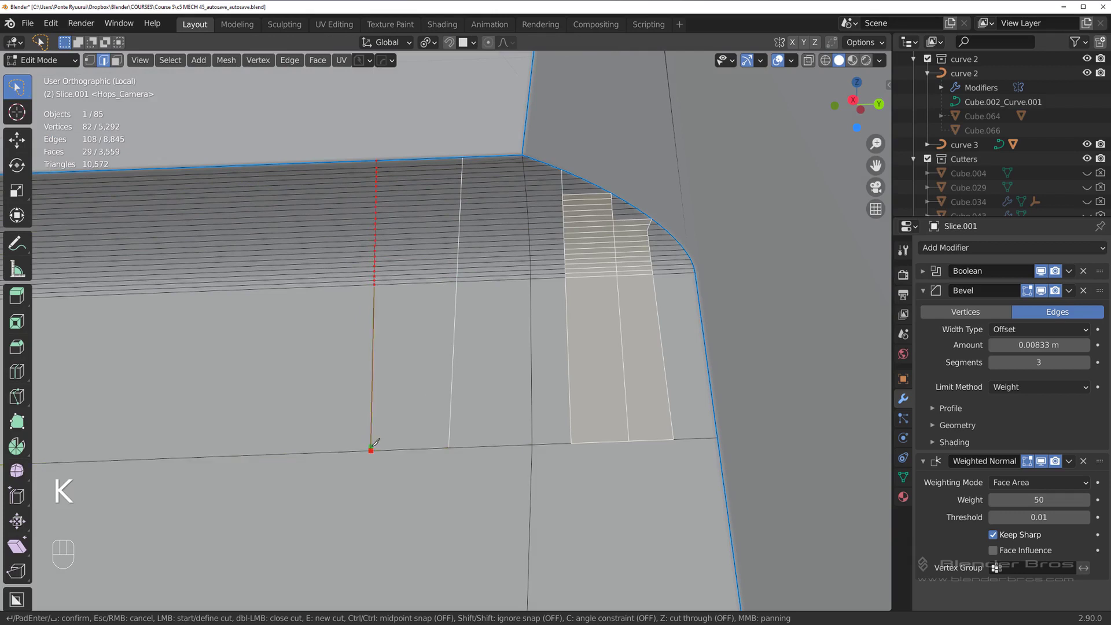
pyautogui.press('Tab')
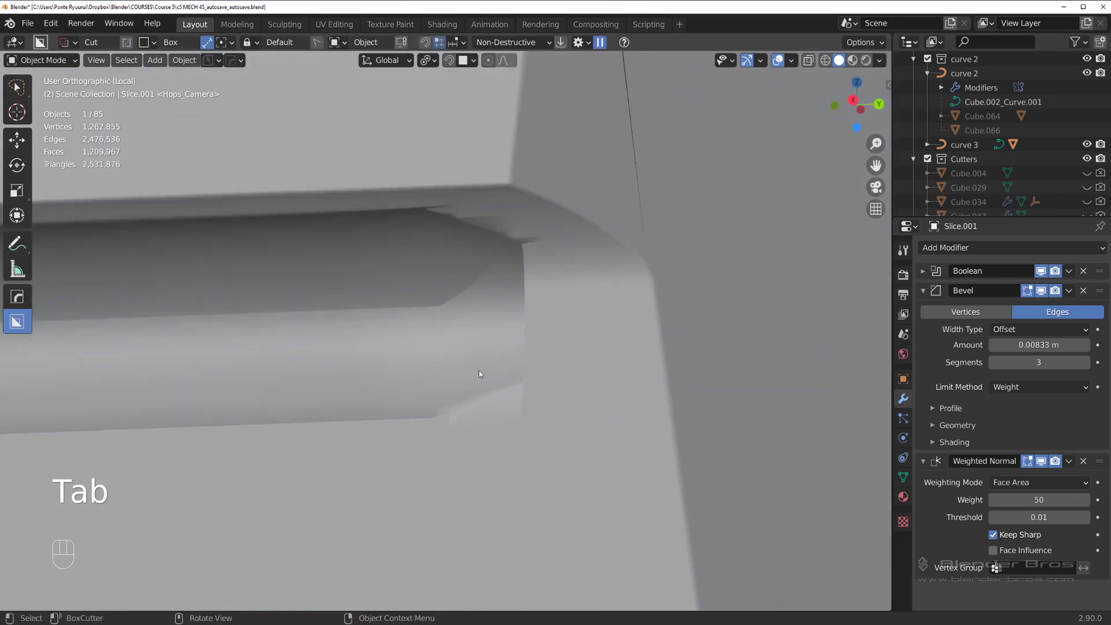
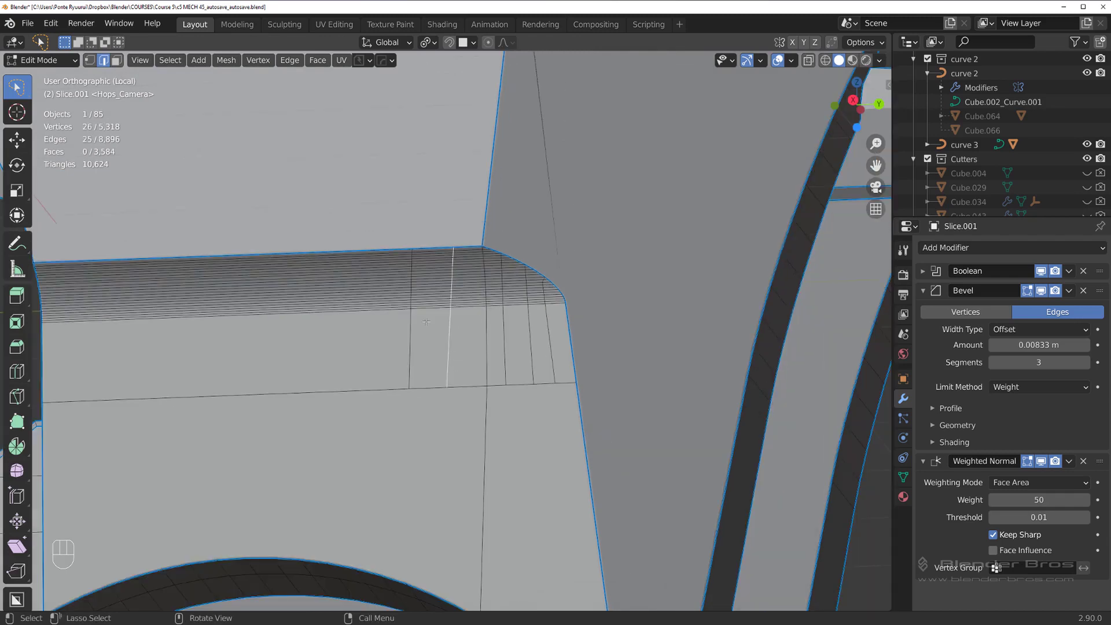
# From the side view, edge-slide a vertical loop along the slot surface to even spacing, retrying once, then return to object mode
pyautogui.press('`')
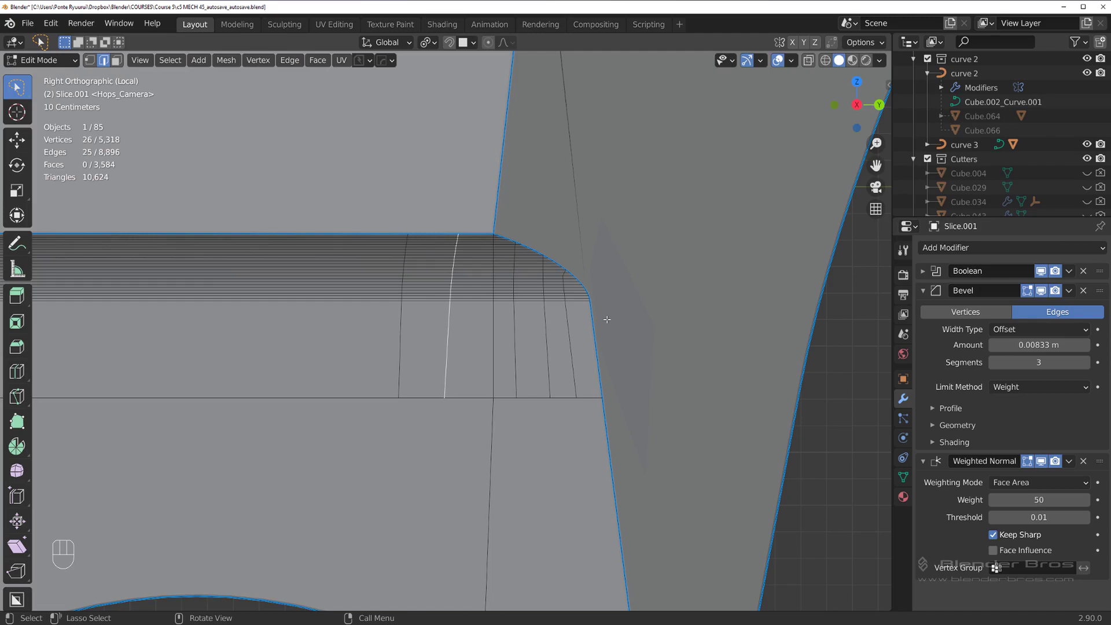
pyautogui.press('g')
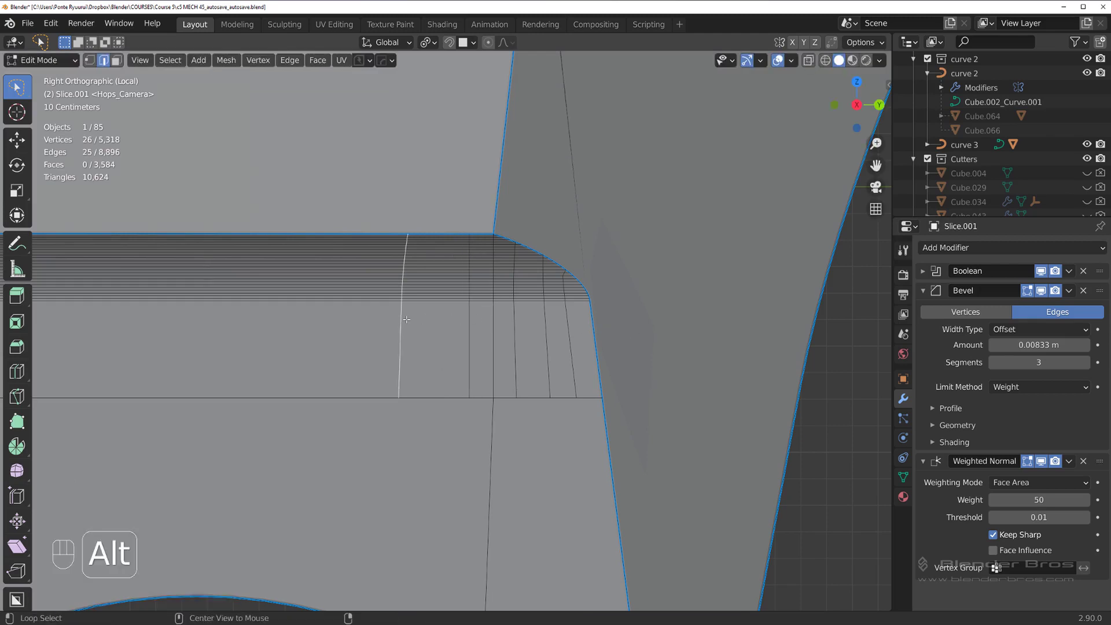
pyautogui.press('g')
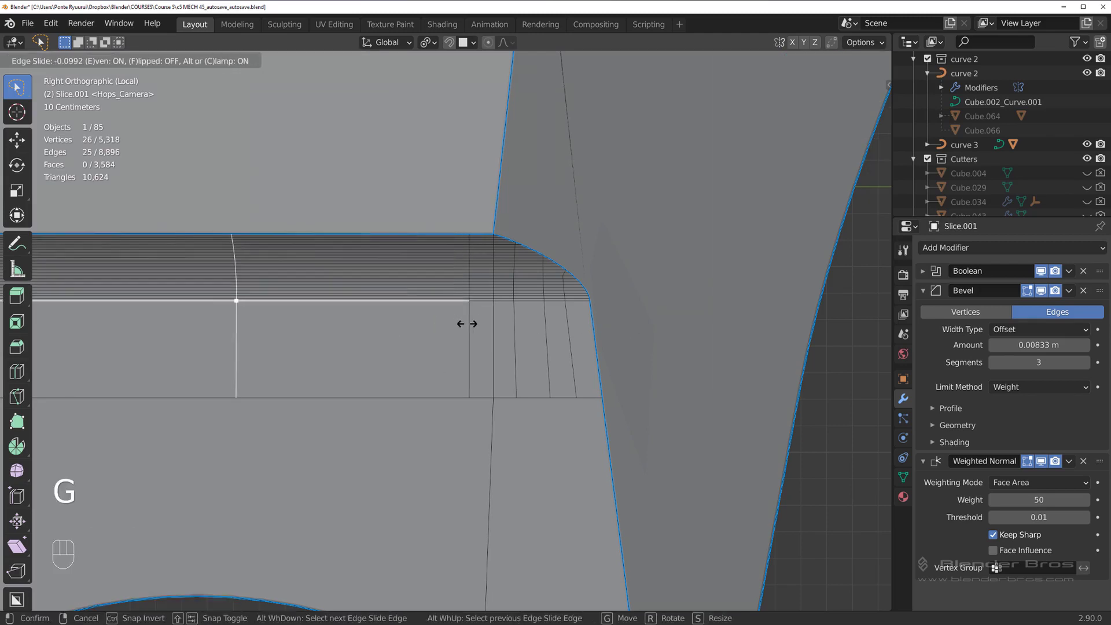
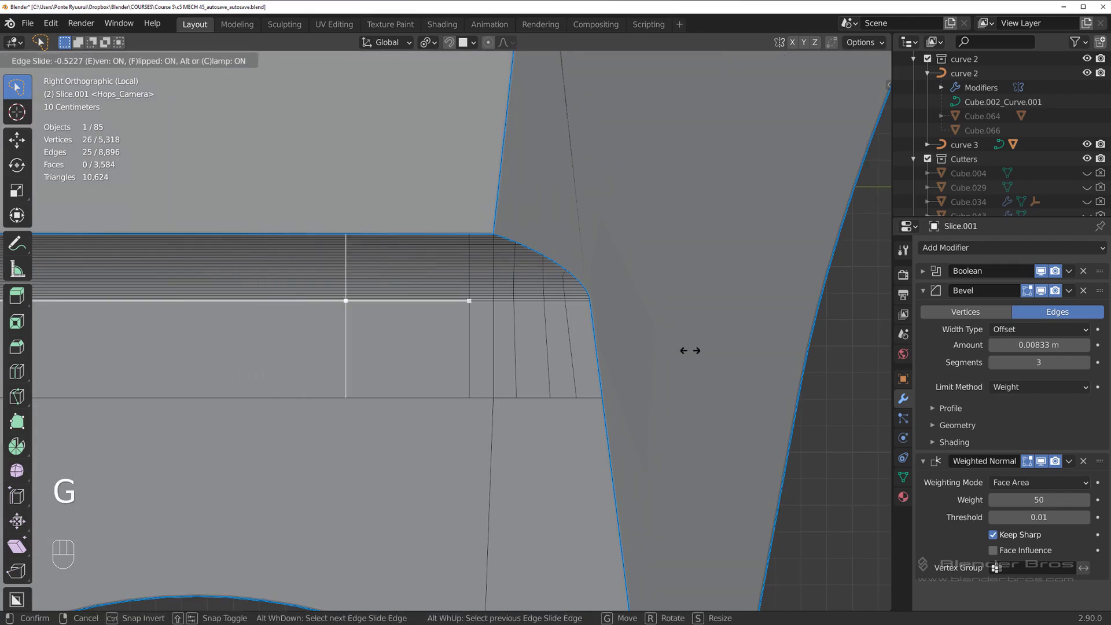
pyautogui.press('Tab')
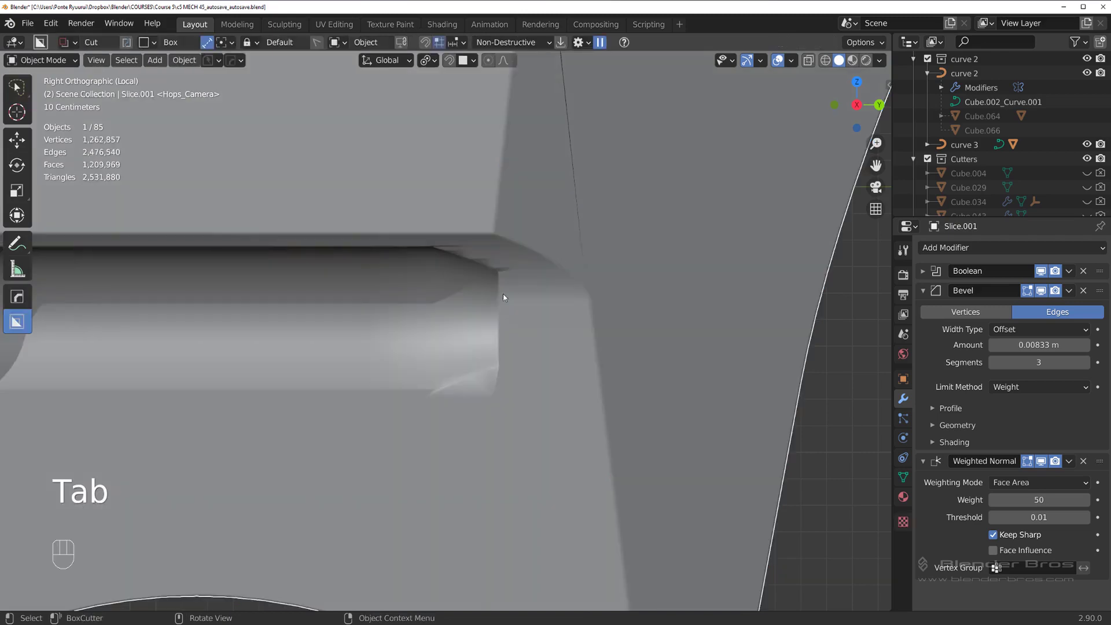
# Orbit the view toward the slot corner and piston bore
pyautogui.moveTo(543, 304); pyautogui.dragTo(560, 258)
pyautogui.moveTo(555, 295); pyautogui.dragTo(546, 359)
pyautogui.middleClick(521, 304)
pyautogui.moveTo(519, 302); pyautogui.dragTo(484, 279)
# Smart Apply the Boolean cutout into the chest slice via the HardOps Q menu, keeping Bevel and Weighted Normal
pyautogui.press('q')
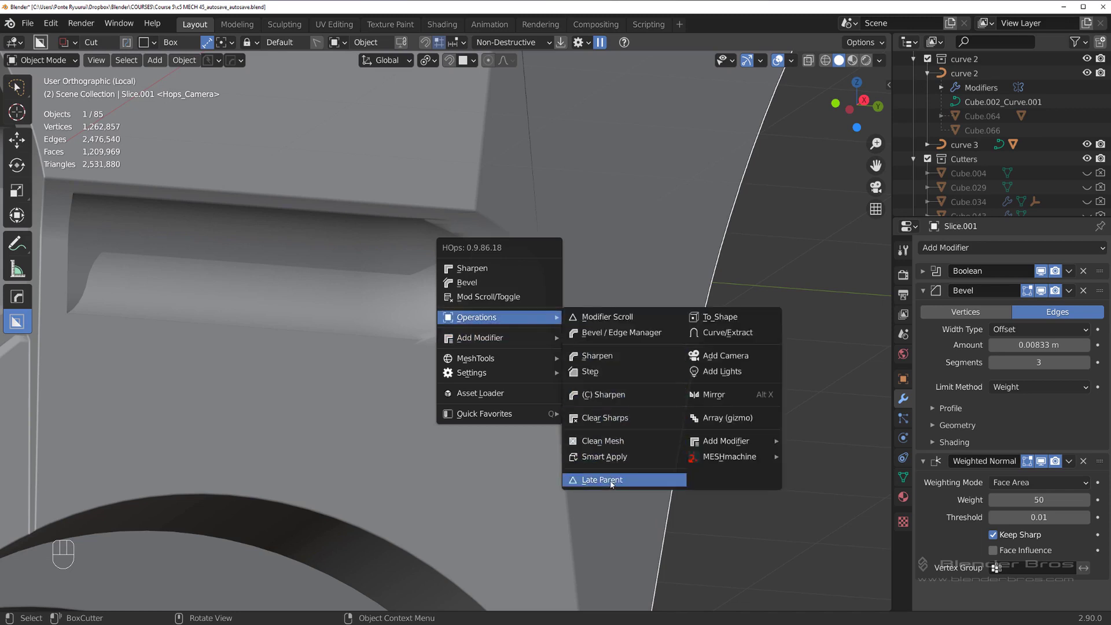
pyautogui.click(531, 316)
pyautogui.press('q')
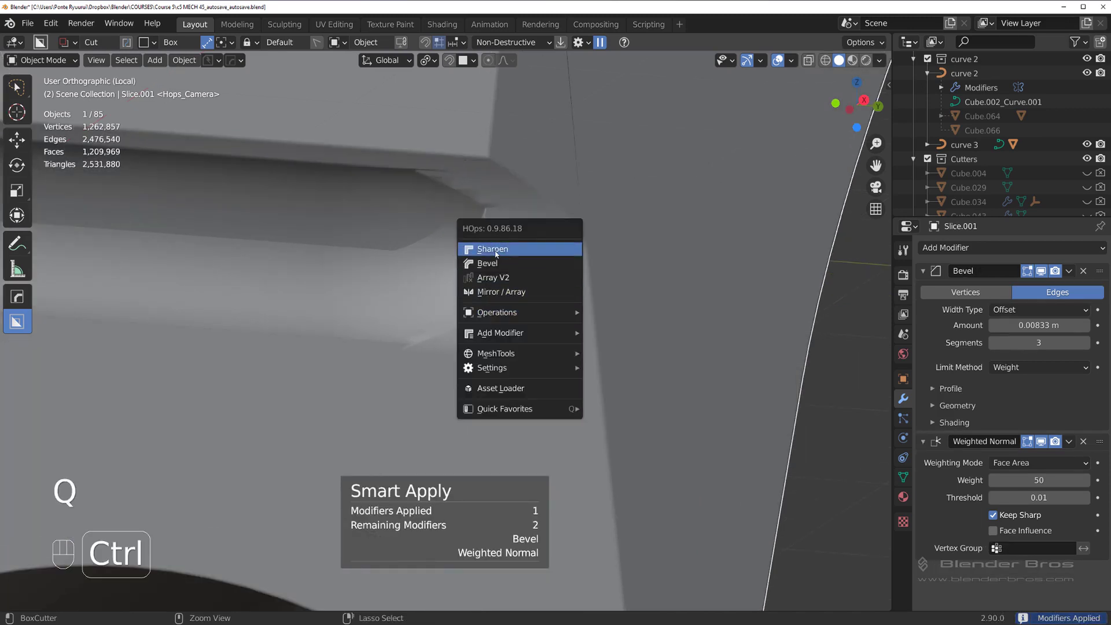
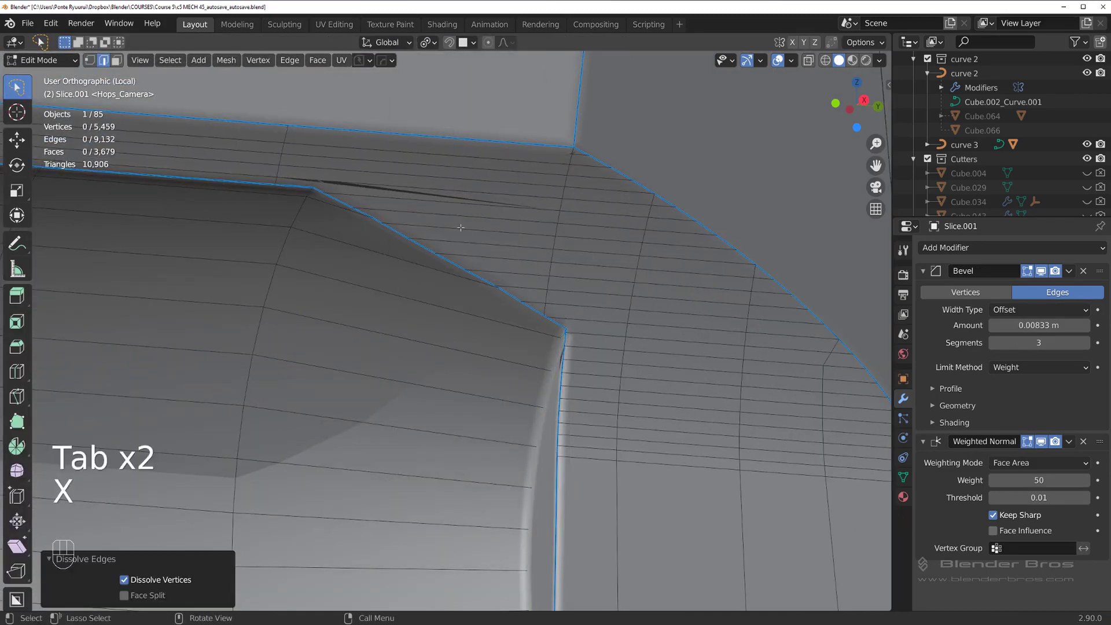
# In vertex select, knife-cut a new edge across the piston bore surface from the slot corner
pyautogui.press('Tab')
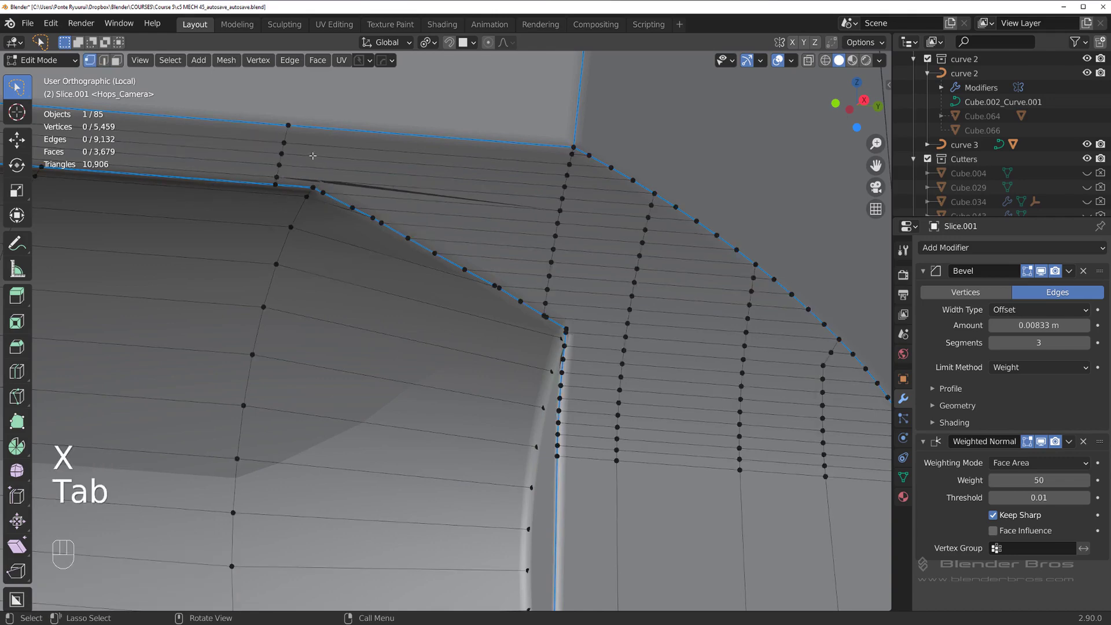
pyautogui.press('l')
pyautogui.press('k')
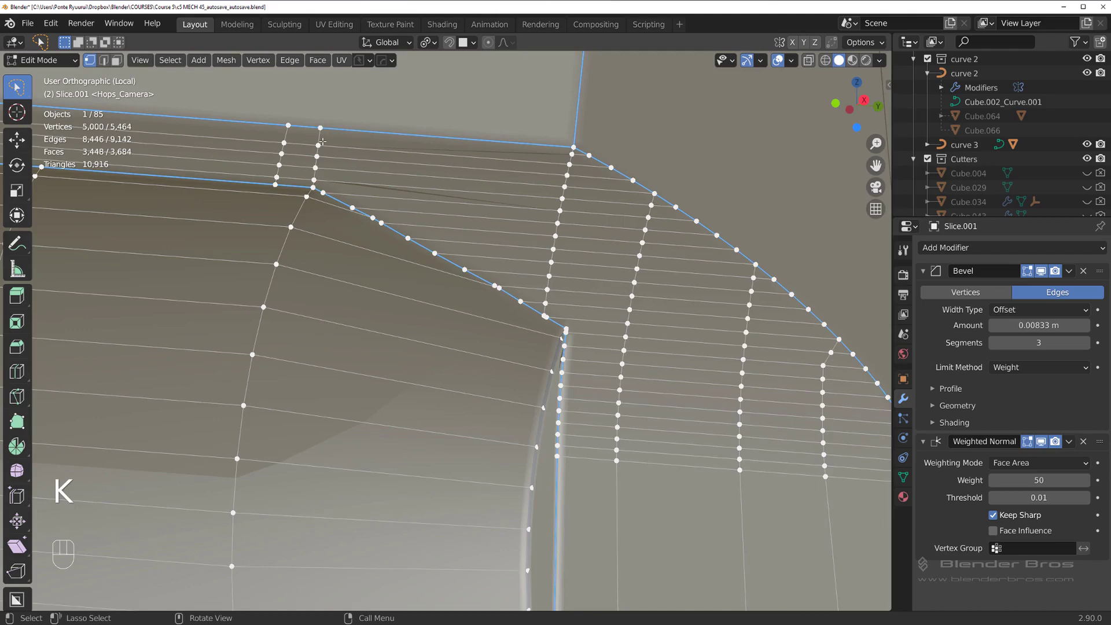
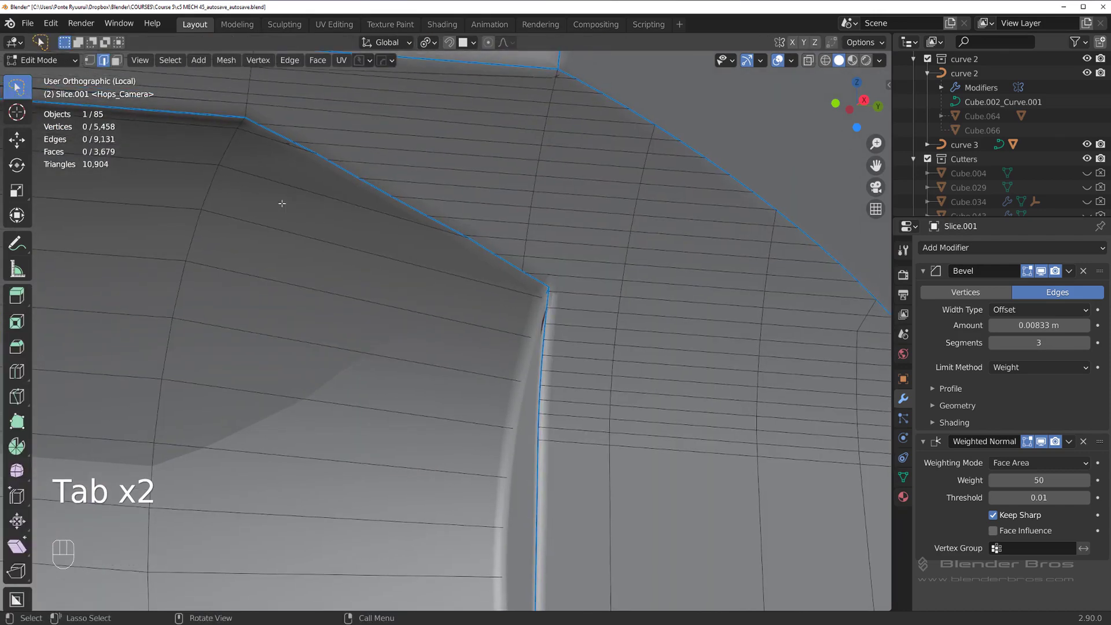
pyautogui.press('k')
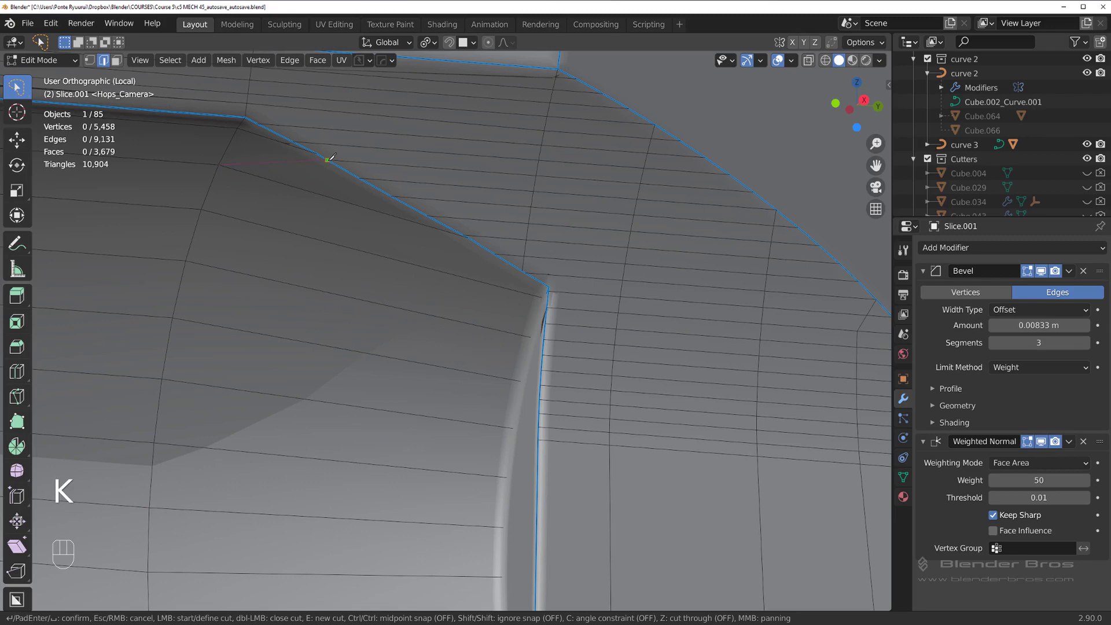
# Confirm the cut and knife two more edges down the bore toward its lower edge
pyautogui.press('ctrl+r')
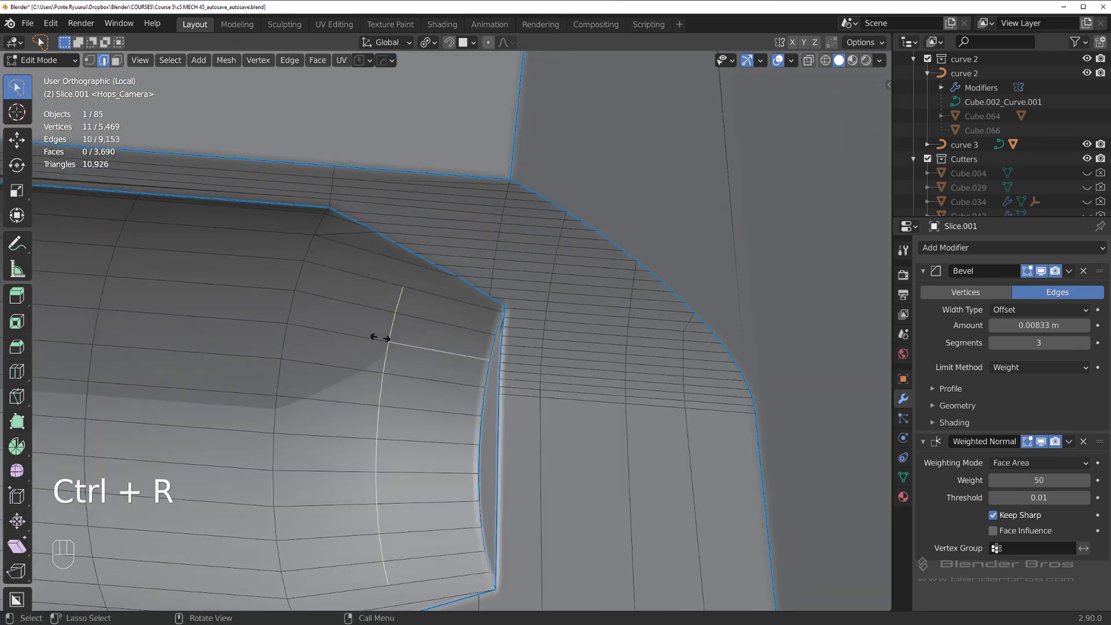
pyautogui.press('k')
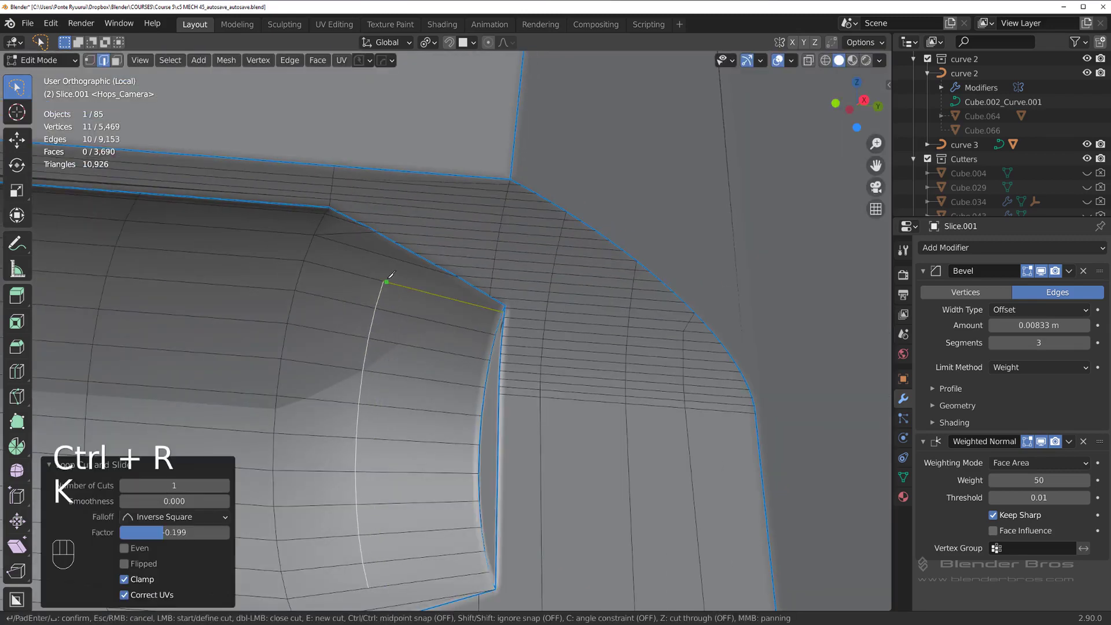
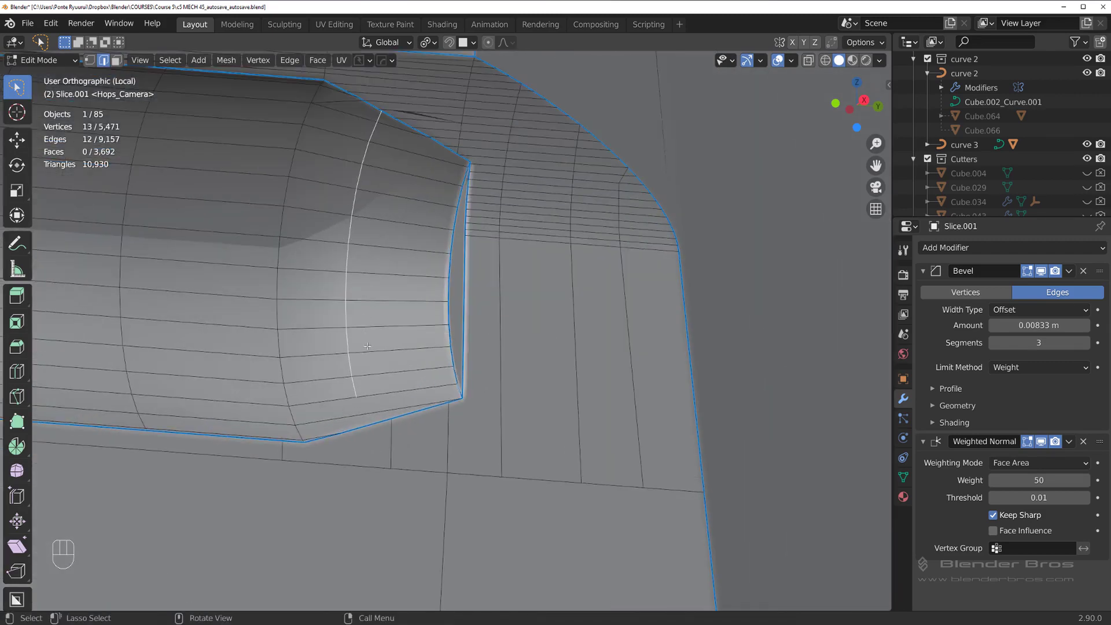
pyautogui.press('k')
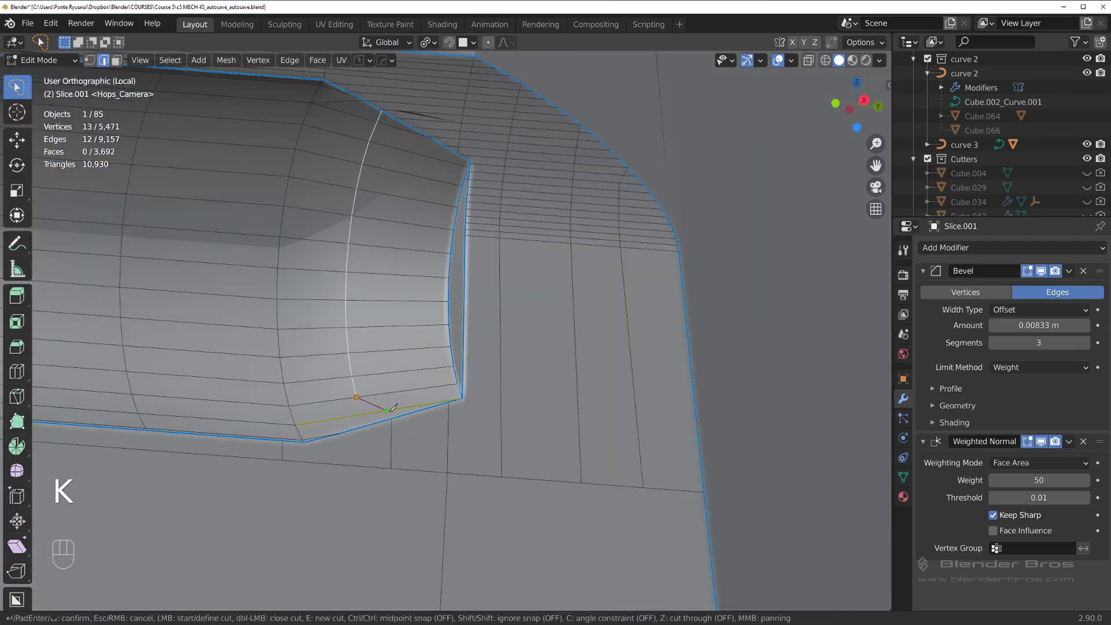
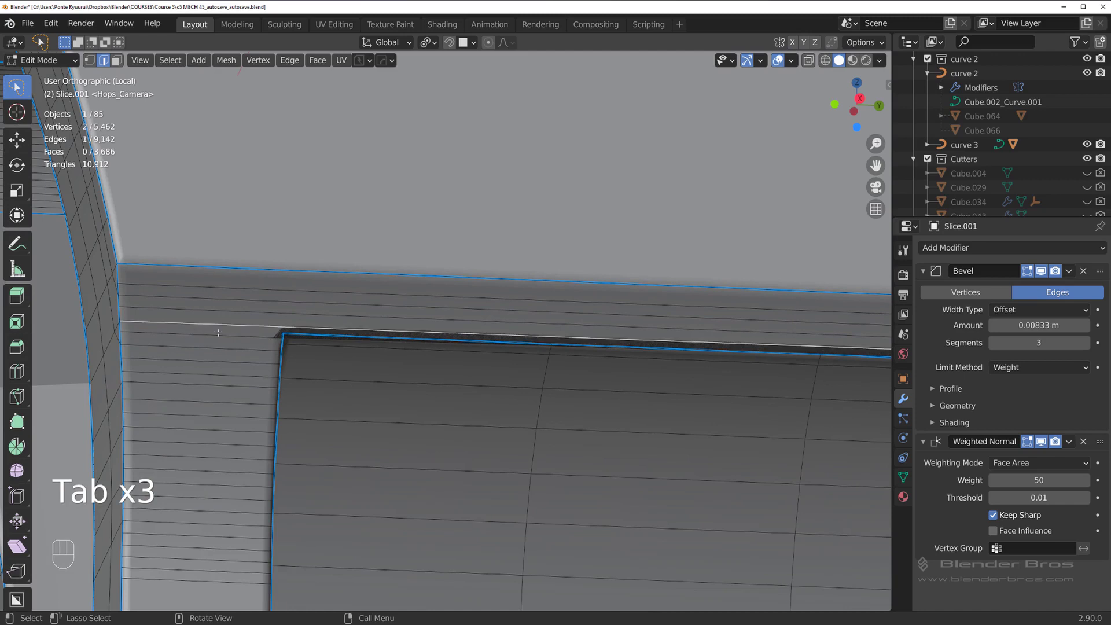
# Vertex-slide the stray vertex along the slot's upper rim edge to tidy the topology
pyautogui.press('g')
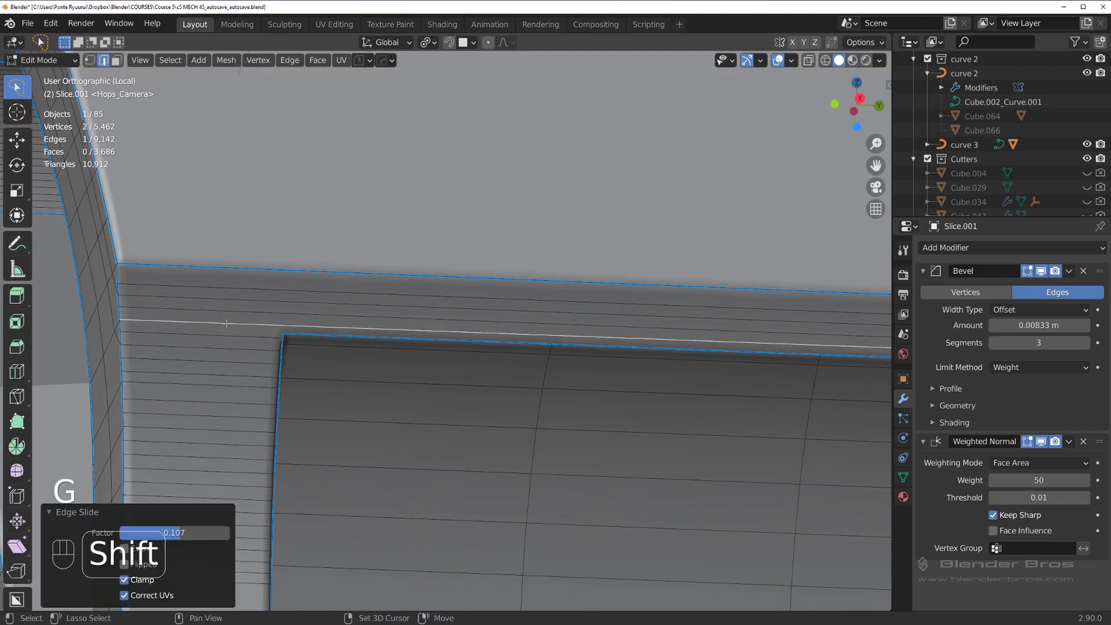
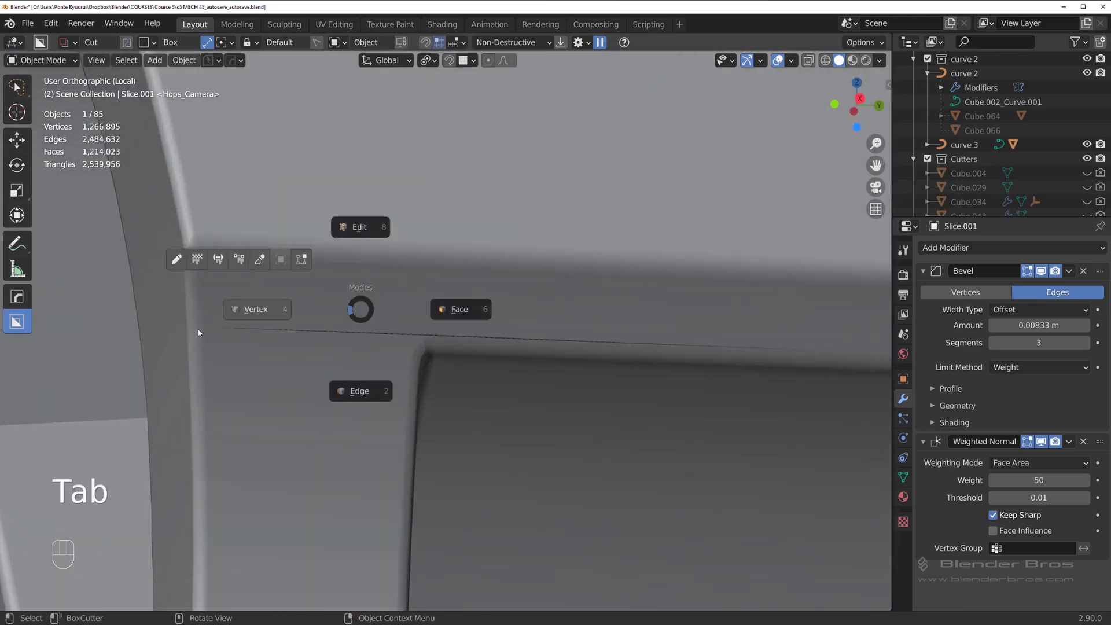
pyautogui.press('g')
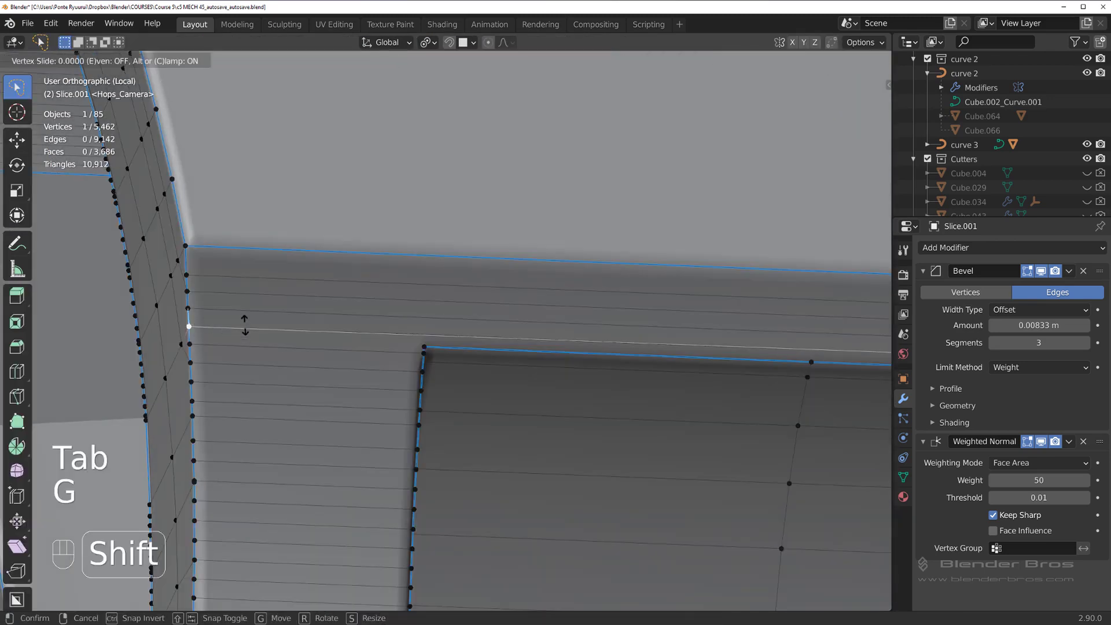
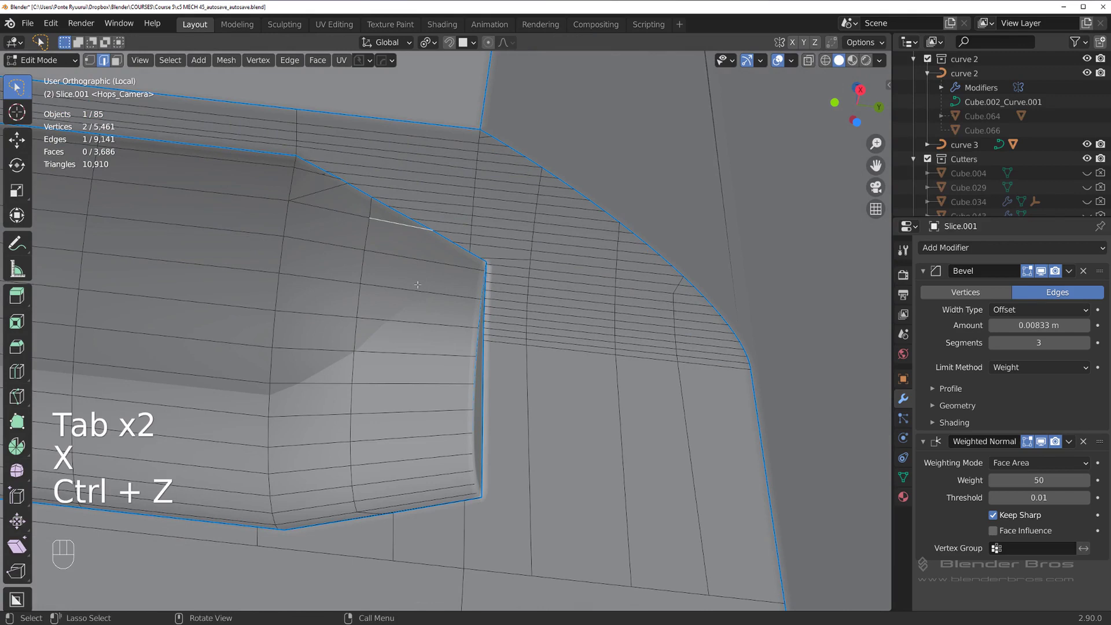
# Knife-cut edges from the piston corner and the bore's lower corner into the slot rim and confirm them
pyautogui.press('k')
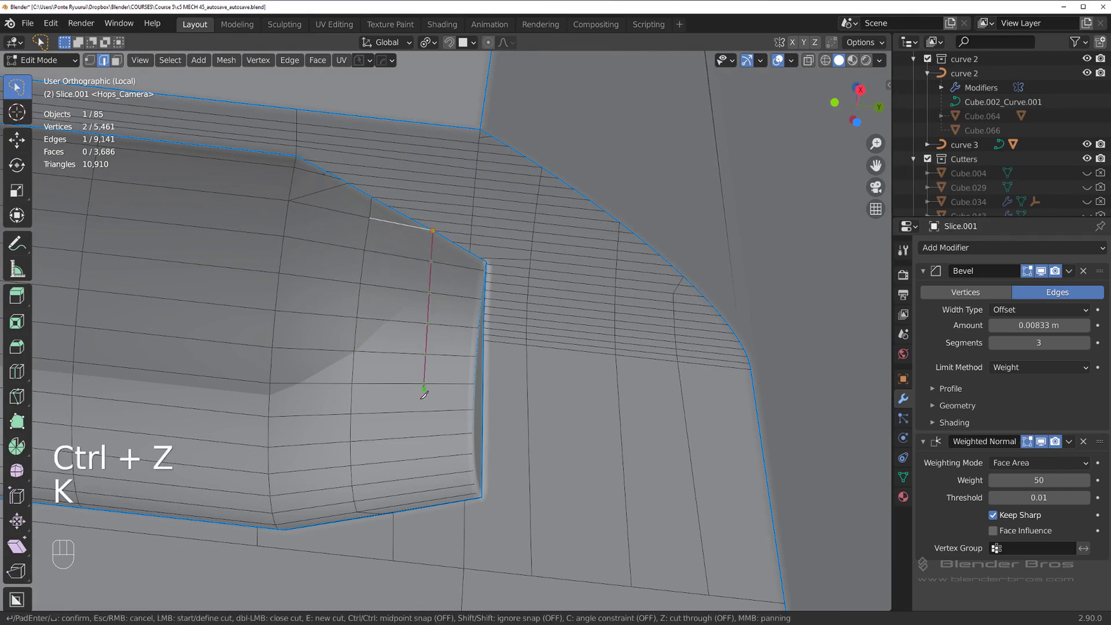
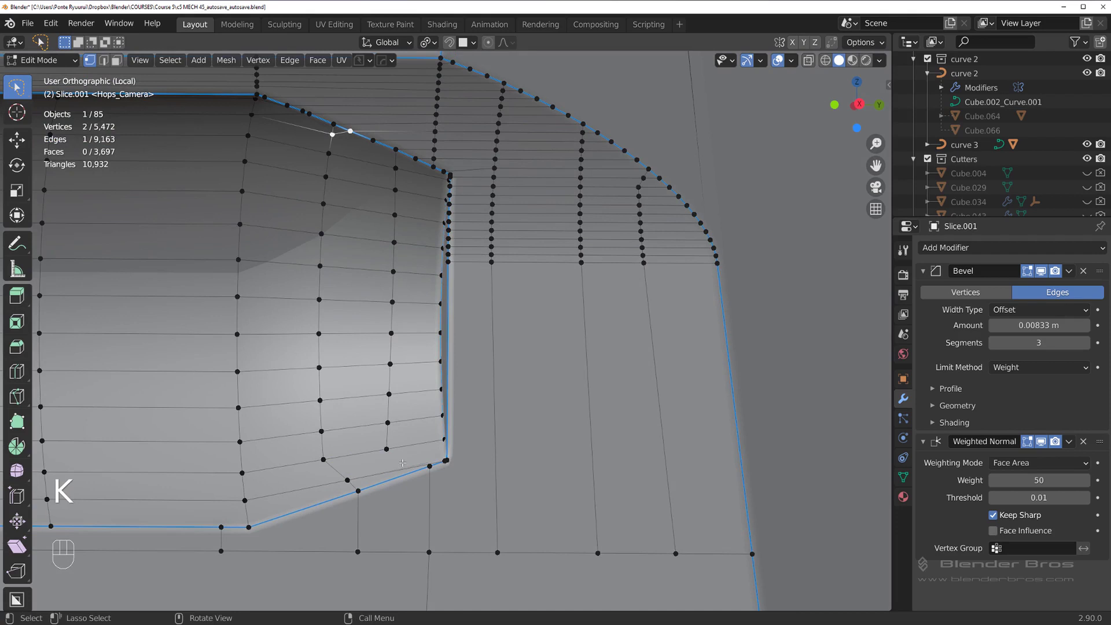
pyautogui.press('k')
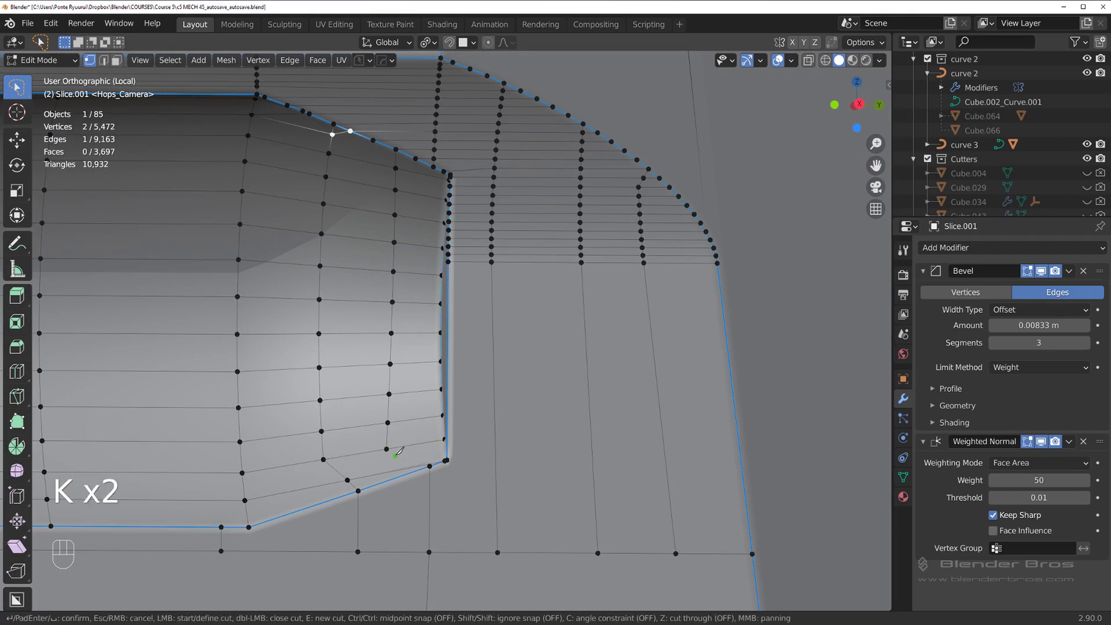
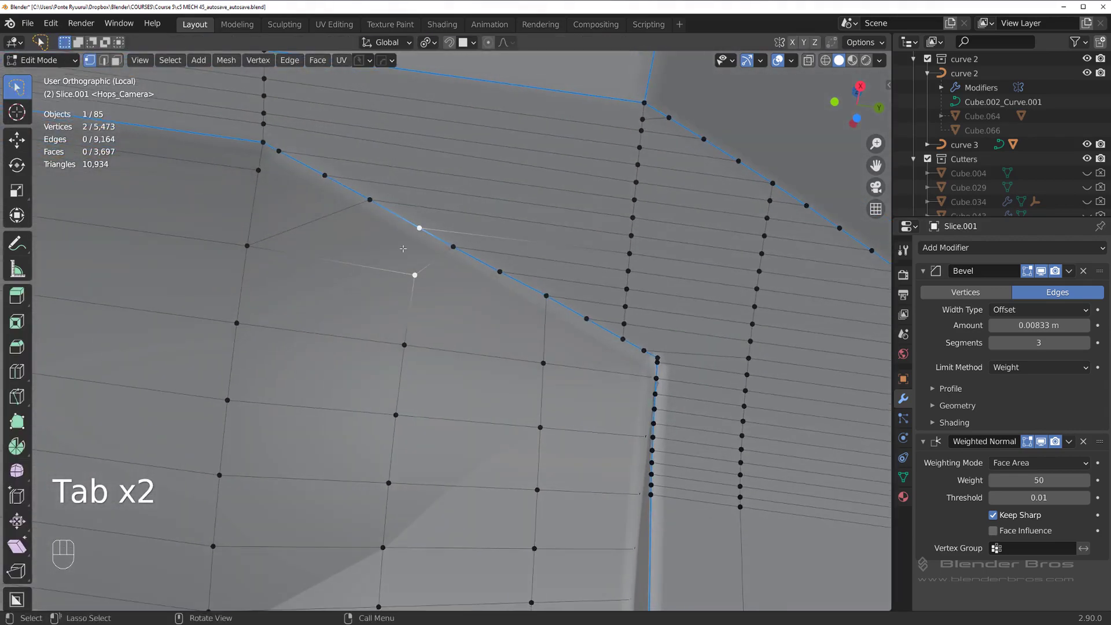
pyautogui.press('k')
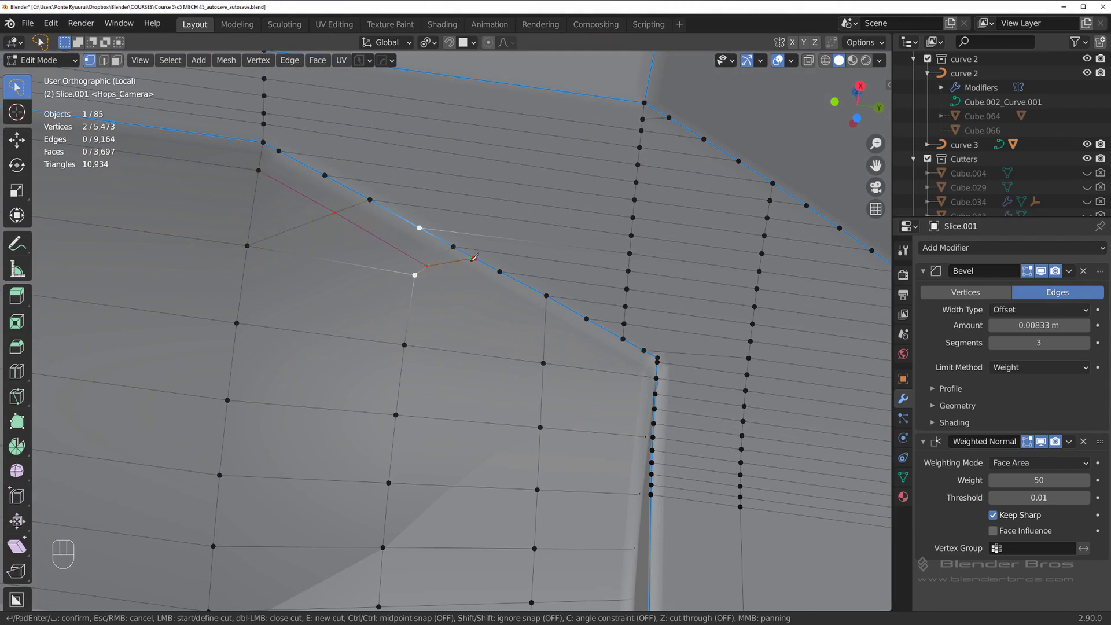
pyautogui.press('Tab')
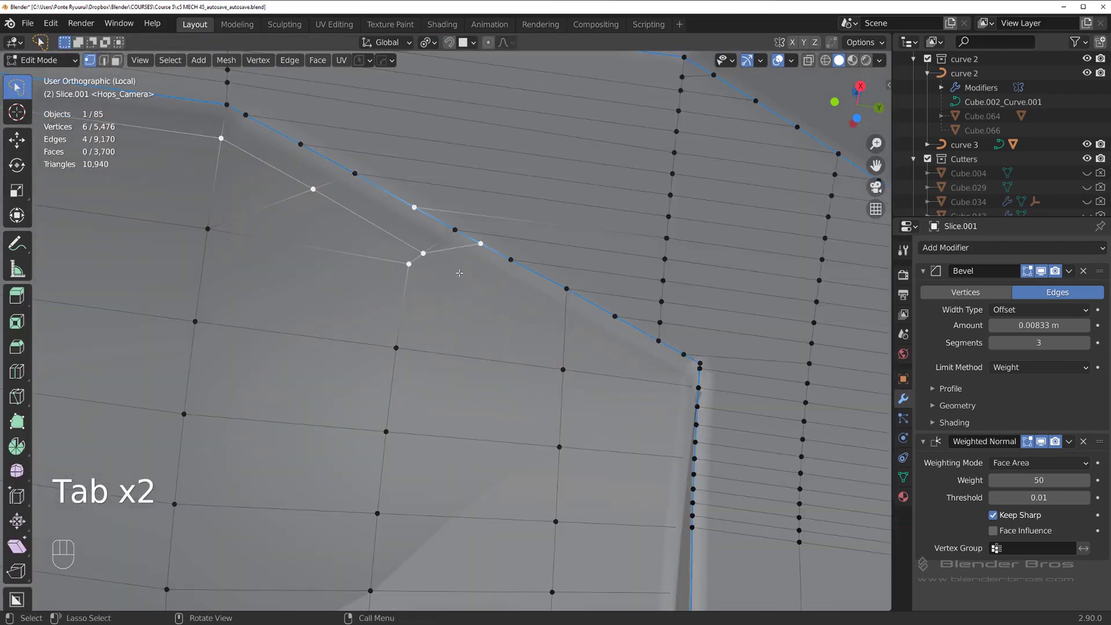
# Switch to a straight-on view and begin another knife cut toward the slot rim edge
pyautogui.press('1')
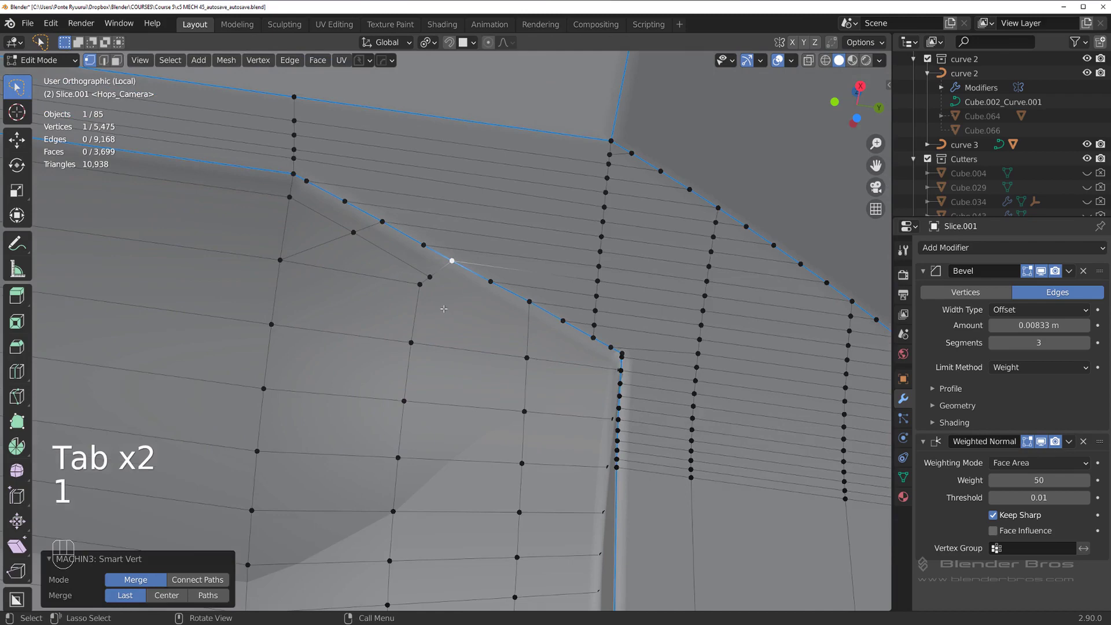
pyautogui.press('Tab')
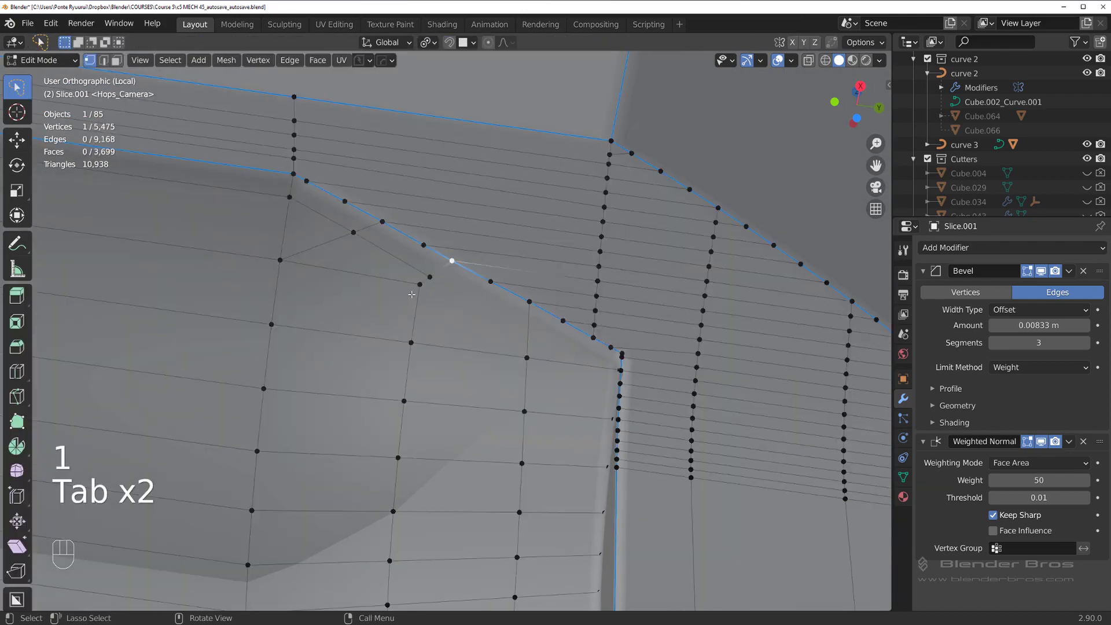
pyautogui.press('k')
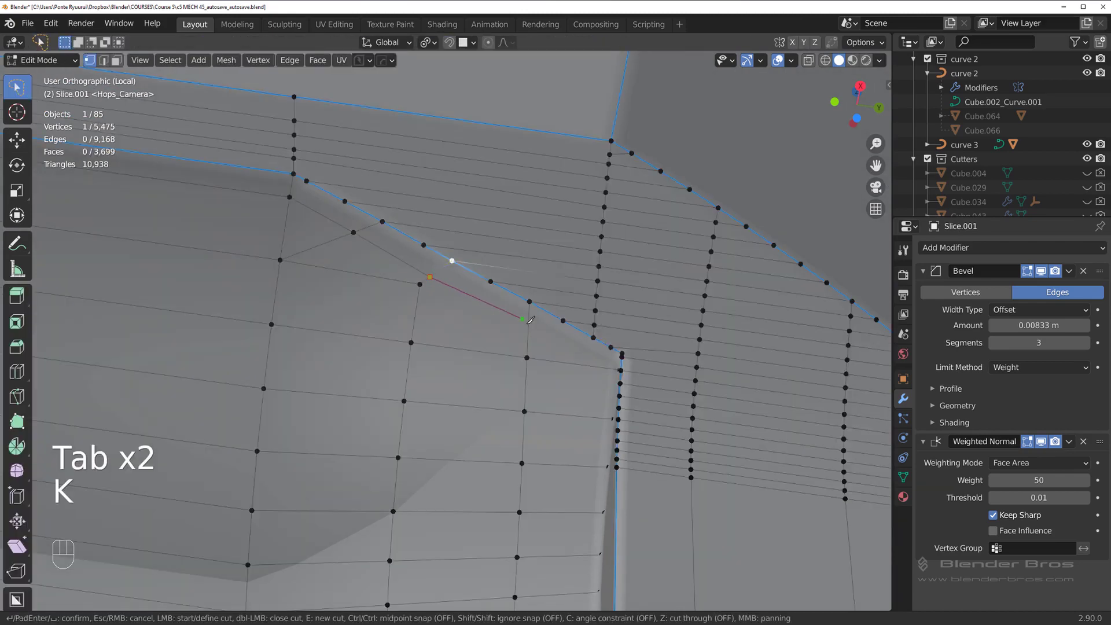
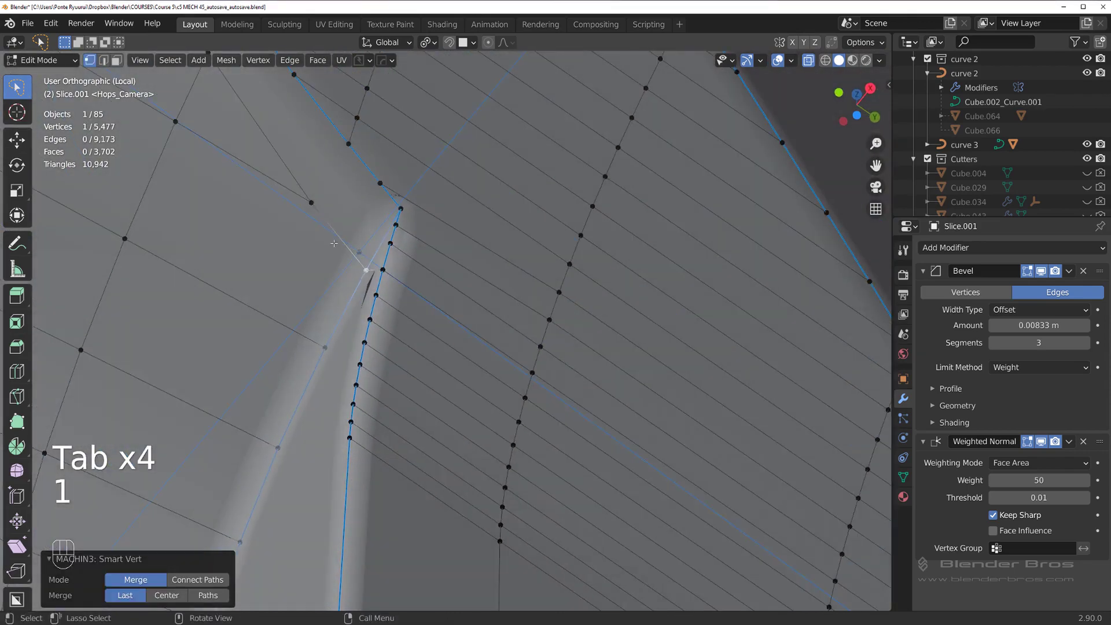
# Slide the knife-cut vertex near the bore's upper corner along its edge toward the slot rim
pyautogui.press('Tab')
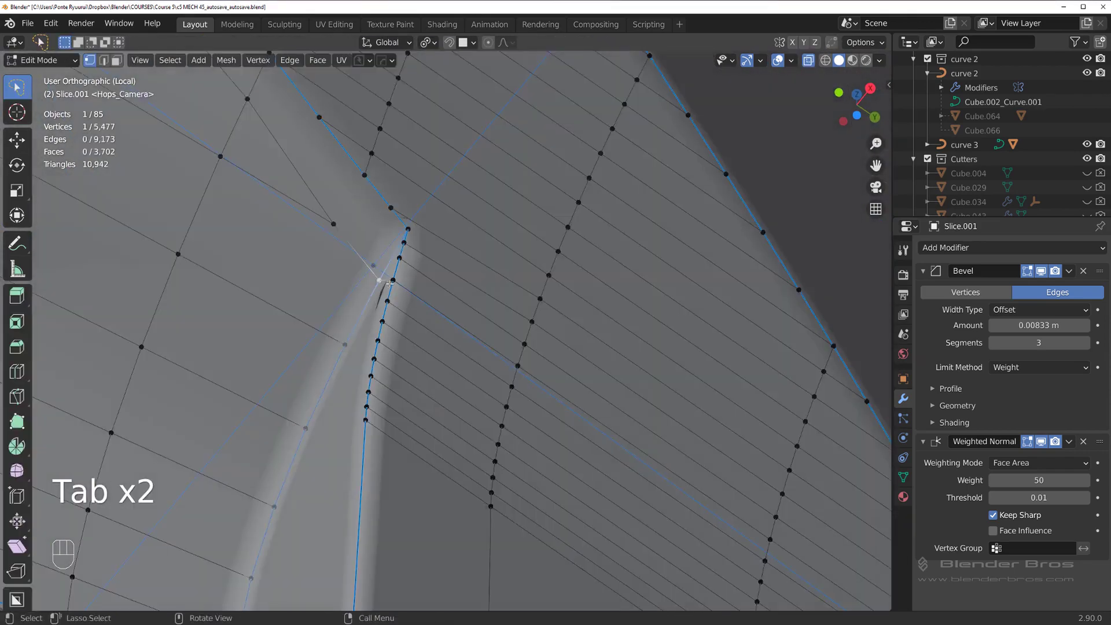
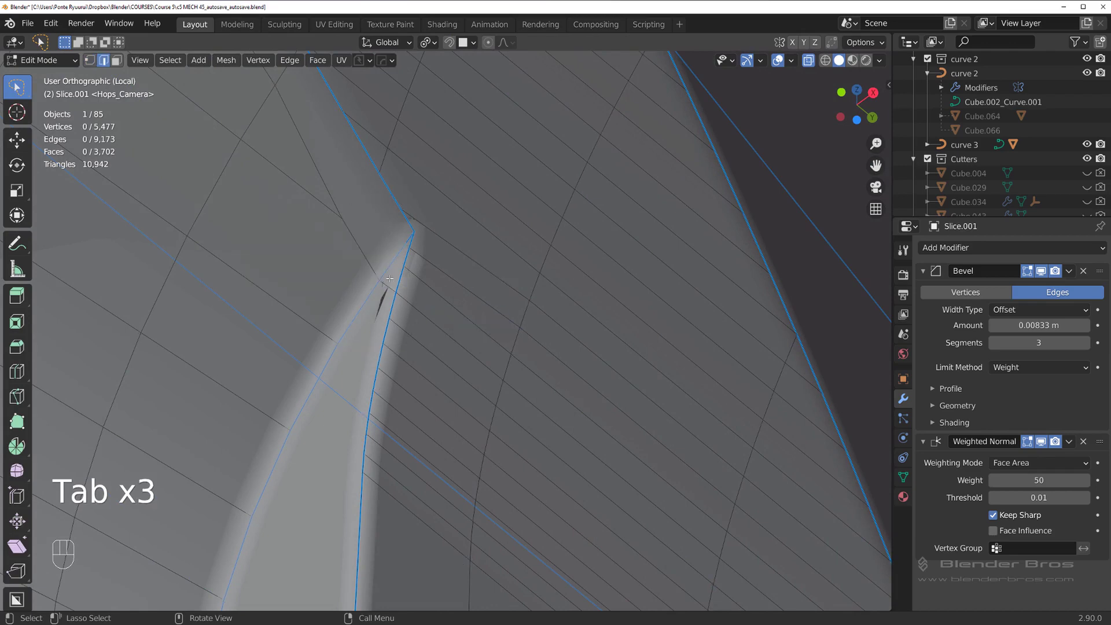
pyautogui.press('x')
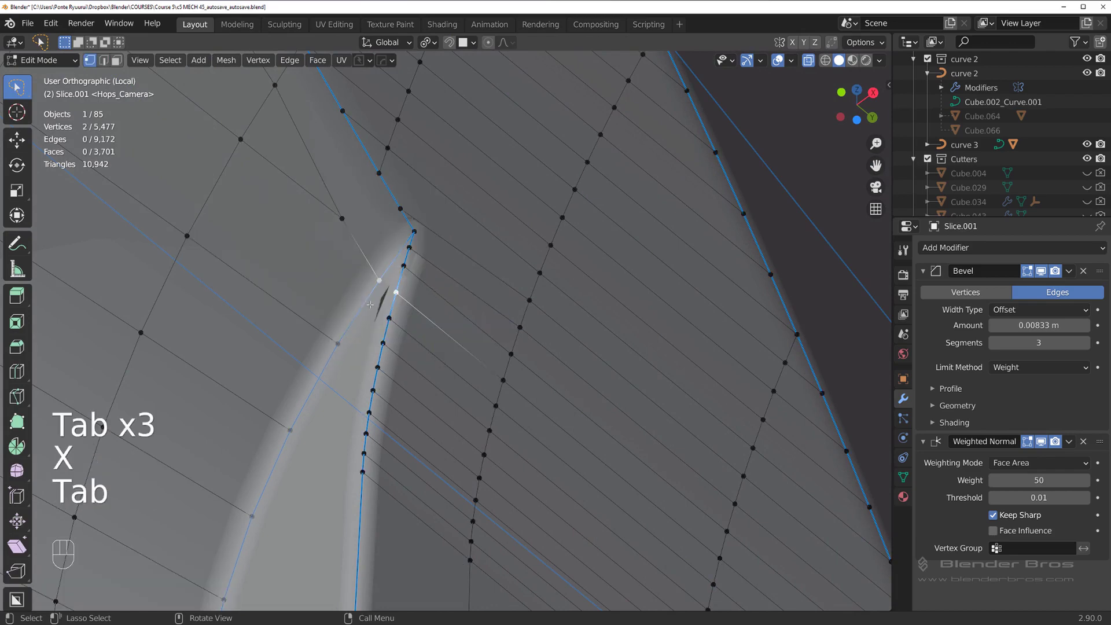
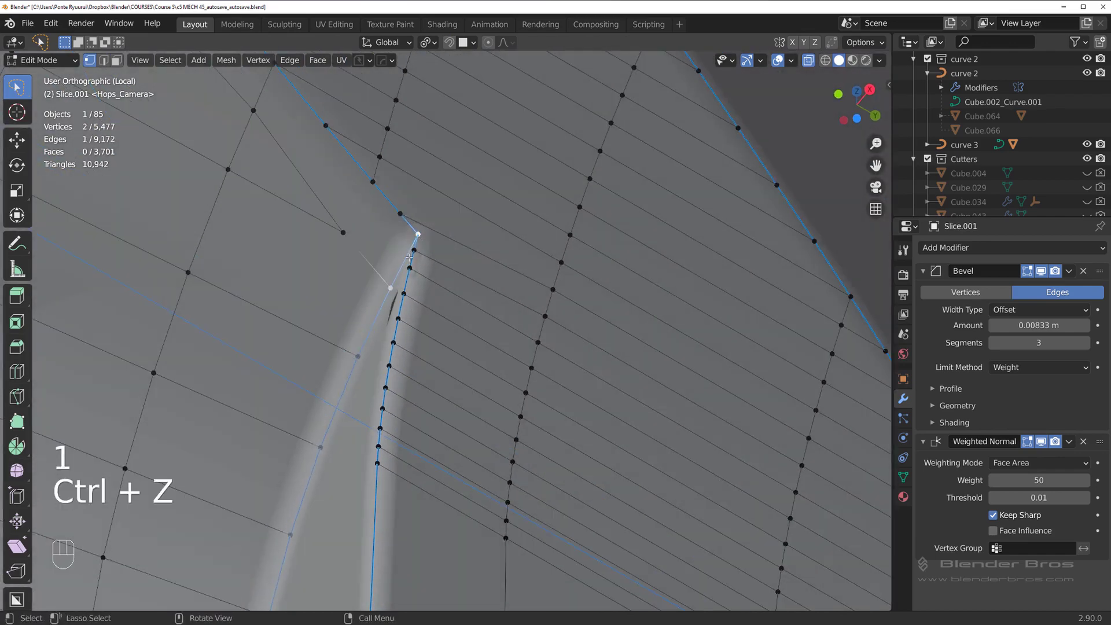
pyautogui.press('g')
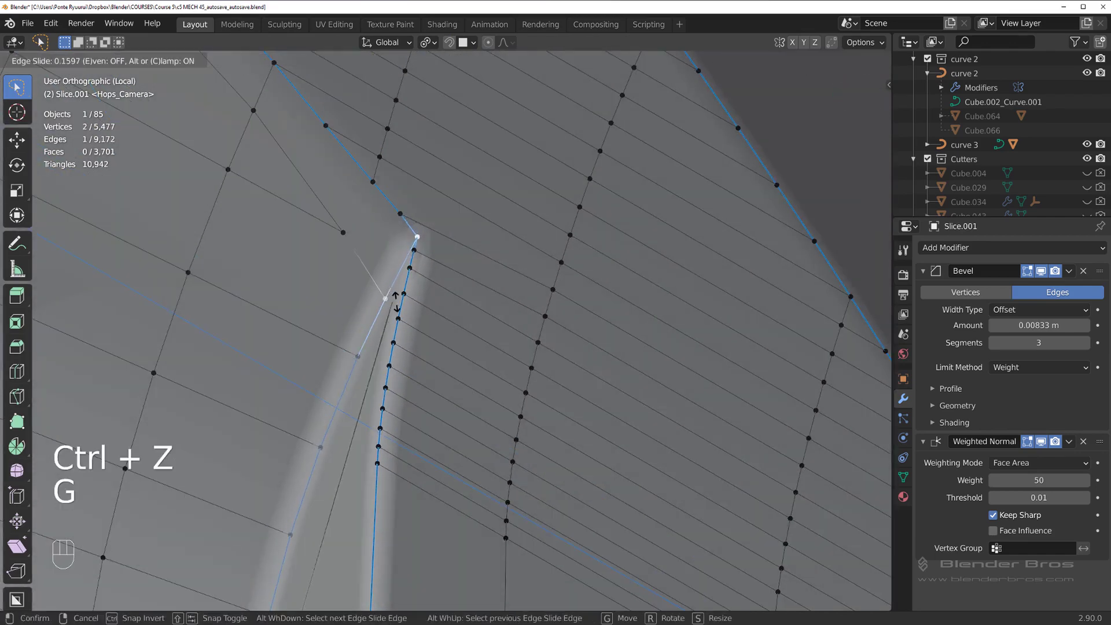
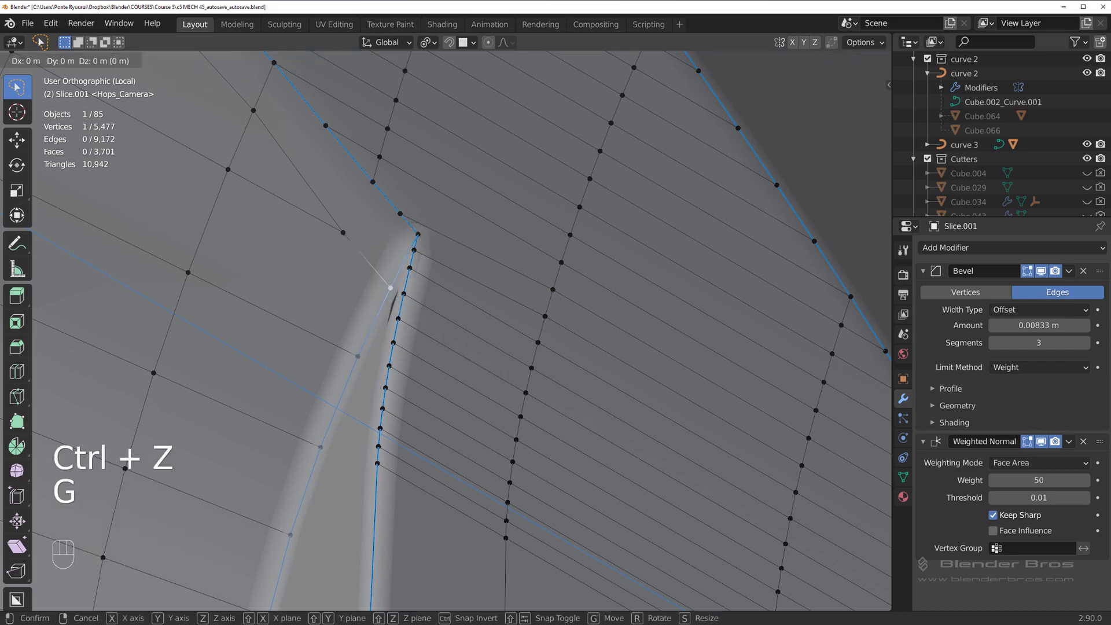
pyautogui.press('Tab')
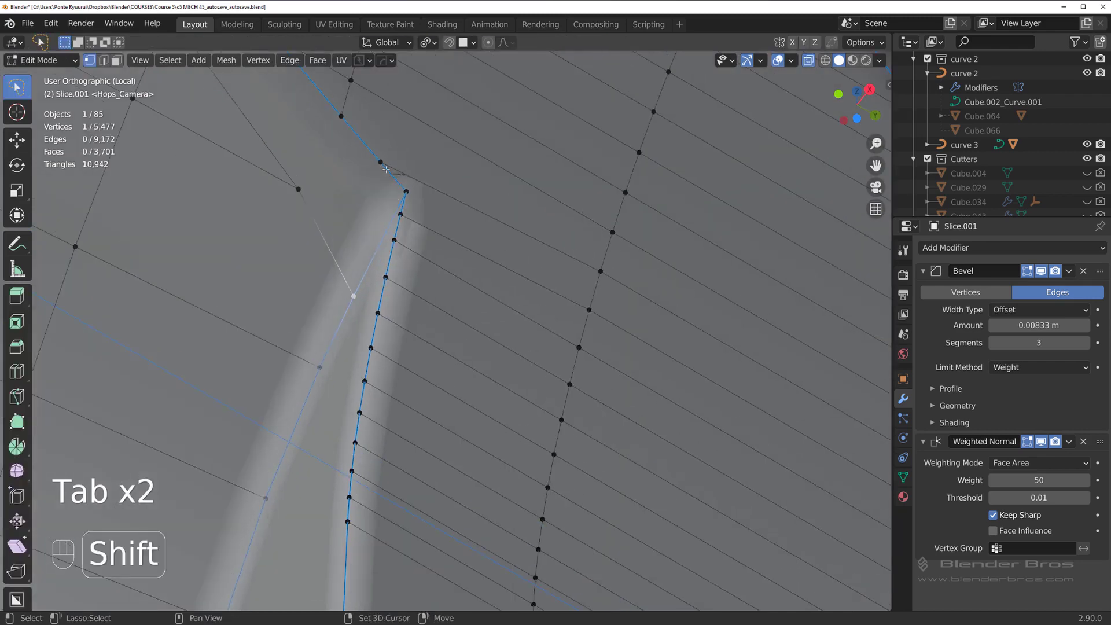
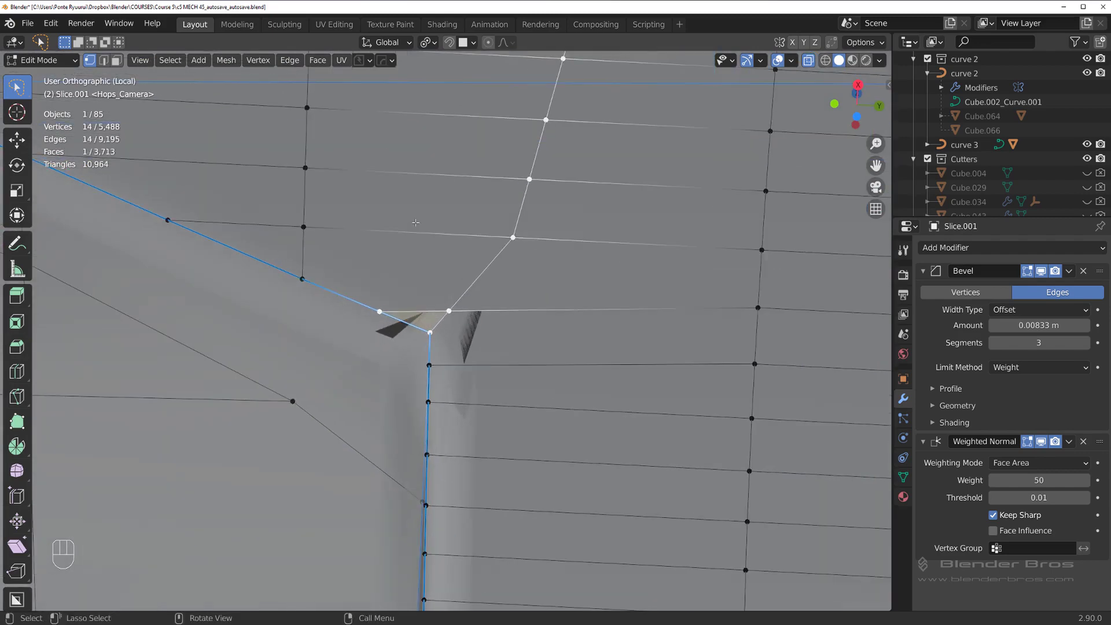
# Knife a clean edge across the slot corner, undoing and redoing until the shading is smooth, then leave edit mode
pyautogui.press('Tab')
pyautogui.press('x')
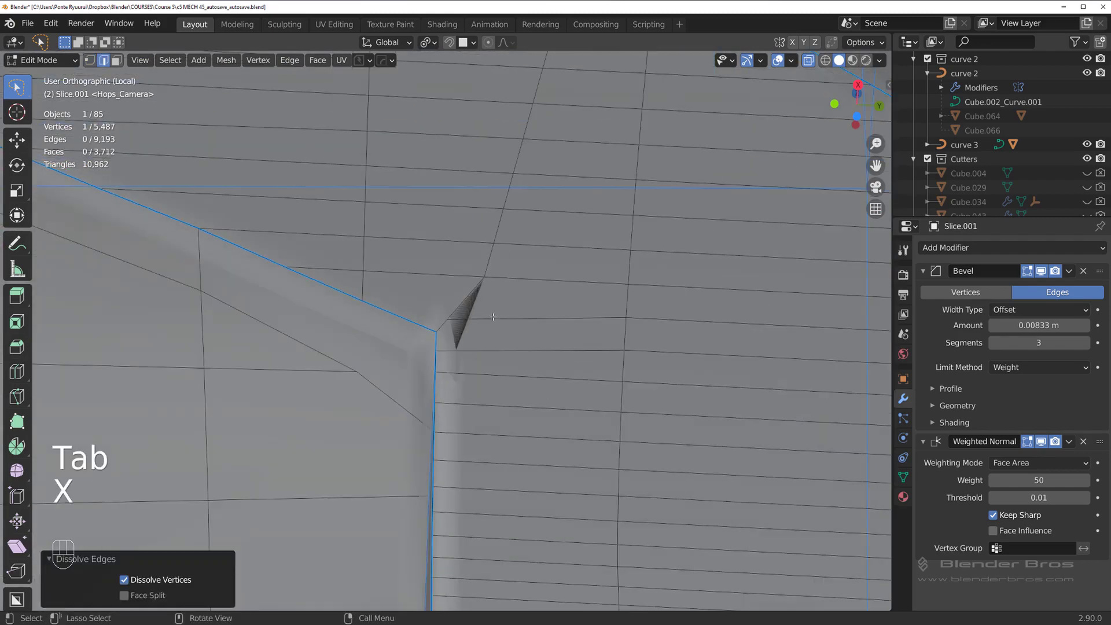
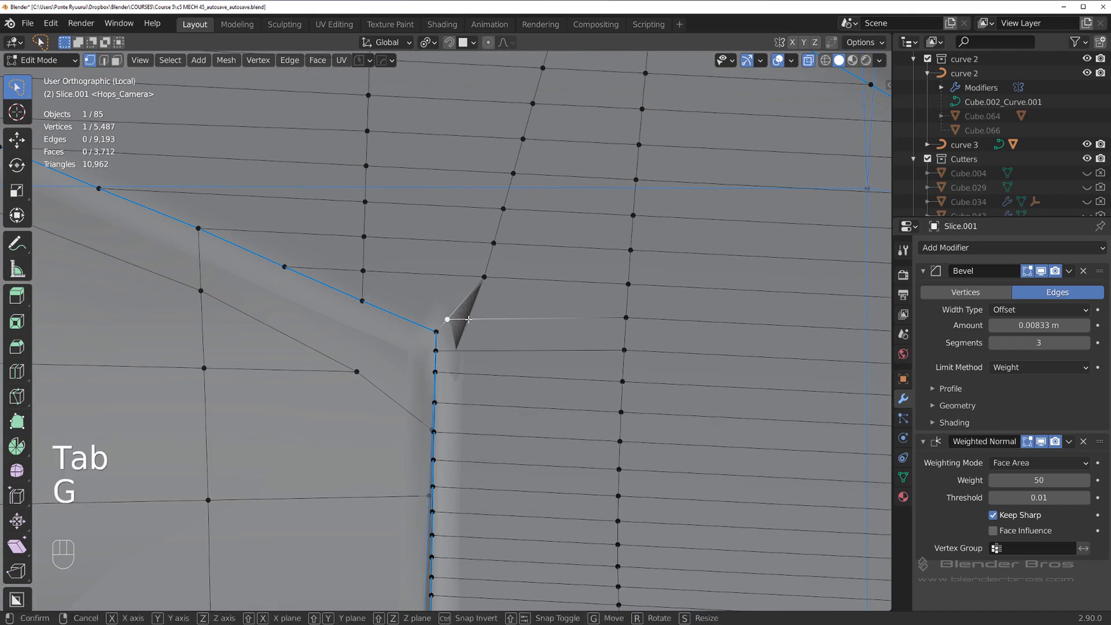
pyautogui.press('k')
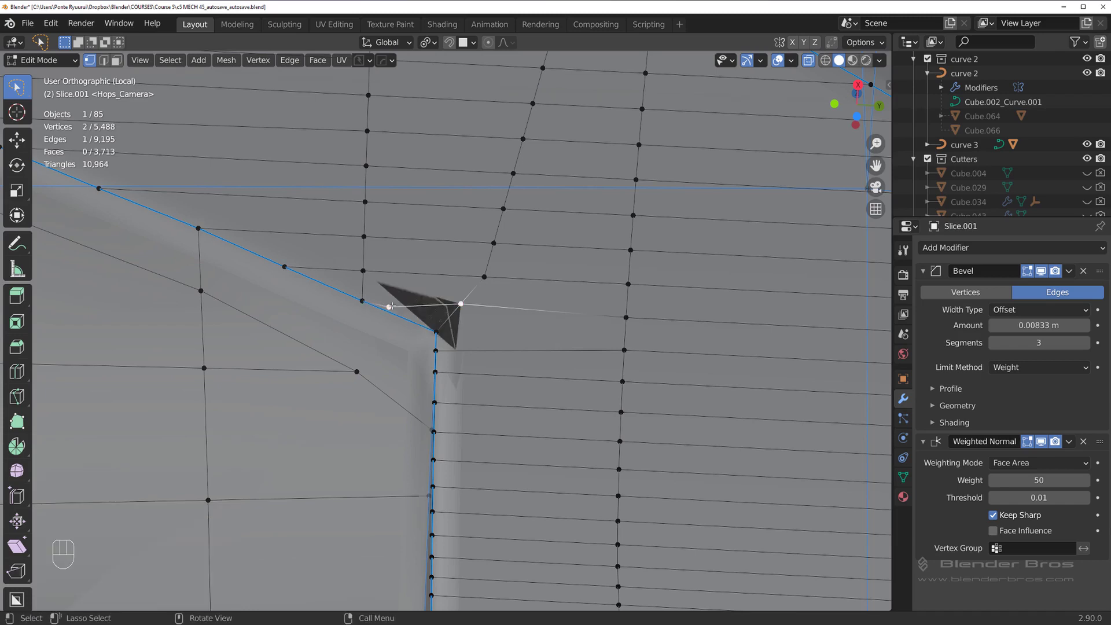
pyautogui.press('ctrl+z')
pyautogui.press('k')
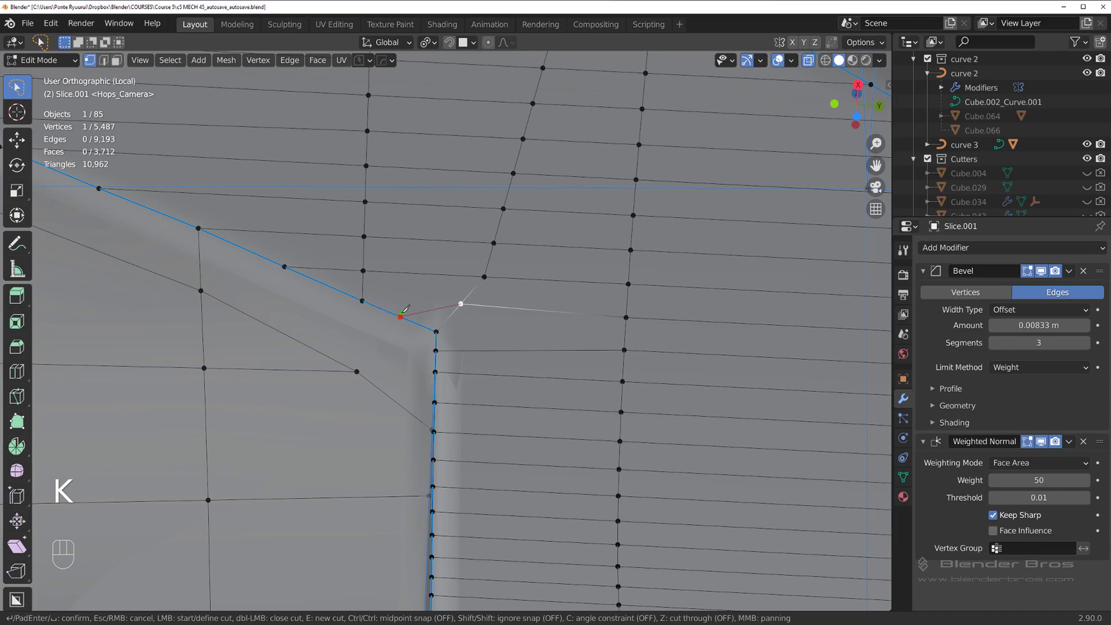
pyautogui.press('ctrl+z')
pyautogui.press('Tab')
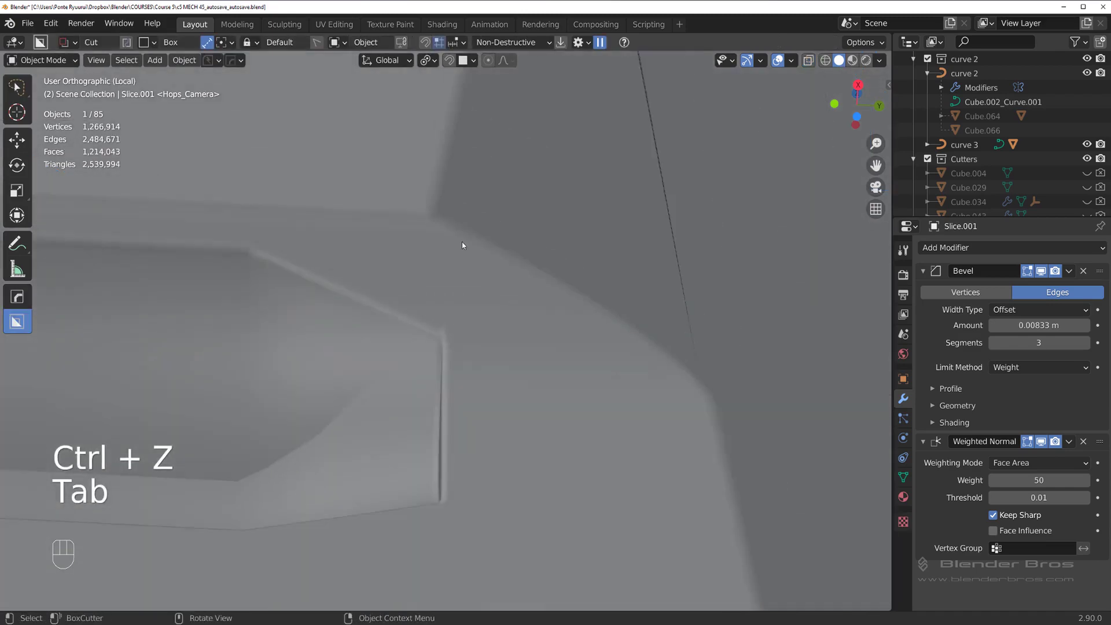
# Orbit and zoom out around the slot corner to check the cleaned shading
pyautogui.moveTo(473, 274); pyautogui.dragTo(471, 185)
pyautogui.moveTo(459, 244); pyautogui.dragTo(453, 243)
pyautogui.moveTo(433, 276); pyautogui.dragTo(410, 331)
pyautogui.moveTo(411, 335); pyautogui.dragTo(397, 332)
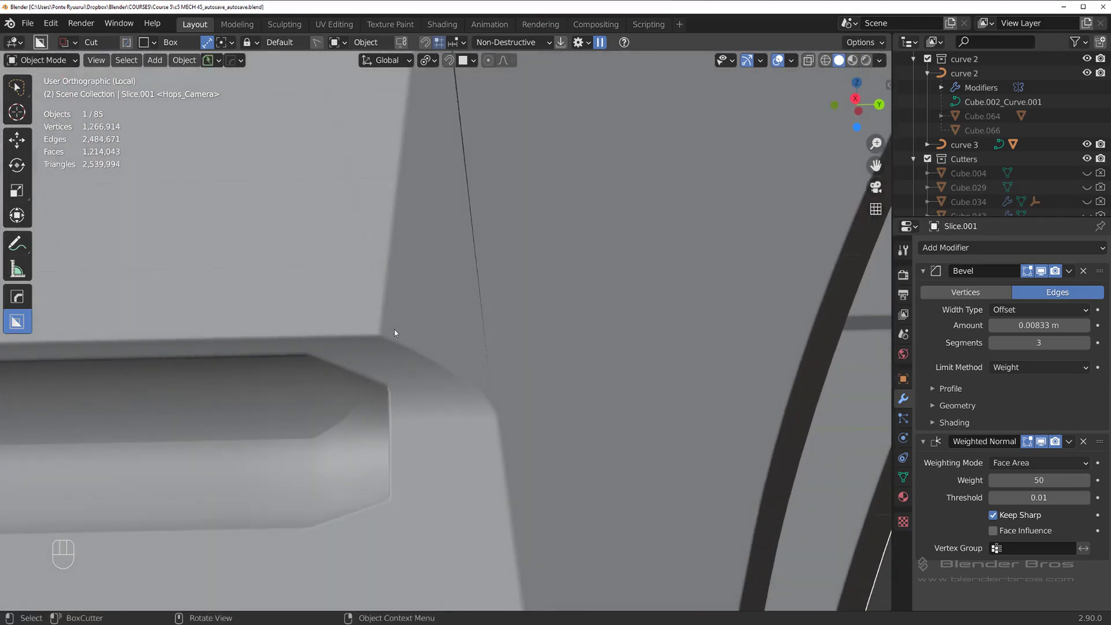
pyautogui.middleClick(449, 320)
pyautogui.middleClick(301, 316)
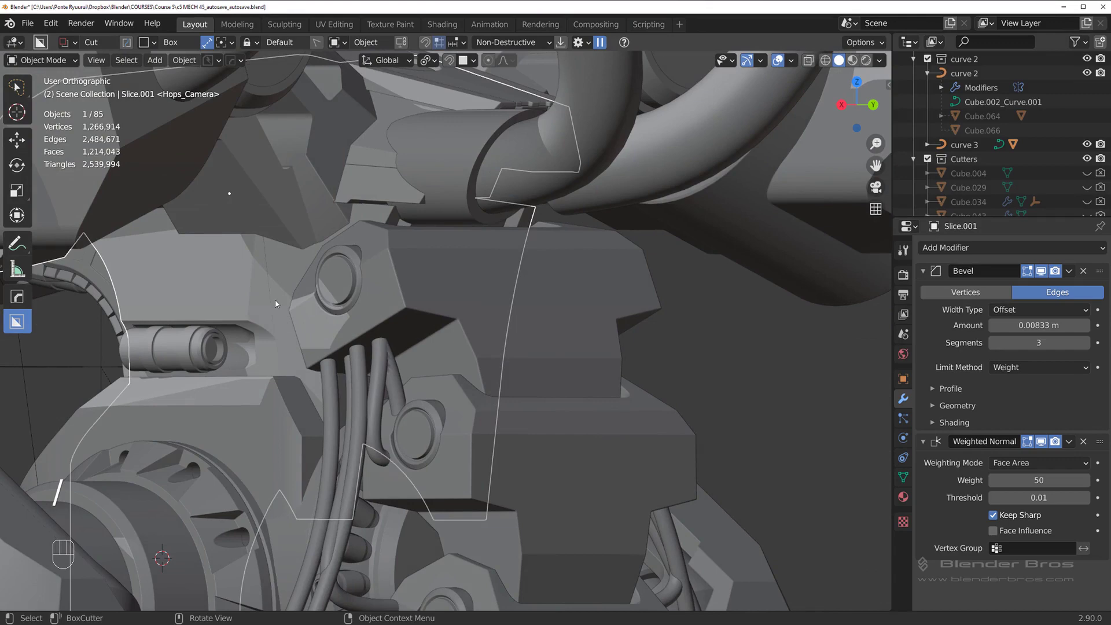
pyautogui.moveTo(309, 312); pyautogui.dragTo(335, 325)
pyautogui.moveTo(308, 326); pyautogui.dragTo(316, 328)
# Leave the isolated view and inspect the whole chest and piston slot, ending in a side view on the piston
pyautogui.press('`')
pyautogui.press('`')
pyautogui.middleClick(421, 282)
pyautogui.middleClick(400, 335)
pyautogui.moveTo(457, 347); pyautogui.dragTo(259, 333)
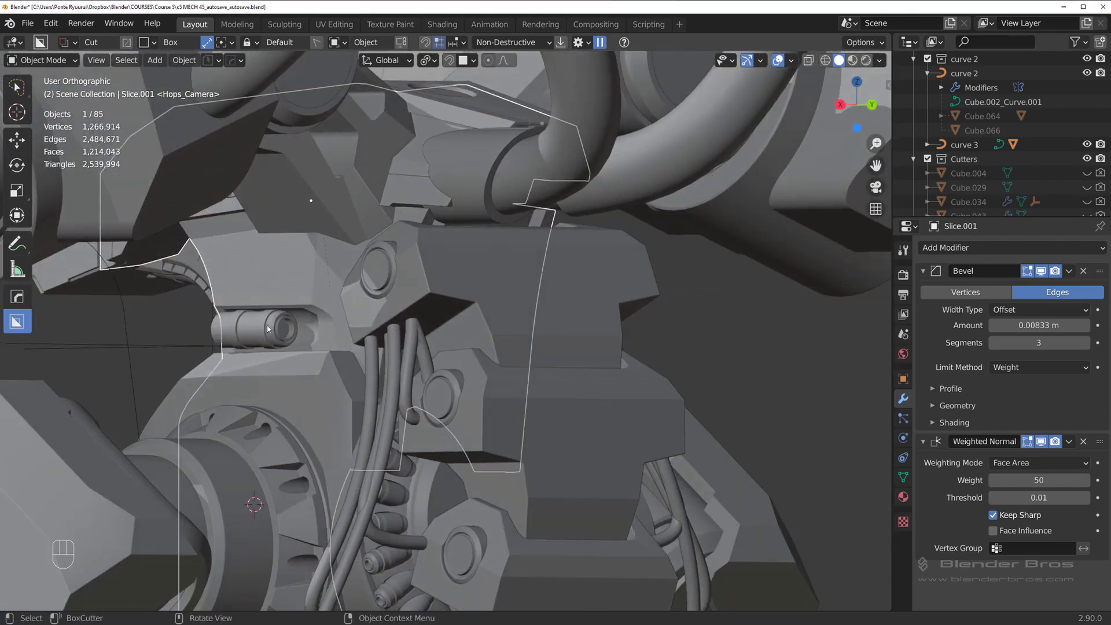
pyautogui.moveTo(338, 325); pyautogui.dragTo(349, 304)
pyautogui.press('`')
pyautogui.press('`')
pyautogui.moveTo(401, 280); pyautogui.dragTo(386, 273)
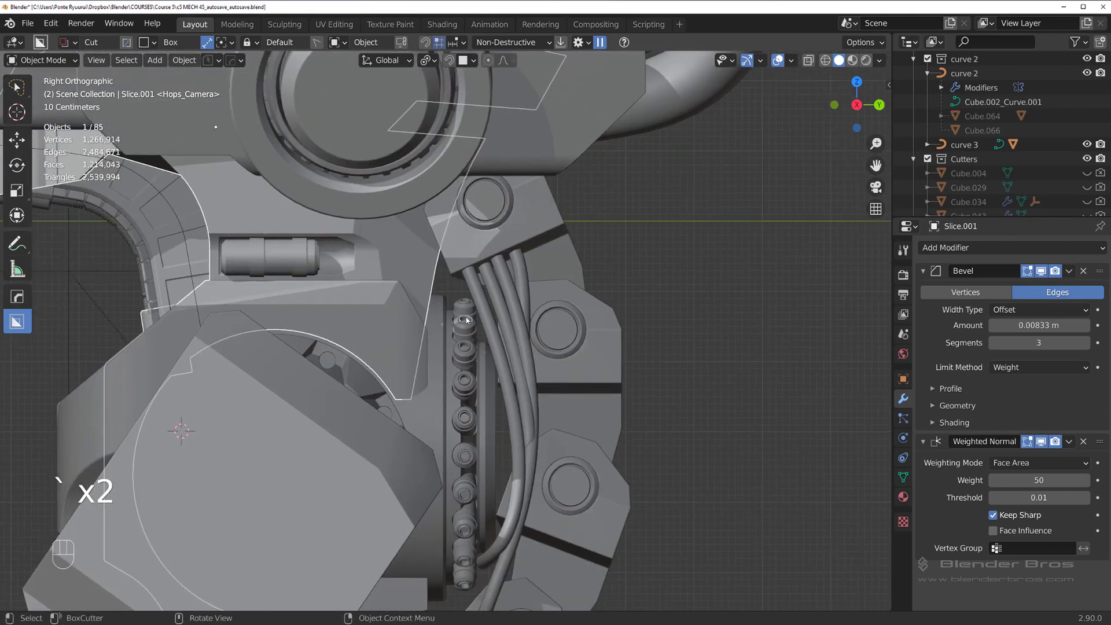
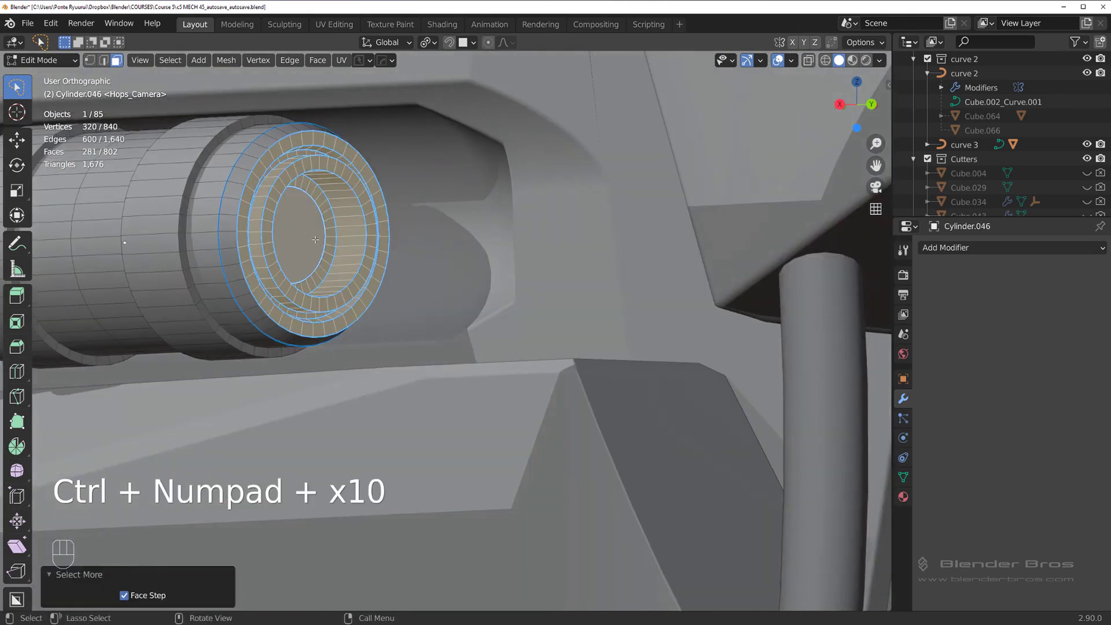
# Finish the piston end tweak and return to object mode with a fresh view of the chest
pyautogui.press('g')
pyautogui.press('Tab')
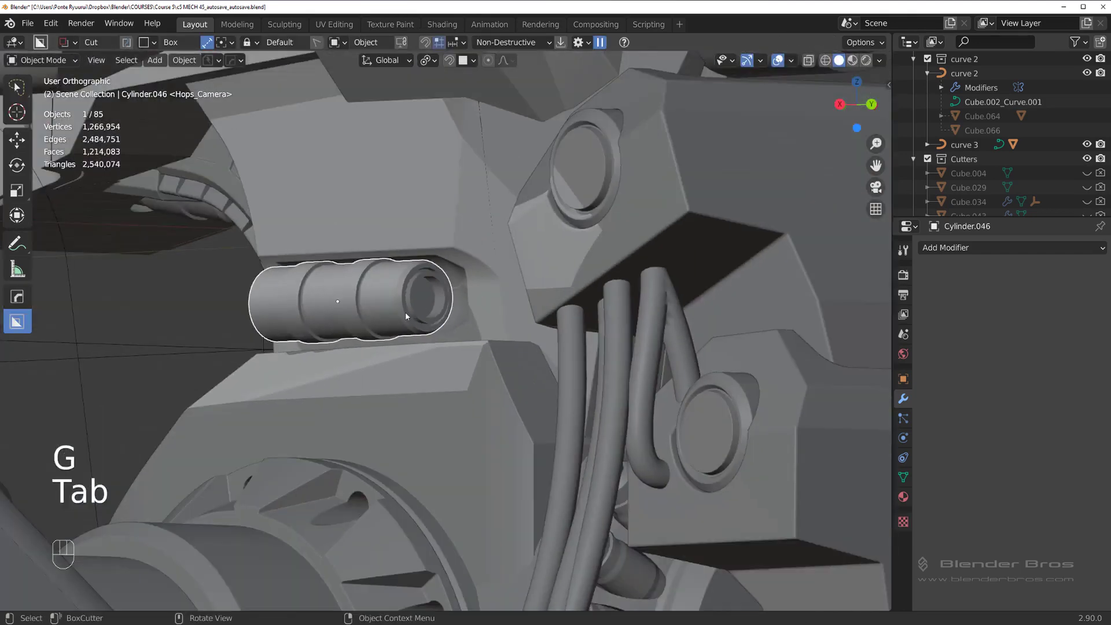
pyautogui.middleClick(564, 321)
pyautogui.press('`')
pyautogui.press('`')
# Select the piston cylinder, frame both sides of the chest and start the Alt+X mirror setup
pyautogui.click(673, 289)
pyautogui.moveTo(525, 331); pyautogui.dragTo(535, 331)
pyautogui.moveTo(534, 319); pyautogui.dragTo(489, 312)
pyautogui.moveTo(503, 285); pyautogui.dragTo(532, 283)
pyautogui.moveTo(450, 303); pyautogui.dragTo(420, 304)
pyautogui.click(420, 253)
pyautogui.press('alt+x')
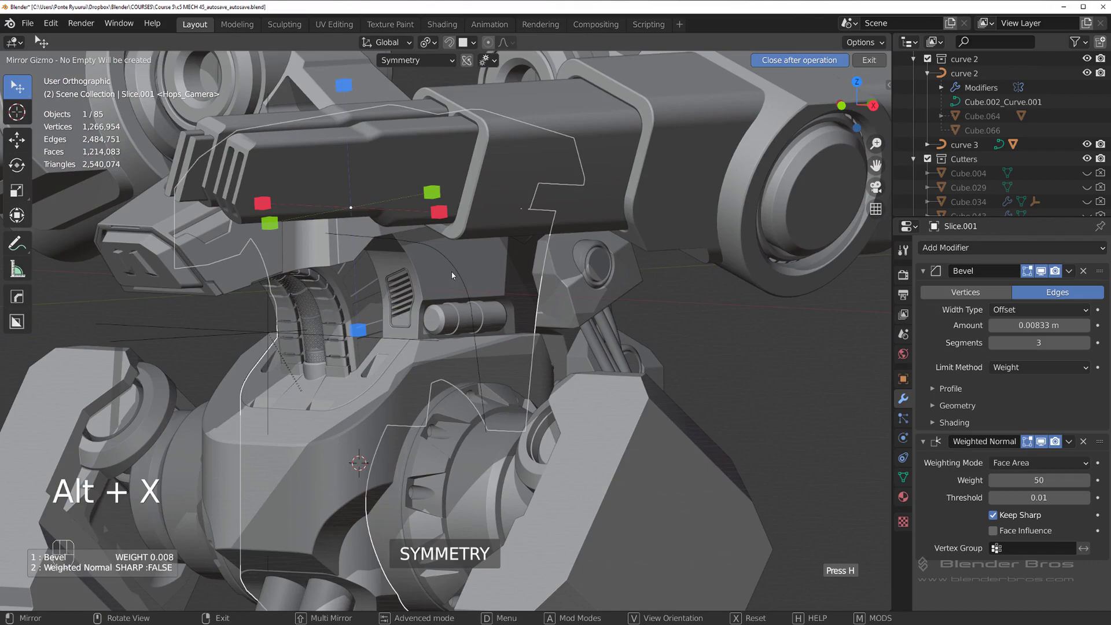
# Mirror the piston cylinder across the chest with the mirror gizmo
pyautogui.click(481, 331)
pyautogui.click(472, 323)
pyautogui.moveTo(501, 291); pyautogui.dragTo(457, 295)
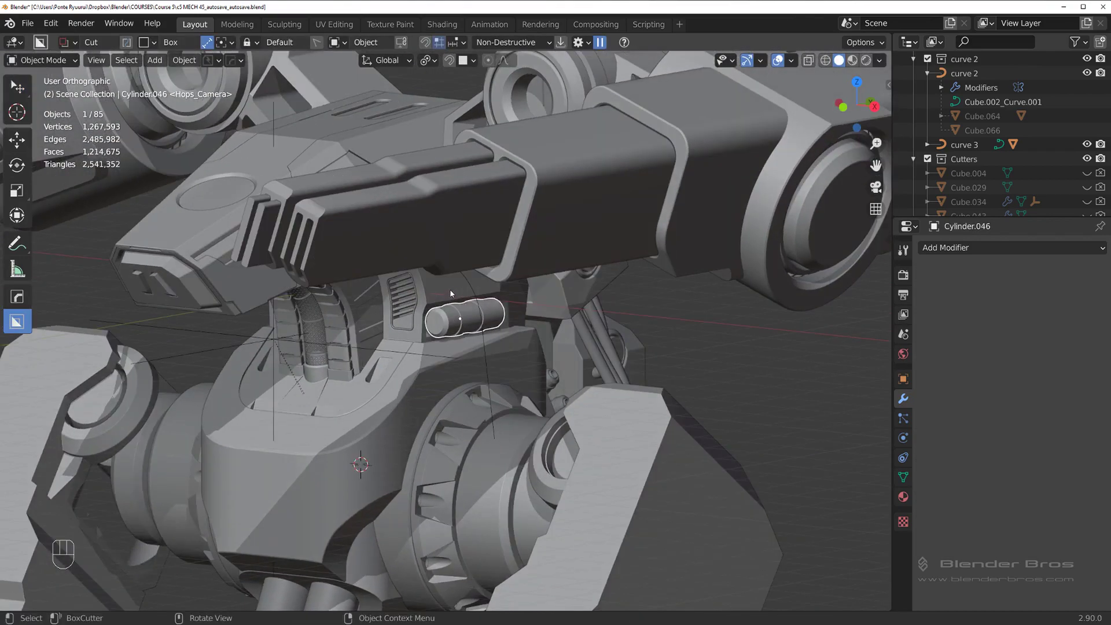
# Select the piston together with the slot cutter and mirror that selection to the other side too
pyautogui.click(451, 288)
pyautogui.press('alt+x')
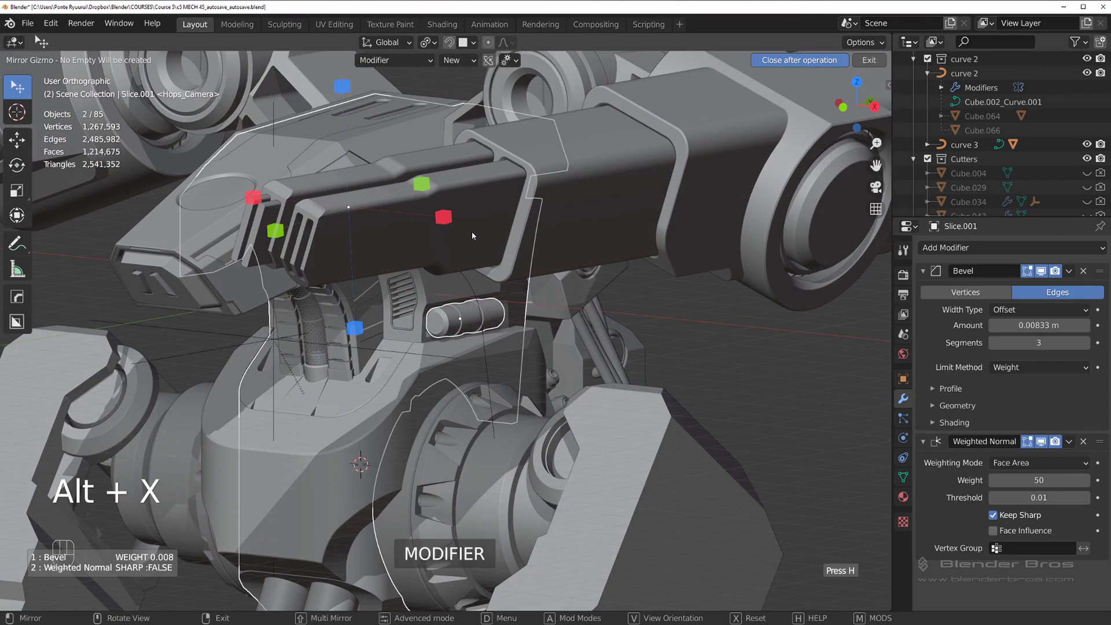
pyautogui.moveTo(460, 240); pyautogui.dragTo(500, 309)
pyautogui.moveTo(500, 308); pyautogui.dragTo(647, 304)
pyautogui.click(667, 300)
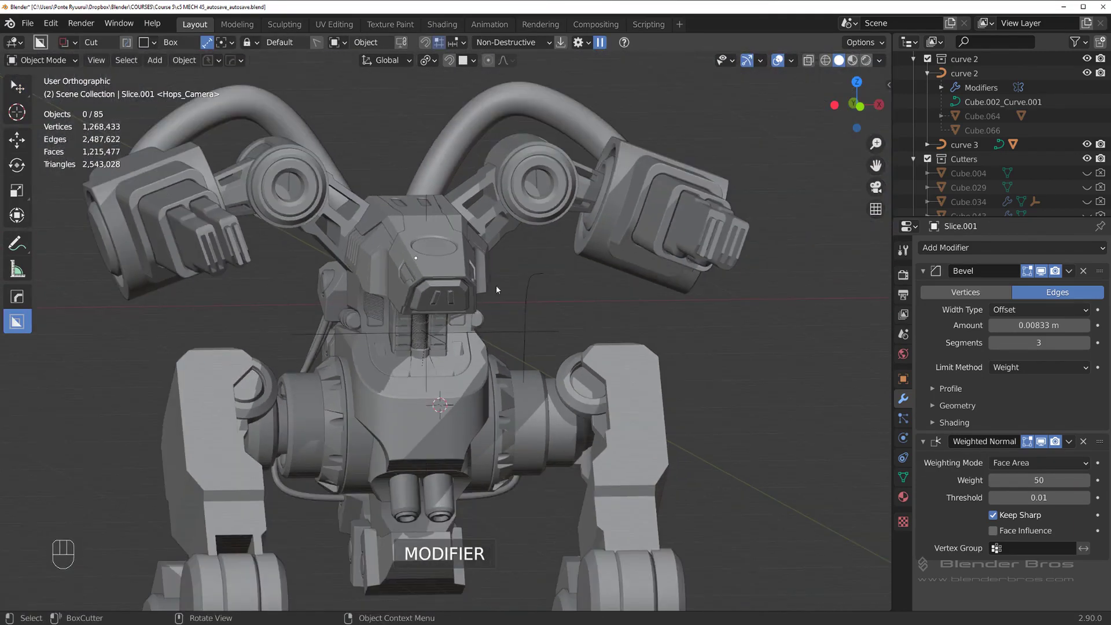
pyautogui.middleClick(442, 253)
pyautogui.moveTo(489, 283); pyautogui.dragTo(532, 260)
pyautogui.press('`')
pyautogui.moveTo(537, 285); pyautogui.dragTo(549, 290)
pyautogui.moveTo(405, 296); pyautogui.dragTo(514, 276)
pyautogui.moveTo(532, 285); pyautogui.dragTo(557, 295)
pyautogui.moveTo(610, 270); pyautogui.dragTo(567, 283)
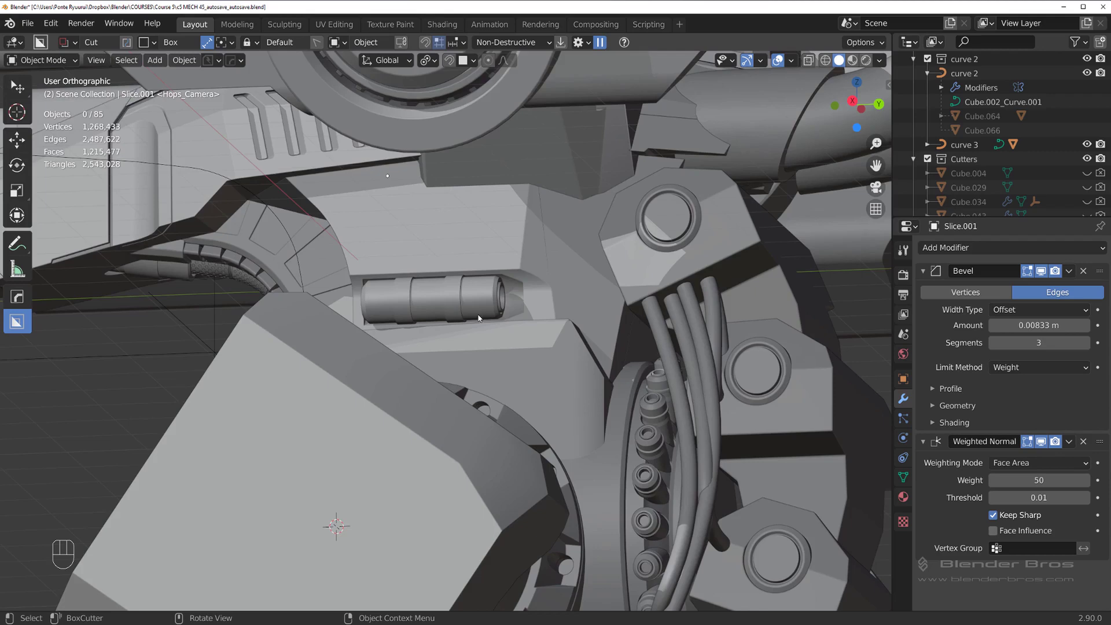
pyautogui.moveTo(413, 306); pyautogui.dragTo(403, 300)
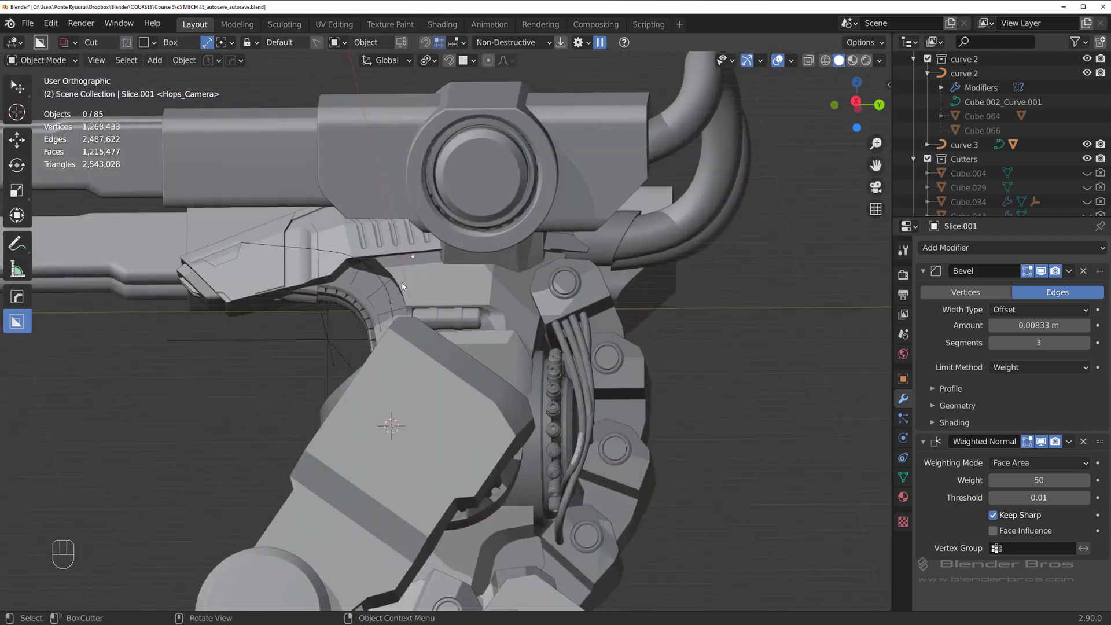
pyautogui.moveTo(415, 252); pyautogui.dragTo(389, 235)
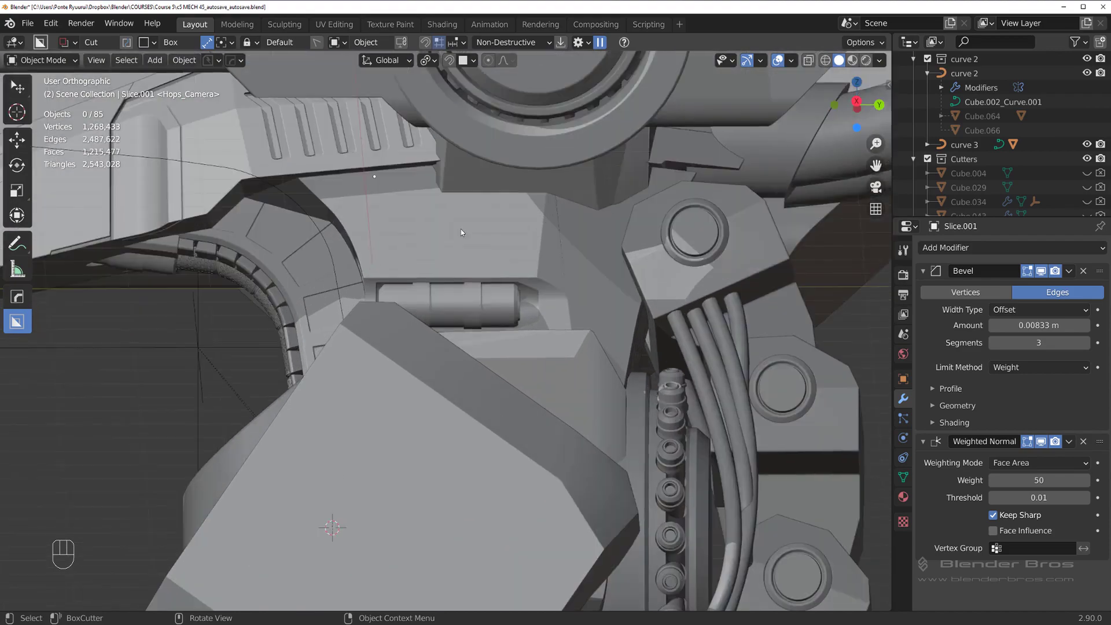
pyautogui.moveTo(500, 225); pyautogui.dragTo(511, 245)
pyautogui.moveTo(462, 311); pyautogui.dragTo(514, 337)
pyautogui.moveTo(477, 293); pyautogui.dragTo(470, 268)
pyautogui.middleClick(418, 283)
pyautogui.moveTo(499, 283); pyautogui.dragTo(363, 283)
pyautogui.moveTo(422, 258); pyautogui.dragTo(477, 256)
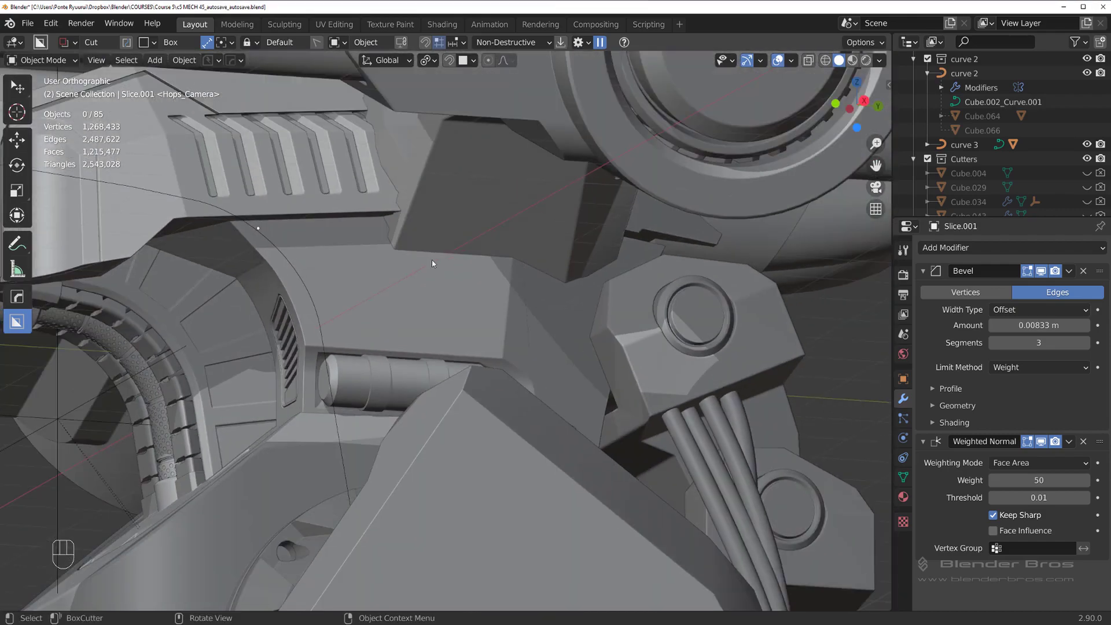
pyautogui.moveTo(444, 258); pyautogui.dragTo(492, 251)
pyautogui.moveTo(500, 245); pyautogui.dragTo(565, 242)
pyautogui.moveTo(488, 259); pyautogui.dragTo(379, 252)
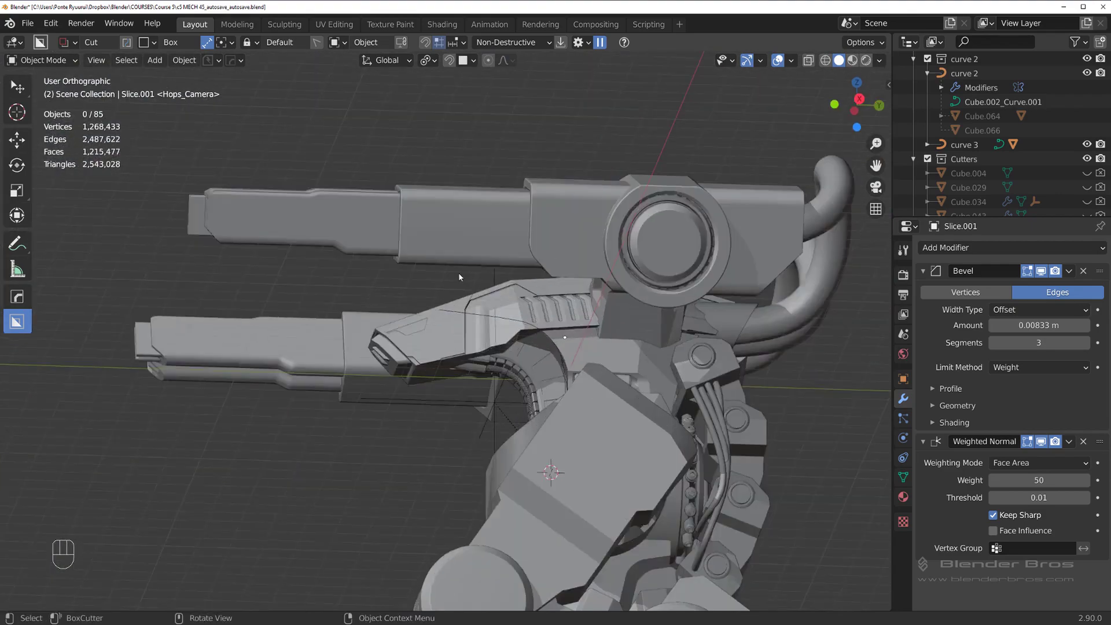
pyautogui.moveTo(661, 349); pyautogui.dragTo(640, 336)
pyautogui.moveTo(590, 335); pyautogui.dragTo(519, 296)
pyautogui.moveTo(469, 284); pyautogui.dragTo(404, 265)
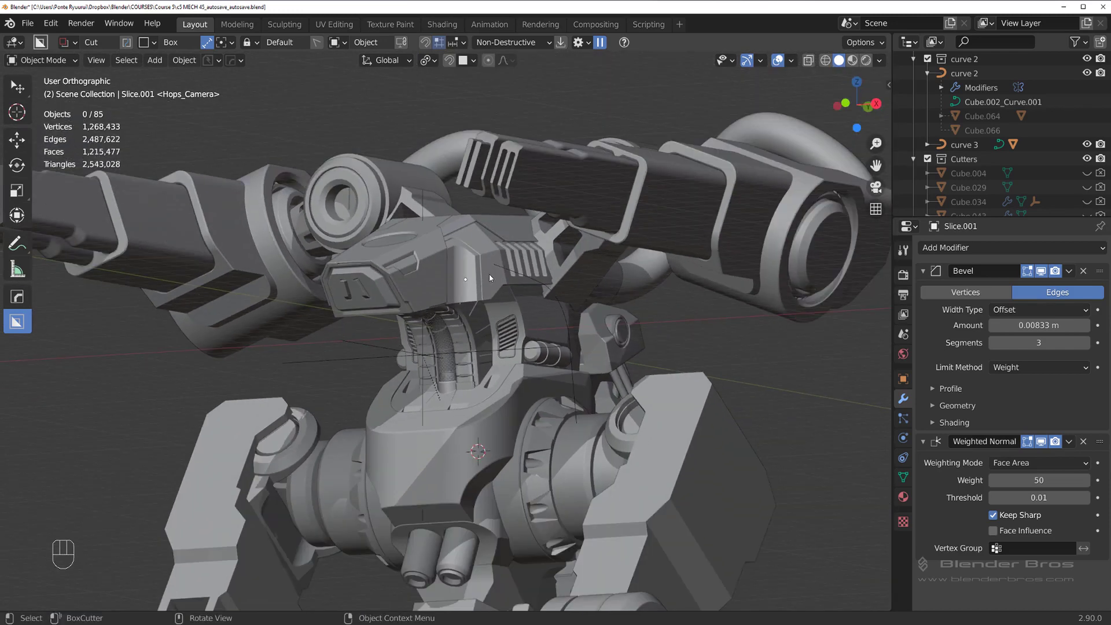
pyautogui.moveTo(492, 279); pyautogui.dragTo(497, 279)
pyautogui.press('`')
pyautogui.moveTo(544, 252); pyautogui.dragTo(493, 205)
pyautogui.middleClick(609, 260)
pyautogui.moveTo(465, 255); pyautogui.dragTo(463, 249)
pyautogui.press('`')
pyautogui.moveTo(567, 236); pyautogui.dragTo(570, 243)
pyautogui.moveTo(499, 242); pyautogui.dragTo(514, 233)
pyautogui.moveTo(460, 234); pyautogui.dragTo(442, 232)
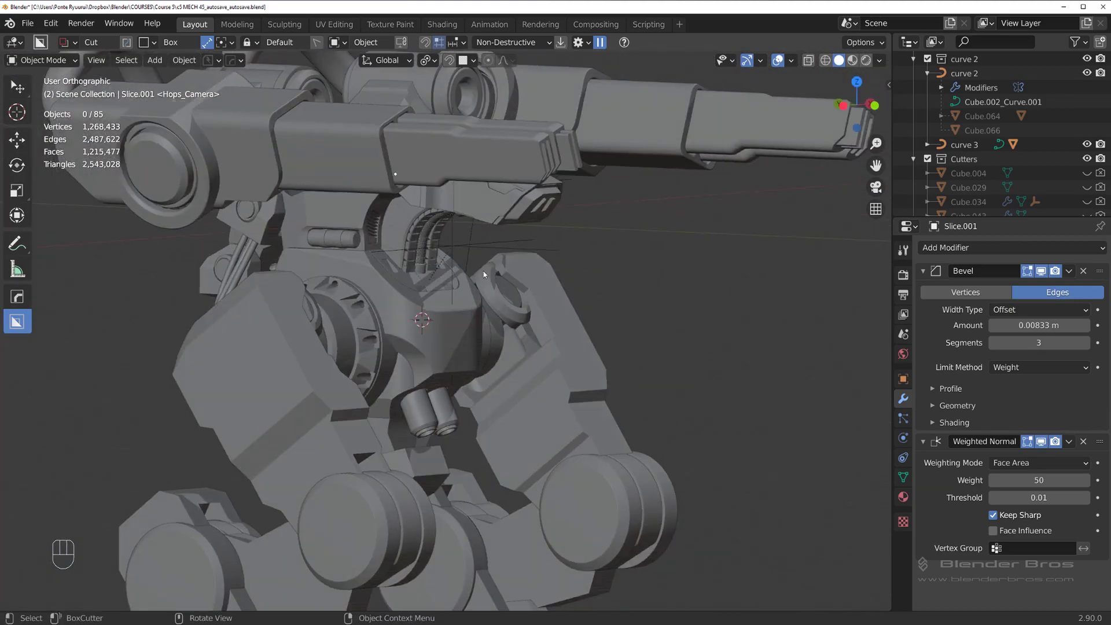
pyautogui.moveTo(445, 256); pyautogui.dragTo(305, 253)
pyautogui.press('`')
pyautogui.middleClick(441, 217)
pyautogui.moveTo(422, 232); pyautogui.dragTo(490, 242)
pyautogui.press('`')
pyautogui.middleClick(509, 242)
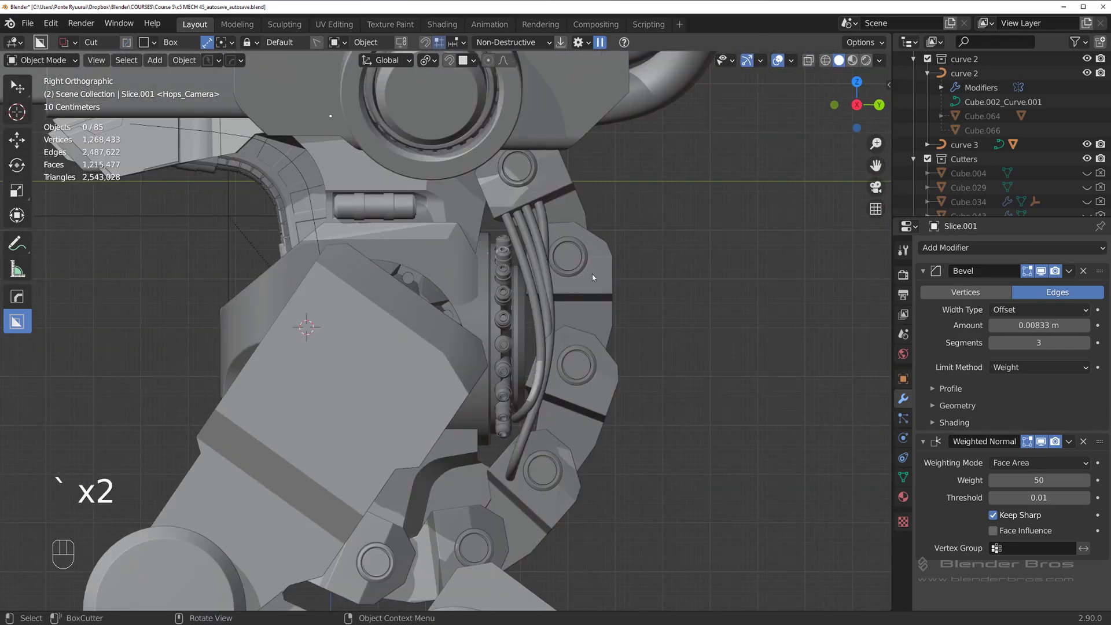
pyautogui.moveTo(519, 222); pyautogui.dragTo(540, 229)
pyautogui.moveTo(451, 244); pyautogui.dragTo(459, 194)
pyautogui.moveTo(356, 198); pyautogui.dragTo(421, 184)
pyautogui.moveTo(449, 218); pyautogui.dragTo(486, 232)
pyautogui.moveTo(480, 238); pyautogui.dragTo(420, 237)
pyautogui.moveTo(434, 266); pyautogui.dragTo(504, 287)
pyautogui.click(499, 275)
pyautogui.moveTo(503, 273); pyautogui.dragTo(523, 204)
pyautogui.press('`')
pyautogui.middleClick(454, 160)
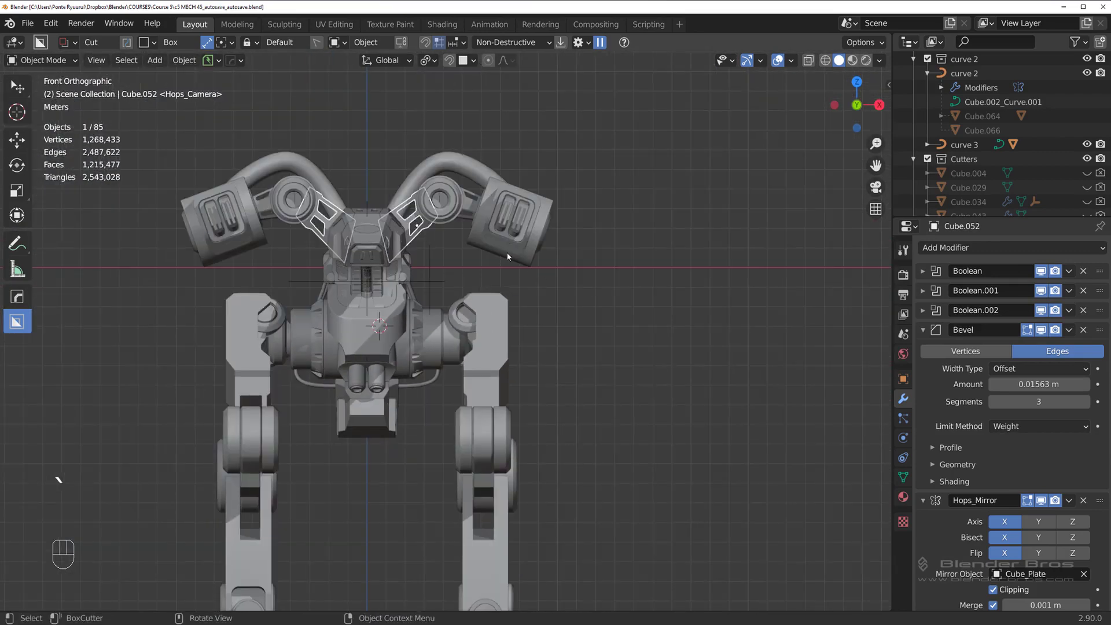
pyautogui.moveTo(575, 249); pyautogui.dragTo(690, 257)
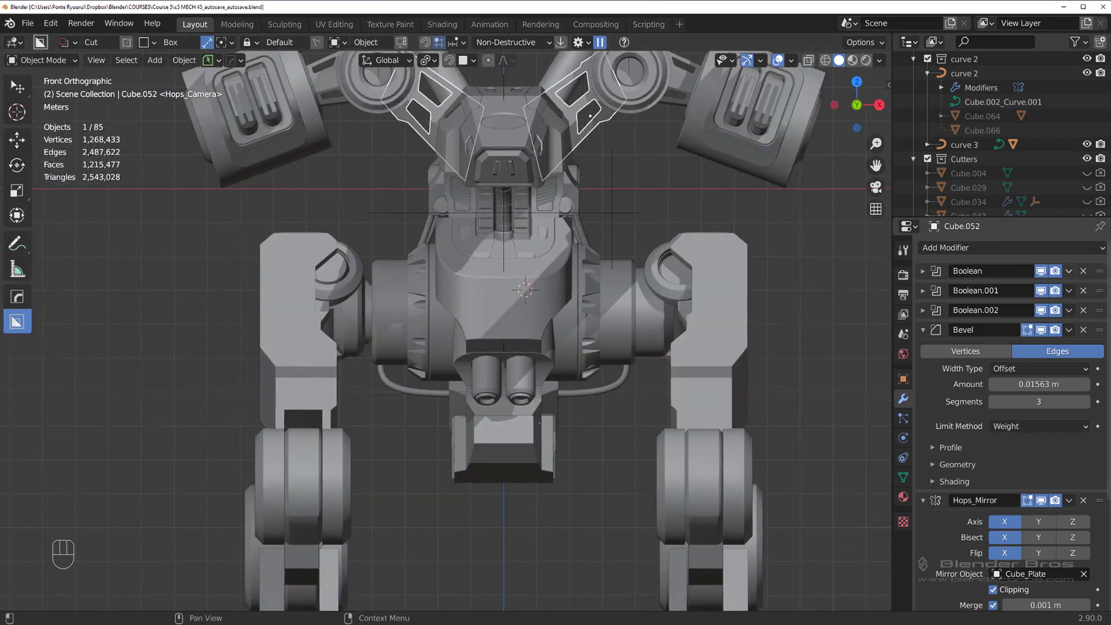